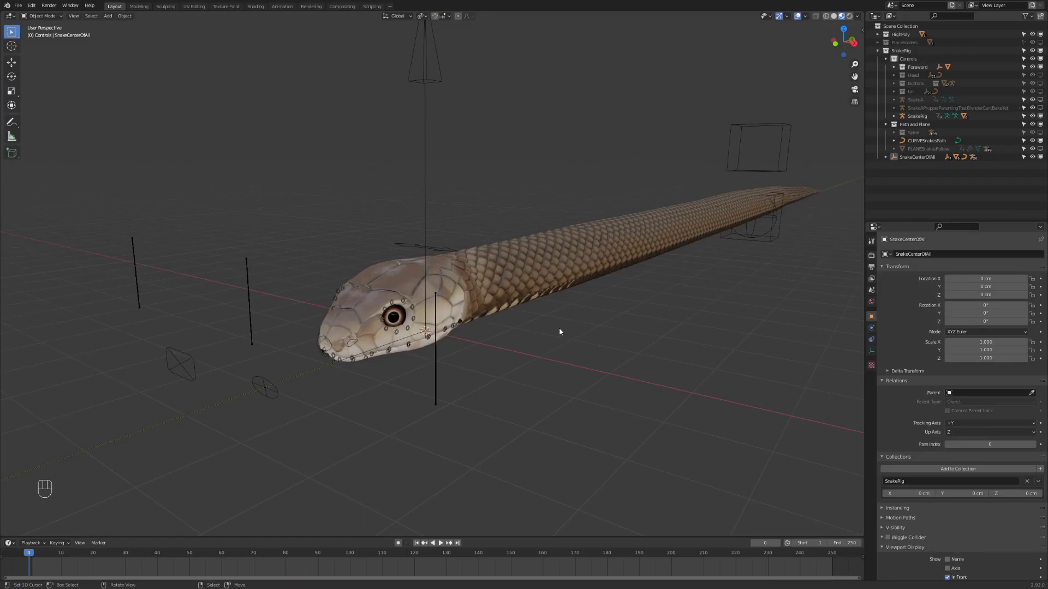
Inspect the snake's head up close, toggling wireframe and textured shading, then back out to the whole snake.
left_click(560, 331)
left_click_drag(556, 328, 516, 325)
key("z")
left_click(420, 334)
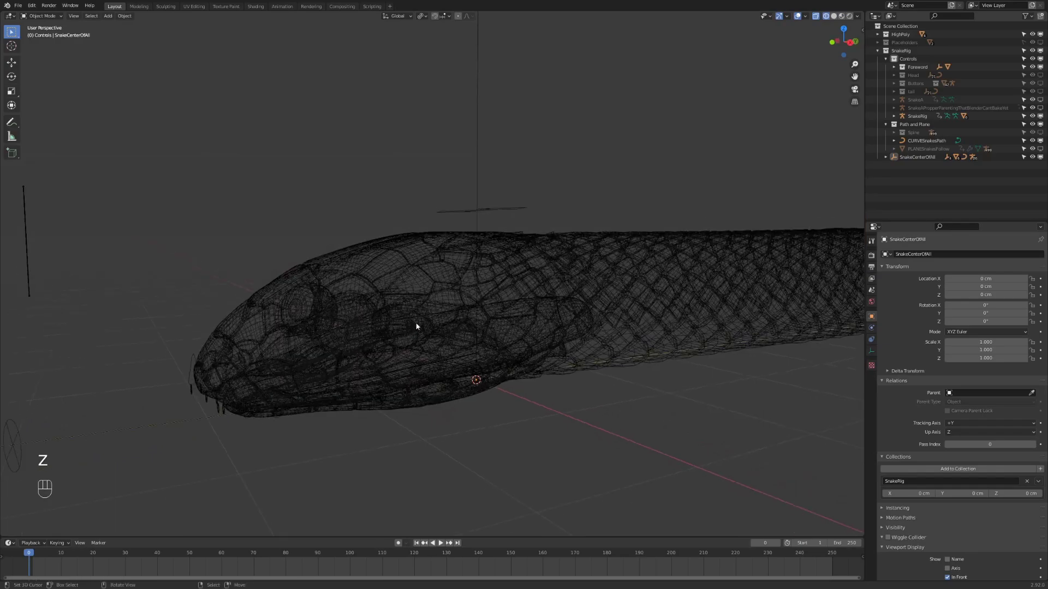
key("z")
left_click_drag(432, 413, 553, 370)
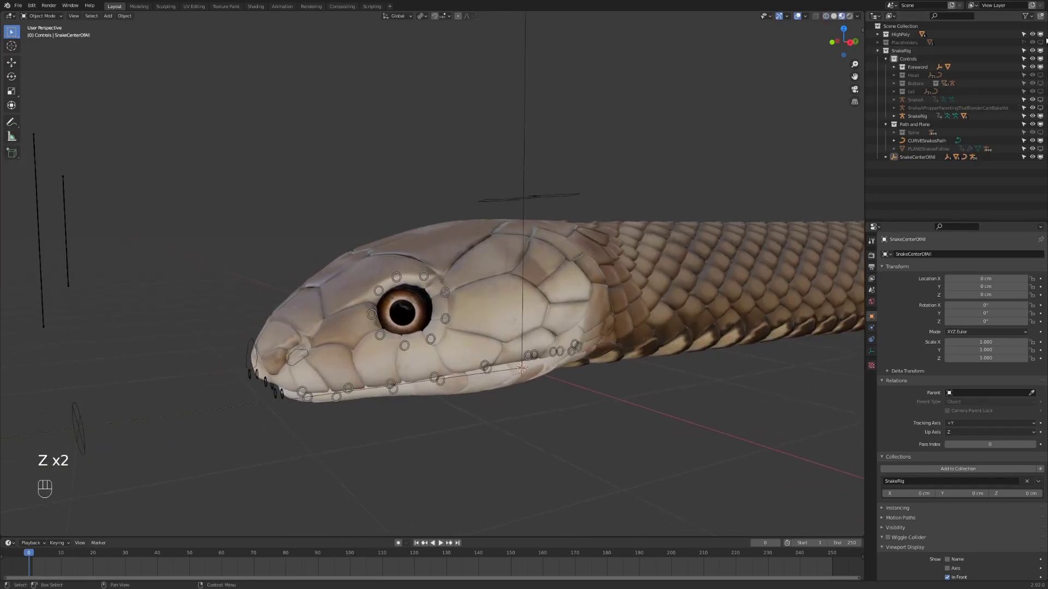
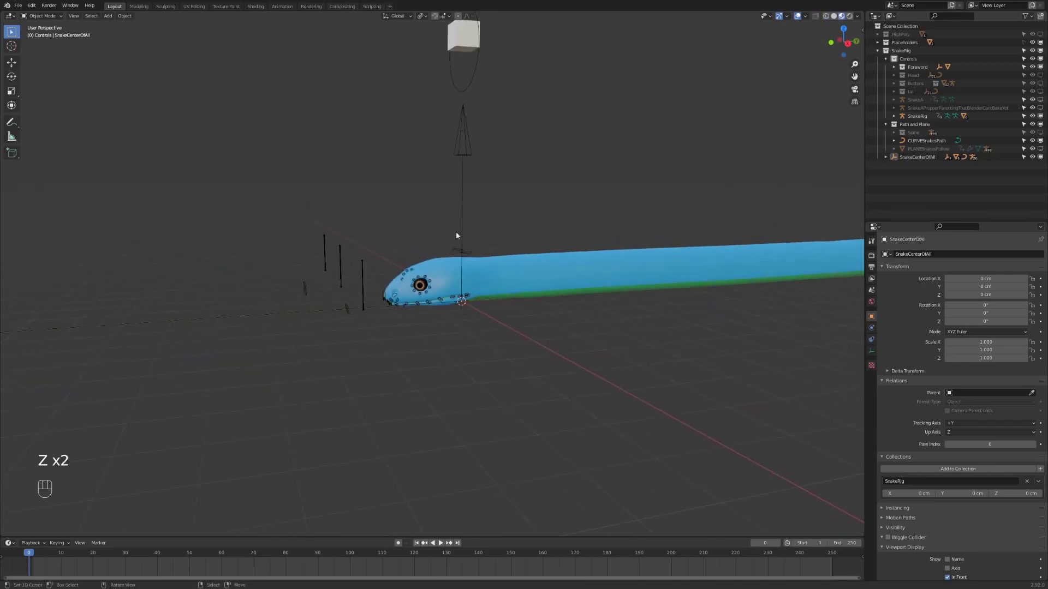
left_click(459, 142)
left_click_drag(505, 236, 526, 245)
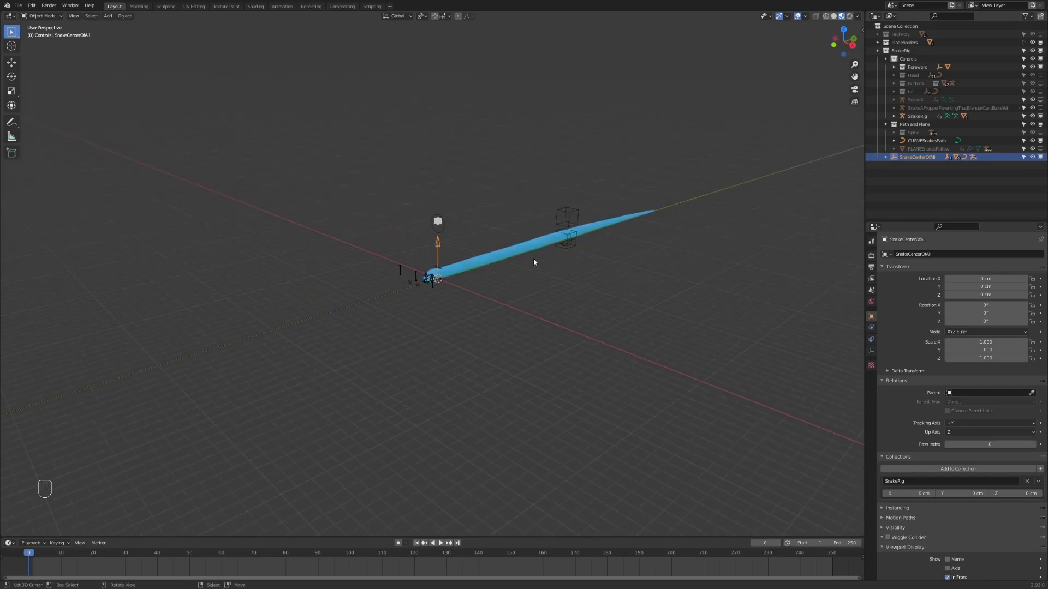
Switch the viewport to plain solid shading and select the snake's path curve near the head.
key("g")
left_click(555, 221)
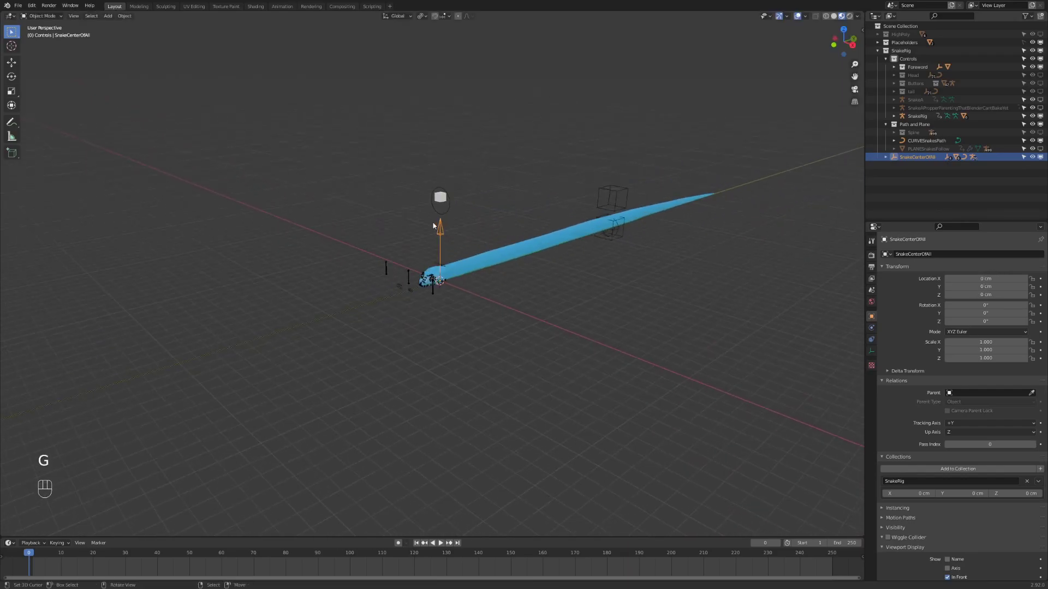
key("g")
left_click(422, 236)
left_click_drag(453, 230, 405, 242)
left_click(360, 279)
left_click_drag(376, 282, 456, 294)
left_click_drag(450, 290, 424, 283)
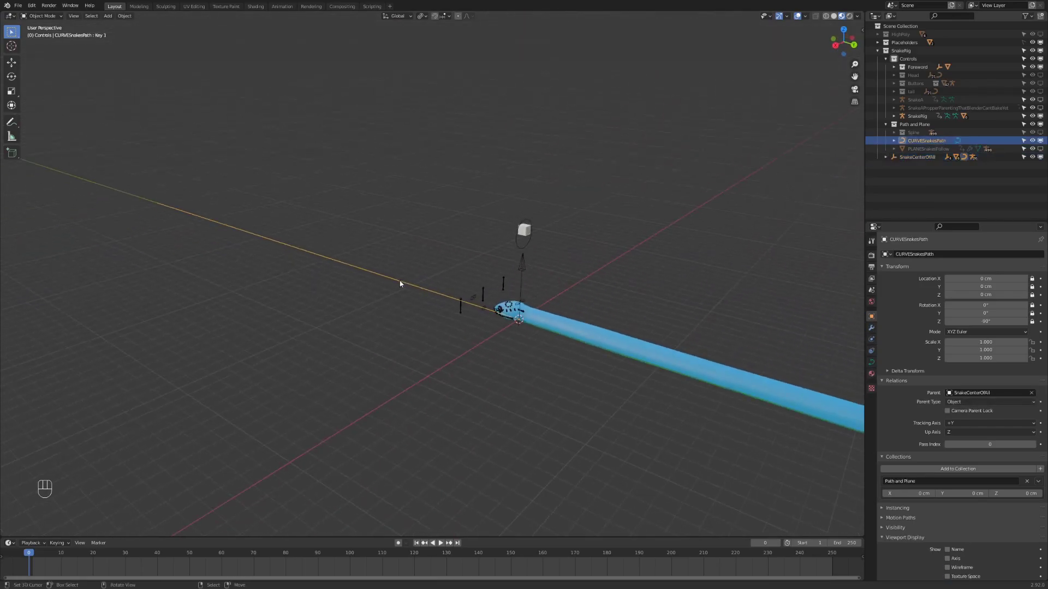
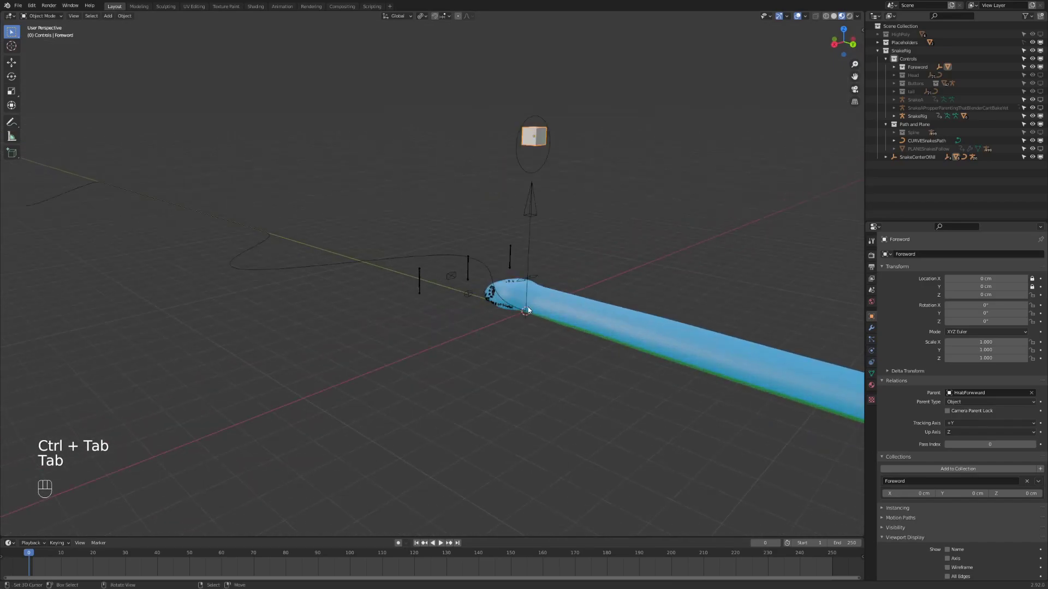
Move the Foreword control cube along Z so the snake slides and bends along its winding path.
left_click(533, 310)
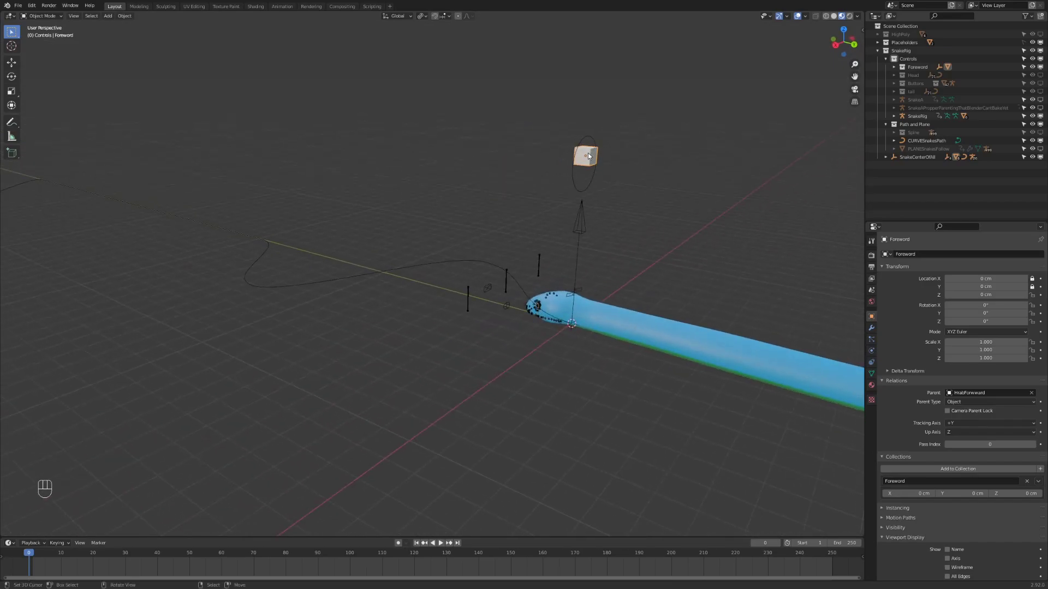
key("n")
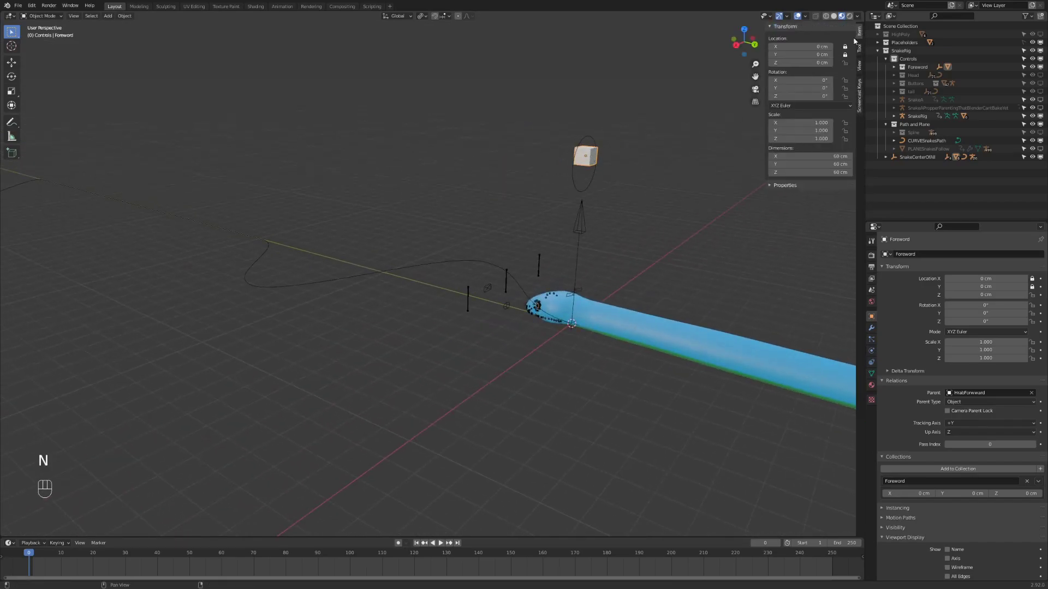
key("g")
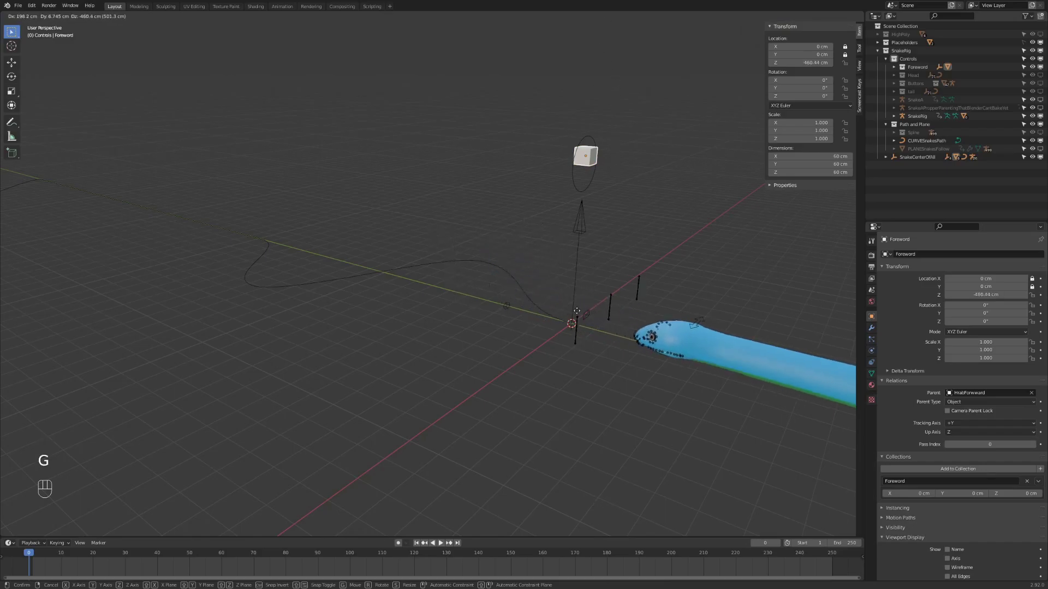
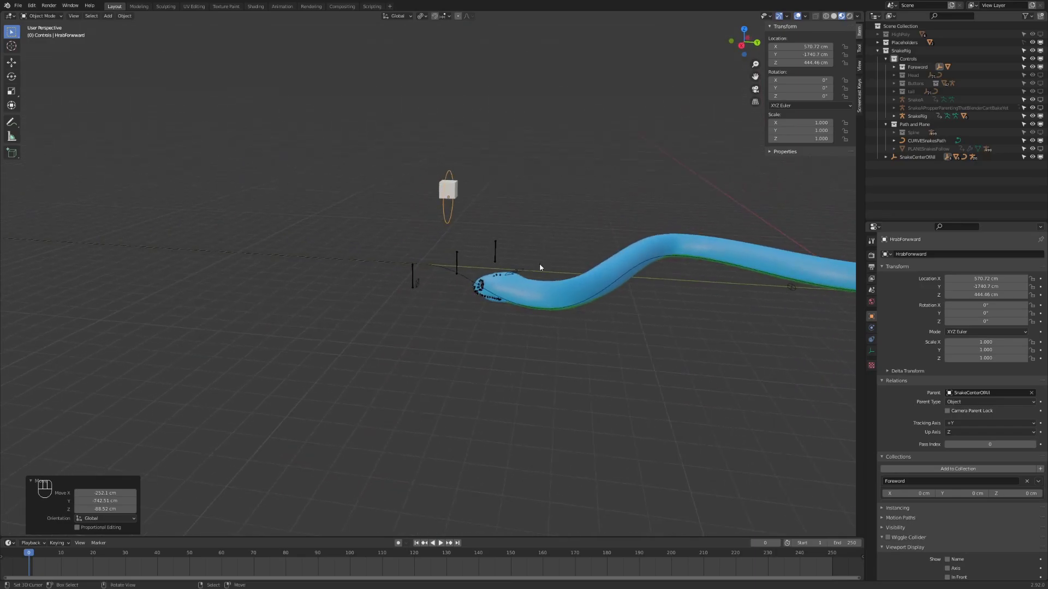
left_click_drag(555, 268, 555, 288)
left_click_drag(518, 294, 474, 300)
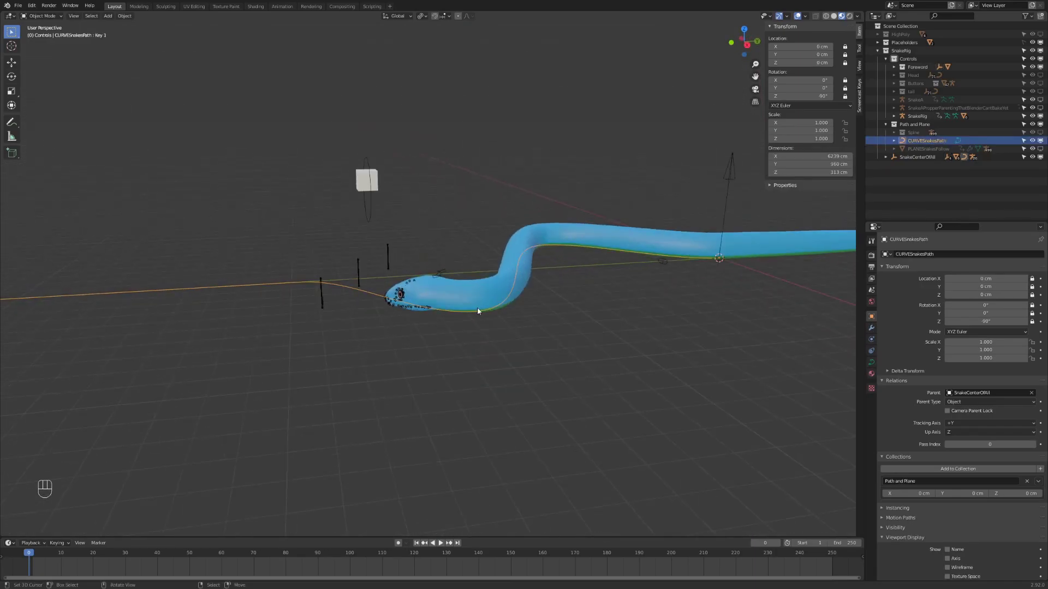
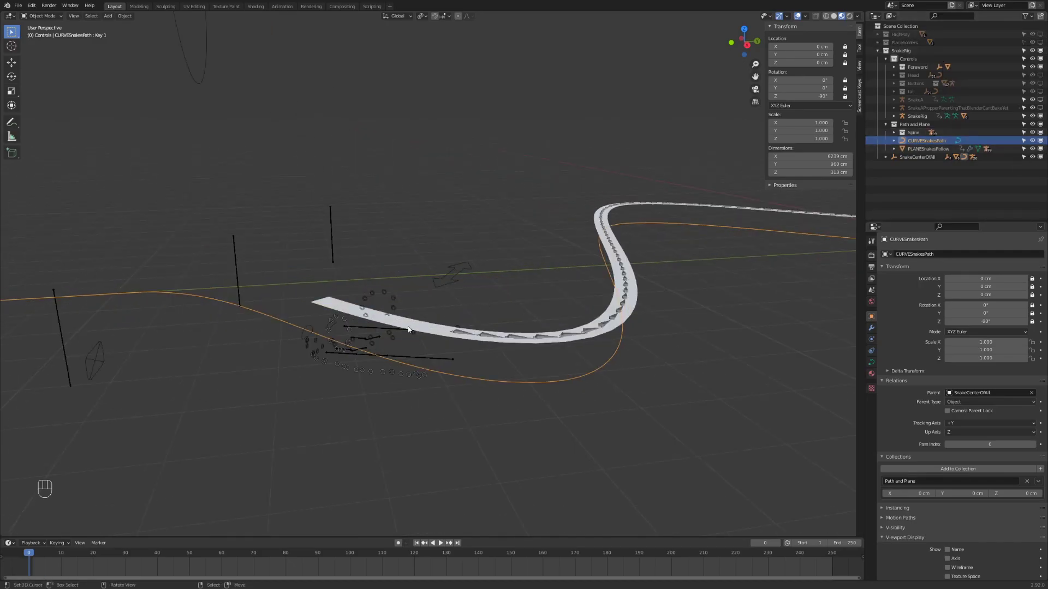
key("g")
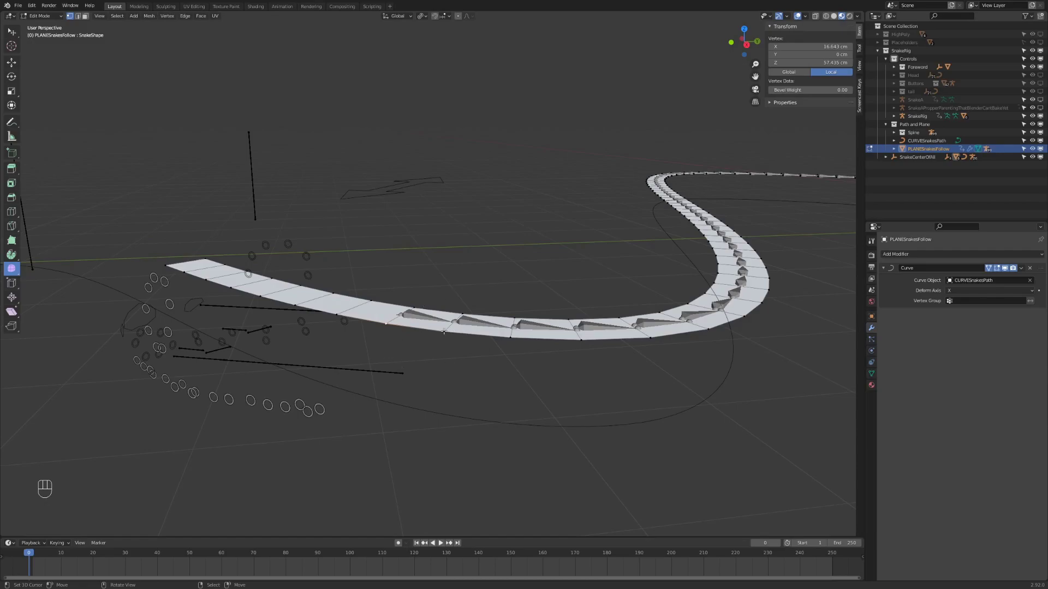
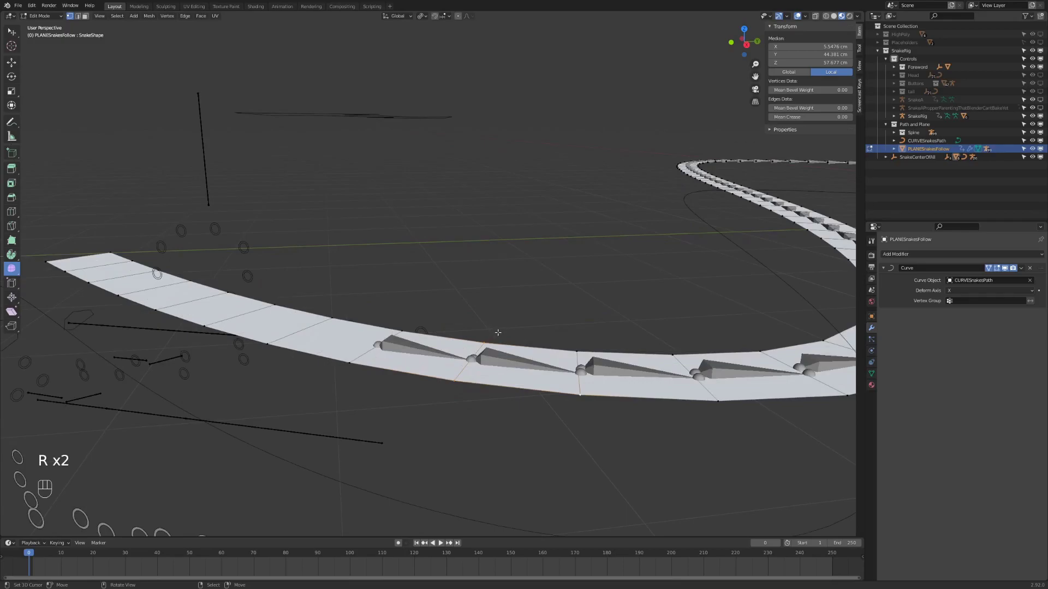
key("ctrl+Tab")
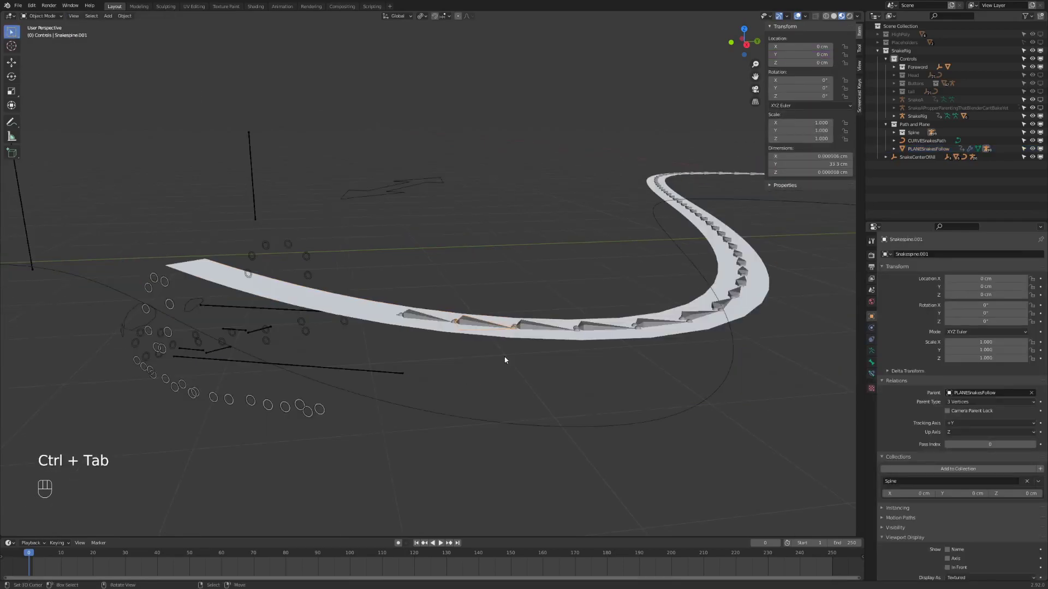
left_click(503, 356)
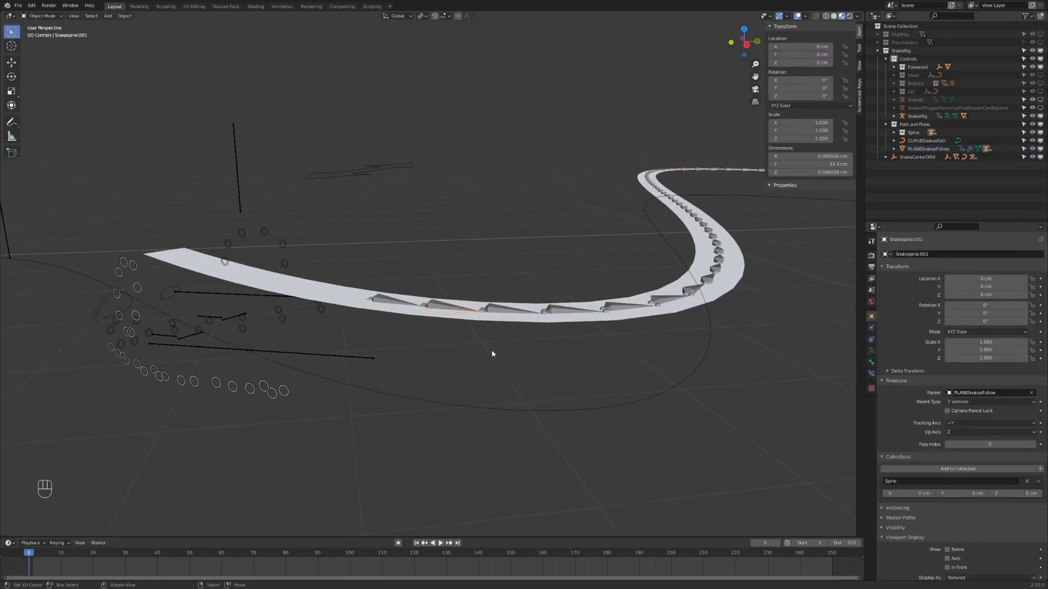
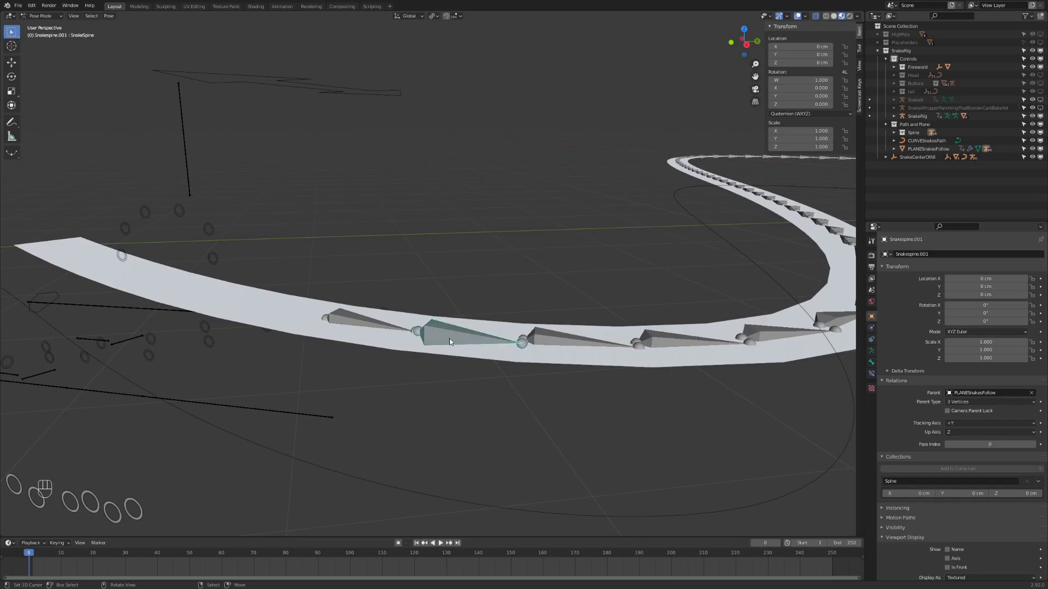
key("ctrl+Tab")
left_click(452, 336)
key("alt+a")
left_click(450, 329)
left_click(546, 335)
left_click_drag(660, 332, 631, 352)
left_click_drag(562, 333, 554, 335)
left_click_drag(557, 336, 587, 331)
key("alt+a")
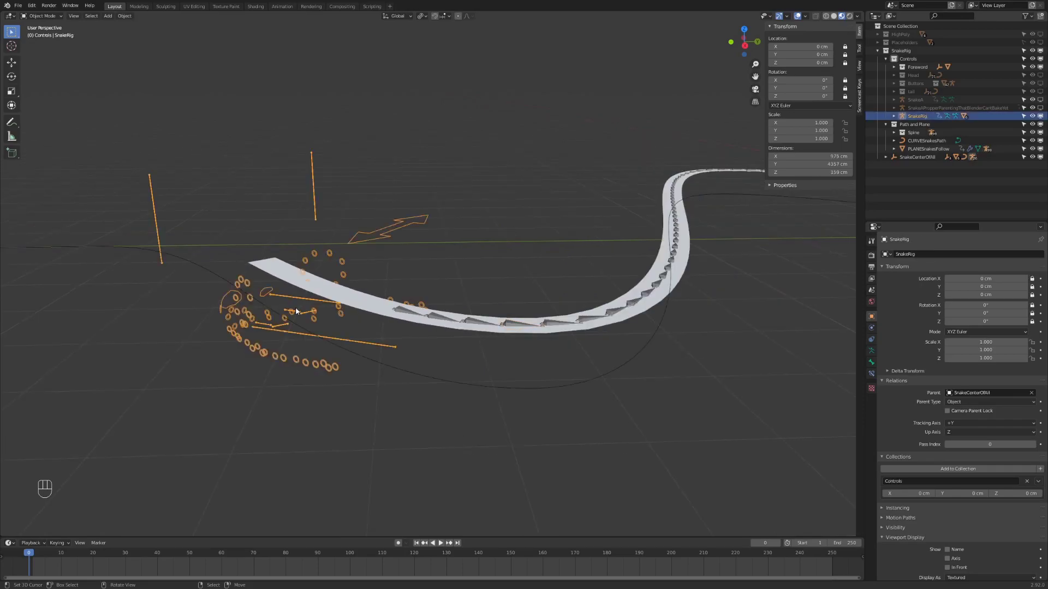
key("alt+a")
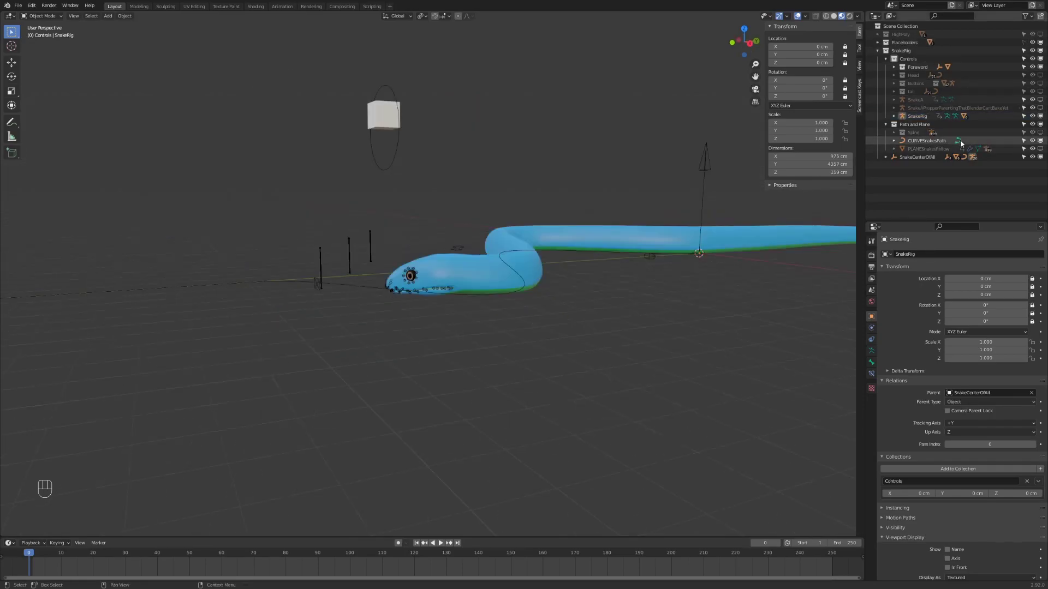
left_click(1038, 149)
left_click(1041, 149)
key("KP_3")
left_click_drag(495, 312, 256, 284)
left_click(259, 285)
left_click(113, 204)
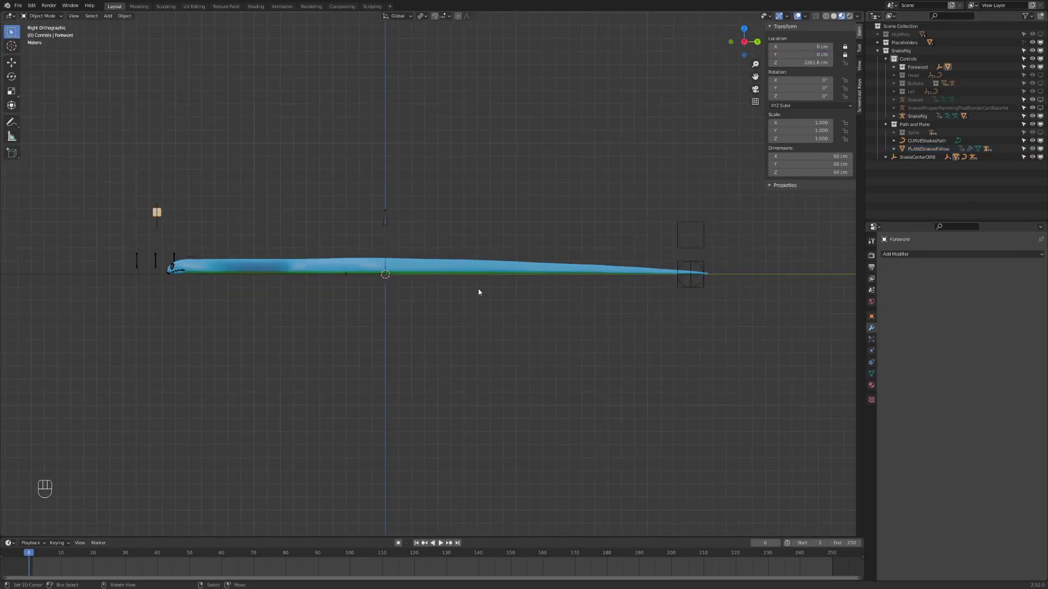
key("g")
left_click(599, 261)
left_click(929, 153)
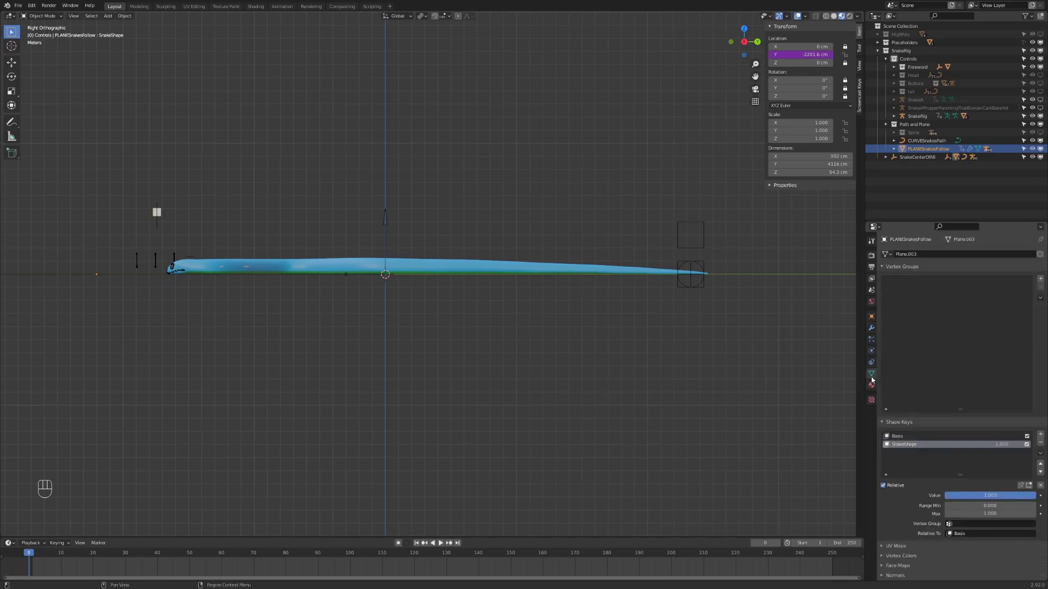
left_click(888, 443)
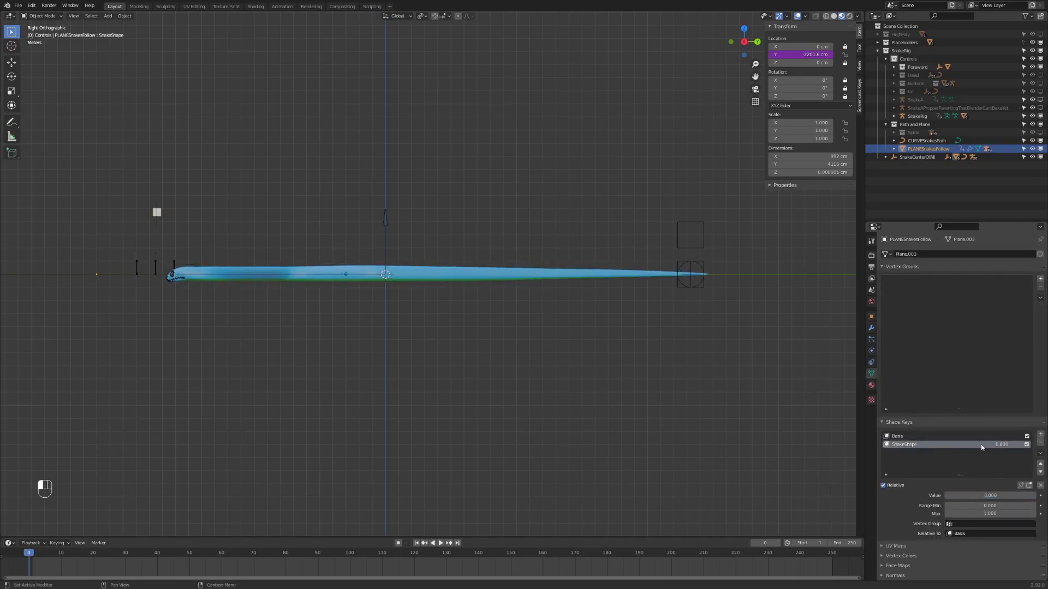
left_click(888, 443)
left_click(888, 443)
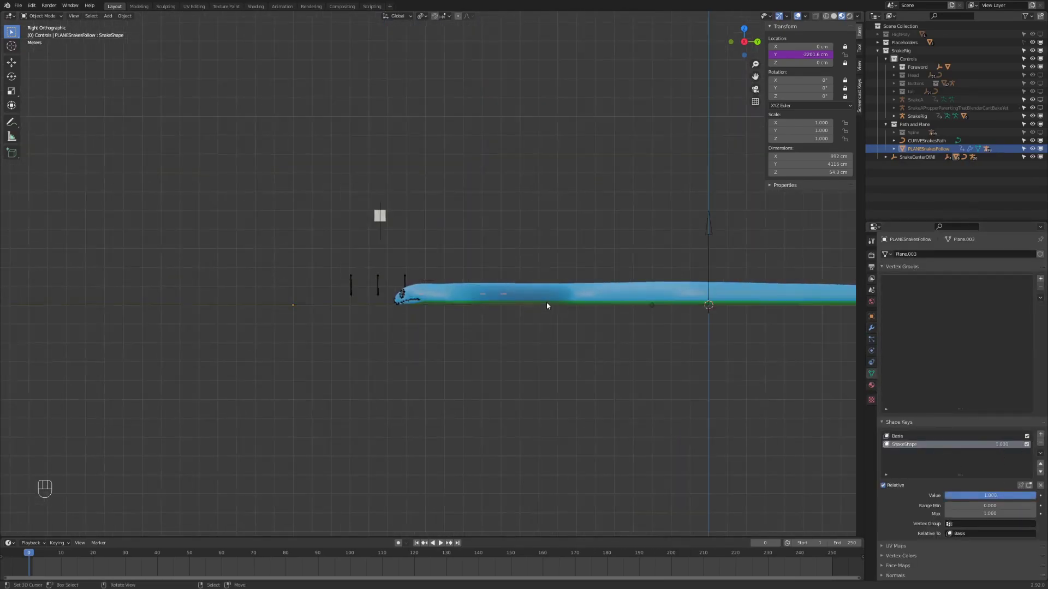
middle_click(617, 298)
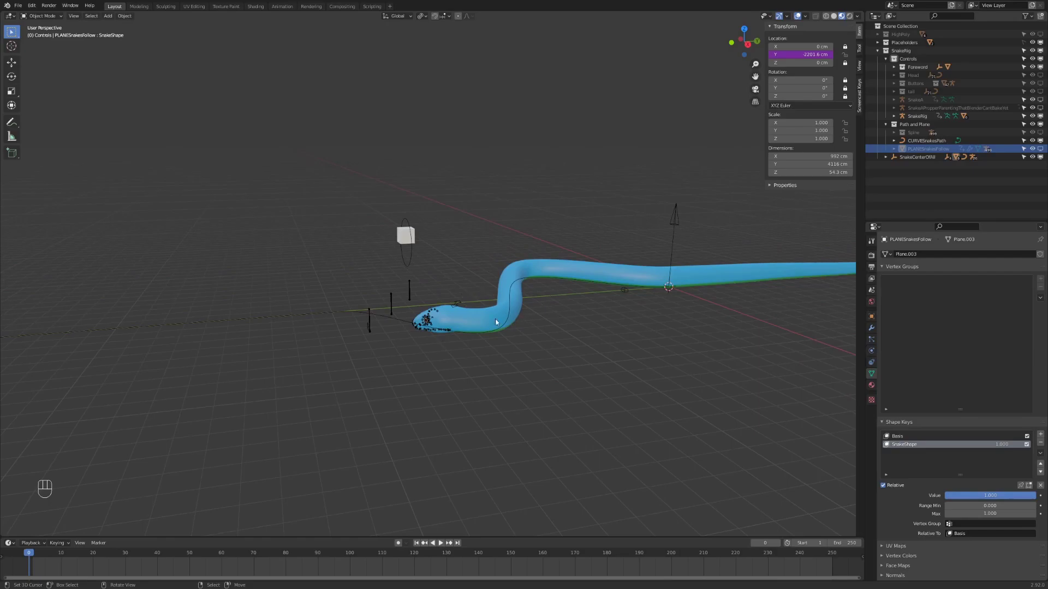
Reveal the button guide cubes under the snake and the head control circles along its body.
left_click_drag(491, 311, 470, 313)
left_click(579, 243)
left_click(1042, 86)
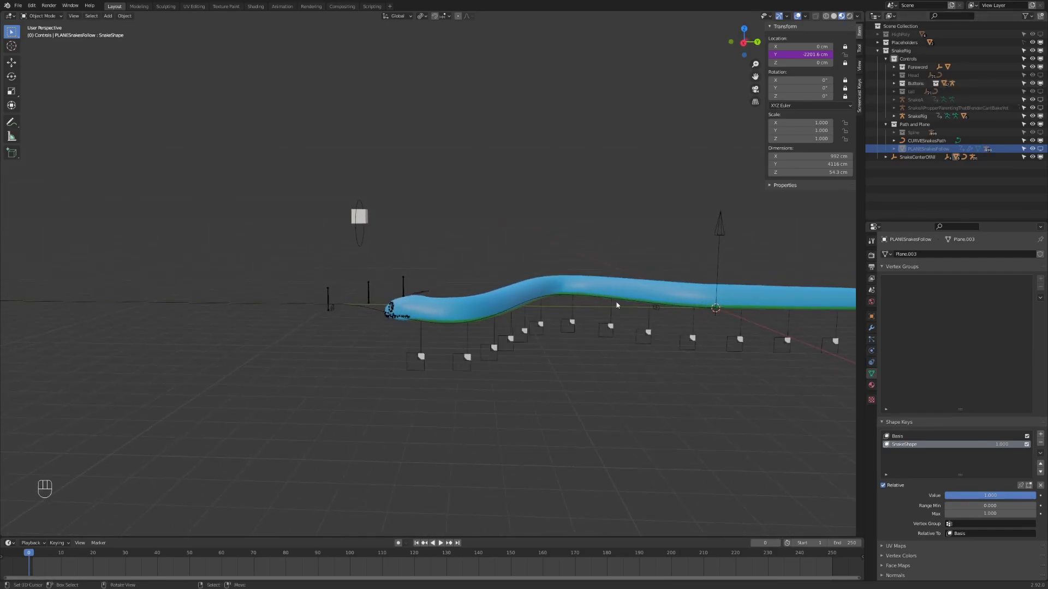
left_click_drag(519, 369, 522, 350)
left_click(516, 356)
left_click_drag(521, 371, 507, 375)
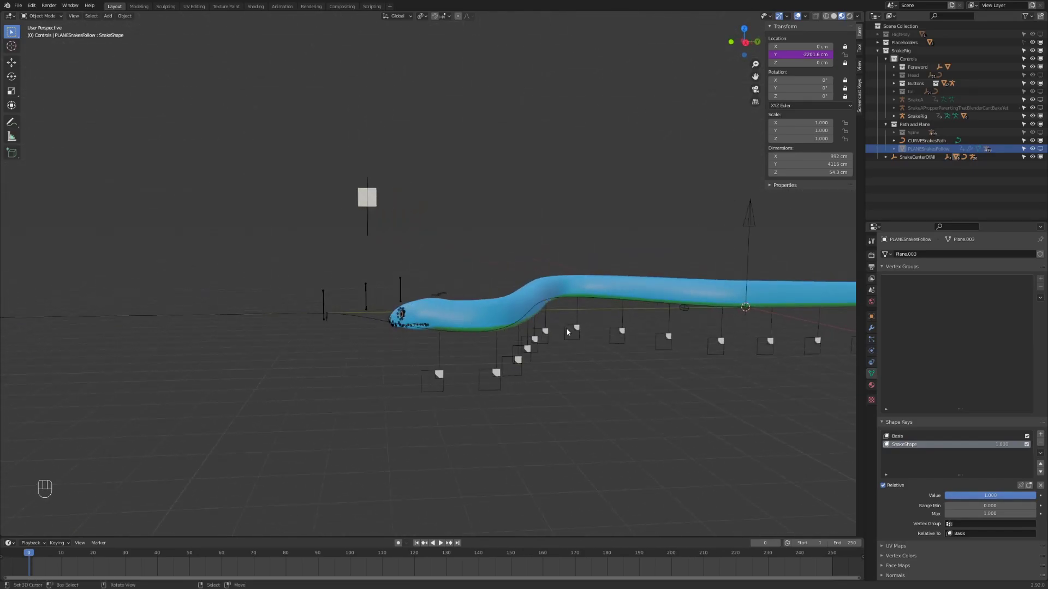
middle_click(637, 338)
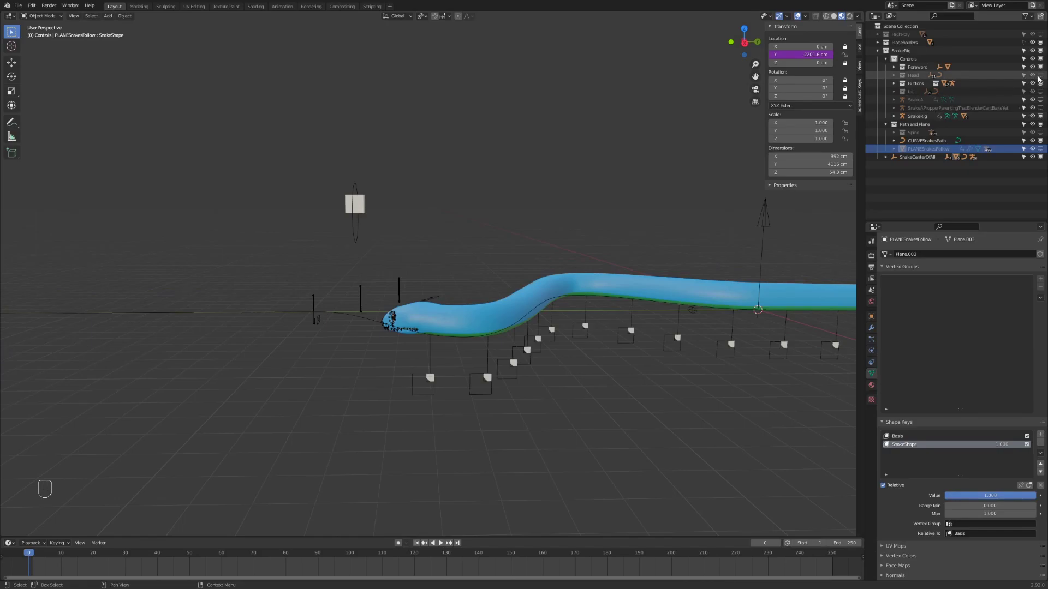
middle_click(1041, 78)
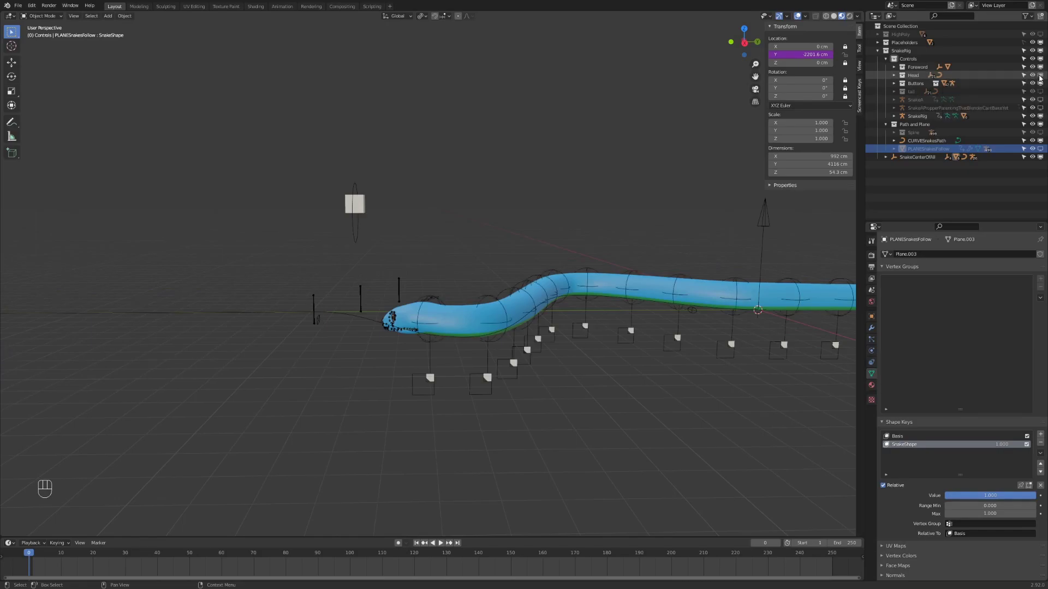
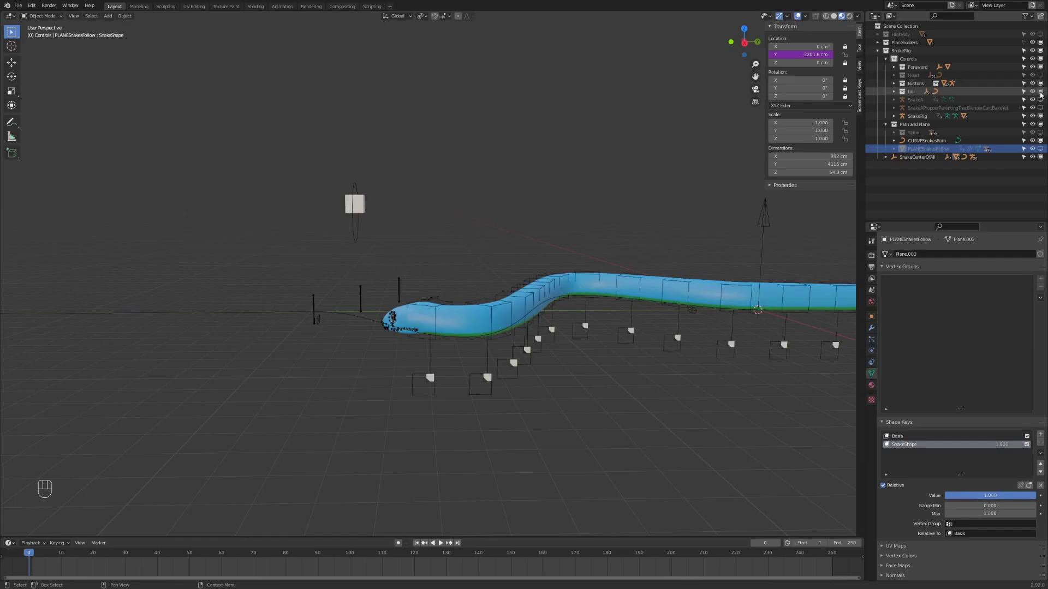
Show the scaly textured material and raise the buttonsFront control to 50 cm so the head rears up.
left_click(436, 308)
left_click(450, 310)
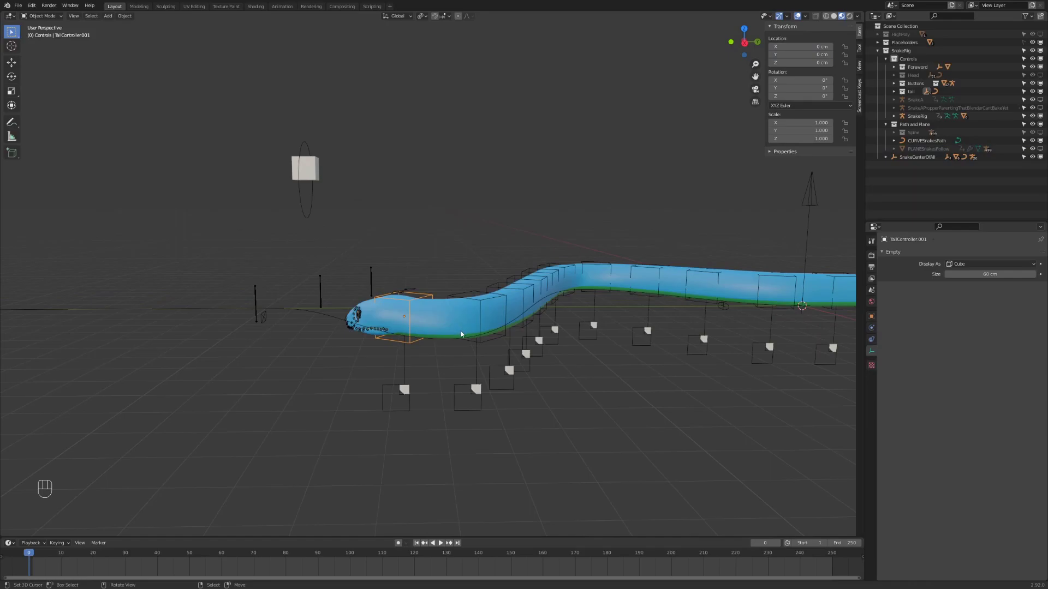
left_click(494, 336)
key("g")
left_click(404, 395)
key("g")
left_click(374, 383)
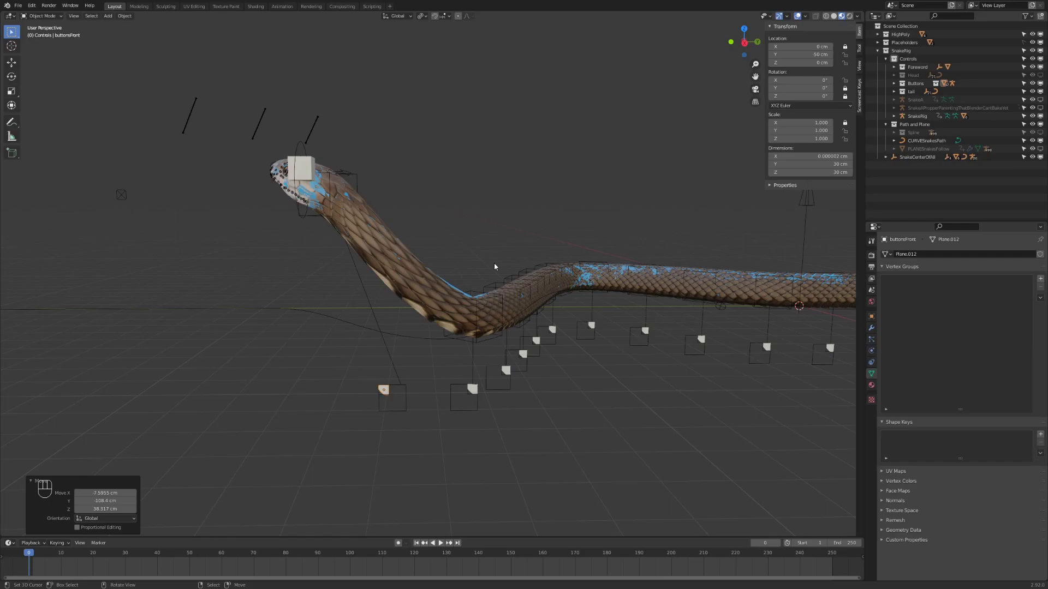
Return the snake to solid shading and toggle the Head controls collection off and back on.
left_click(1044, 36)
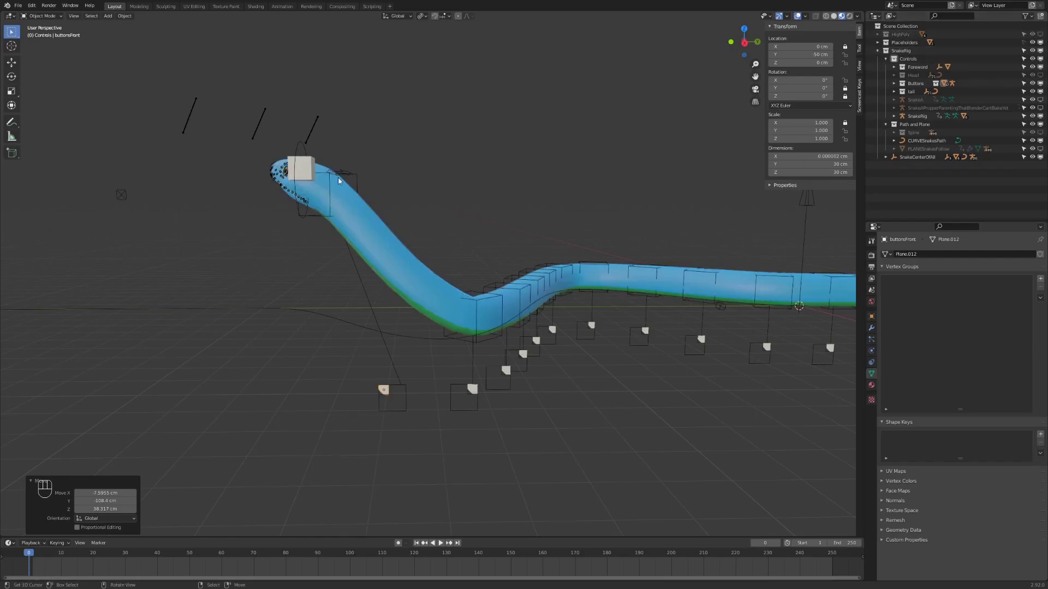
right_click(390, 395)
key("g")
left_click(427, 423)
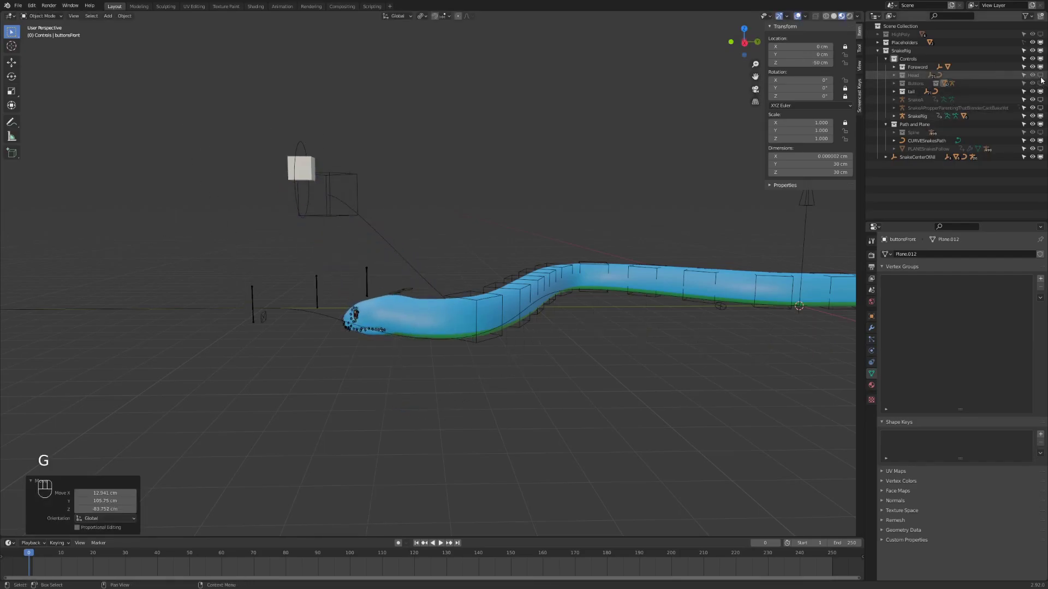
left_click(1043, 86)
left_click(1044, 78)
left_click_drag(506, 259, 512, 244)
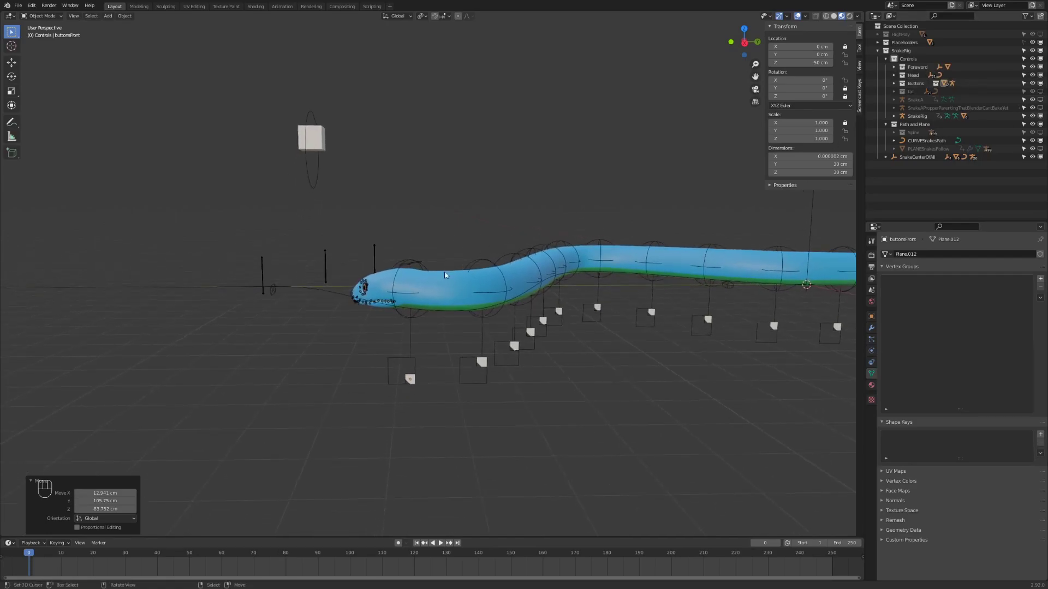
Move the head controller to a new position above the snake.
right_click(398, 277)
key("g")
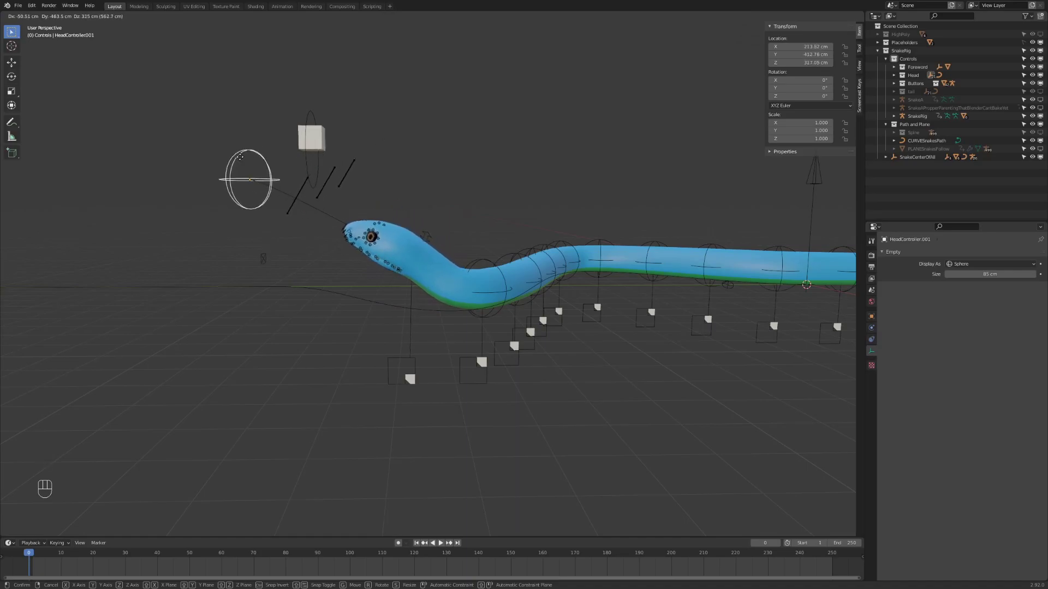
left_click(248, 168)
right_click(488, 367)
middle_click(480, 376)
left_click_drag(451, 364, 437, 351)
right_click(455, 341)
right_click(495, 326)
Shift the button control below the head with proportional editing enabled.
left_click(497, 318)
left_click_drag(400, 328, 412, 325)
key("o")
key("g")
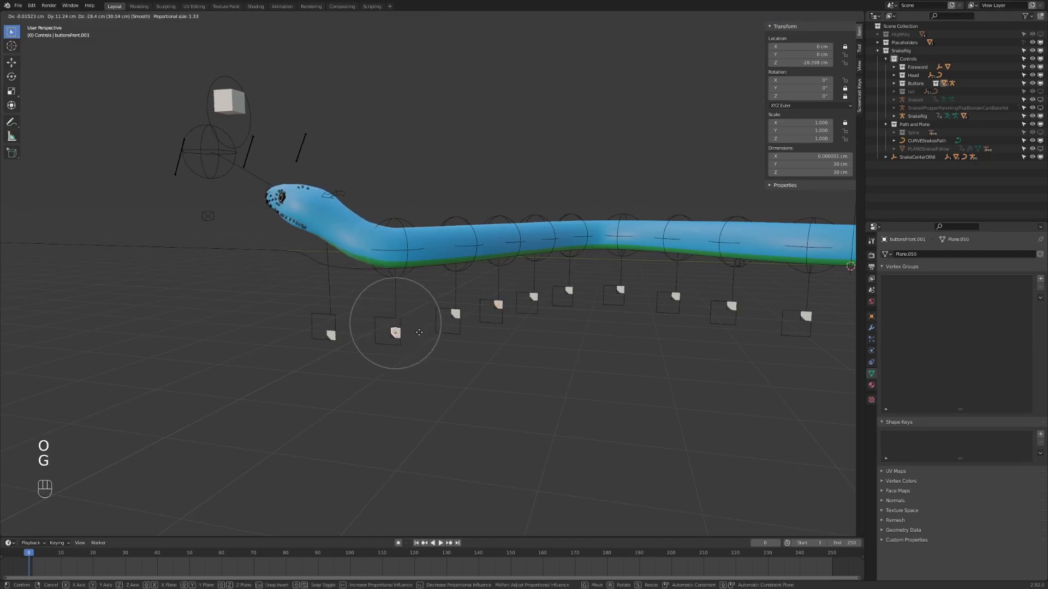
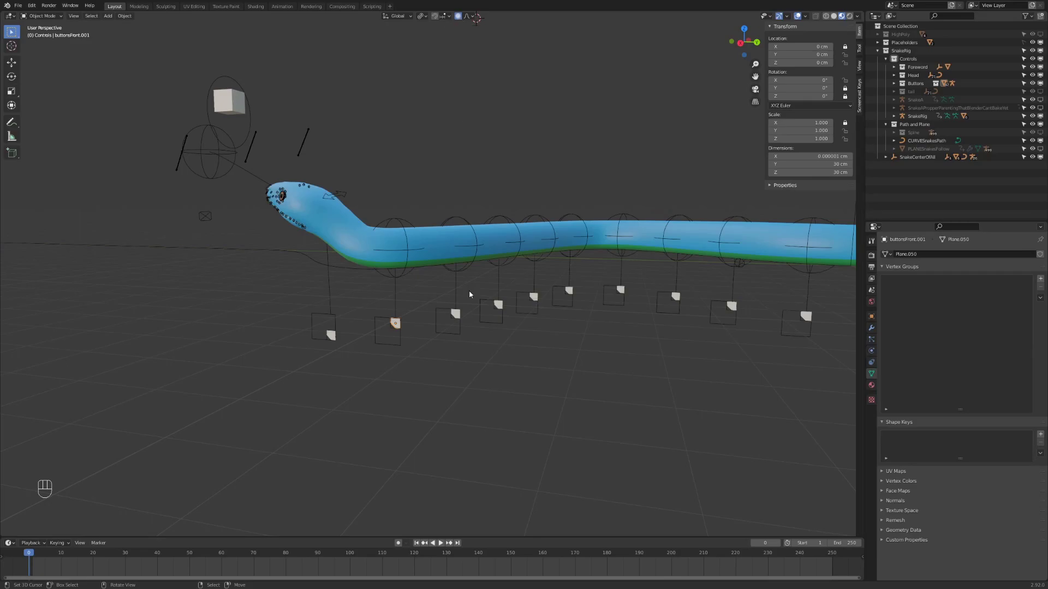
key("g")
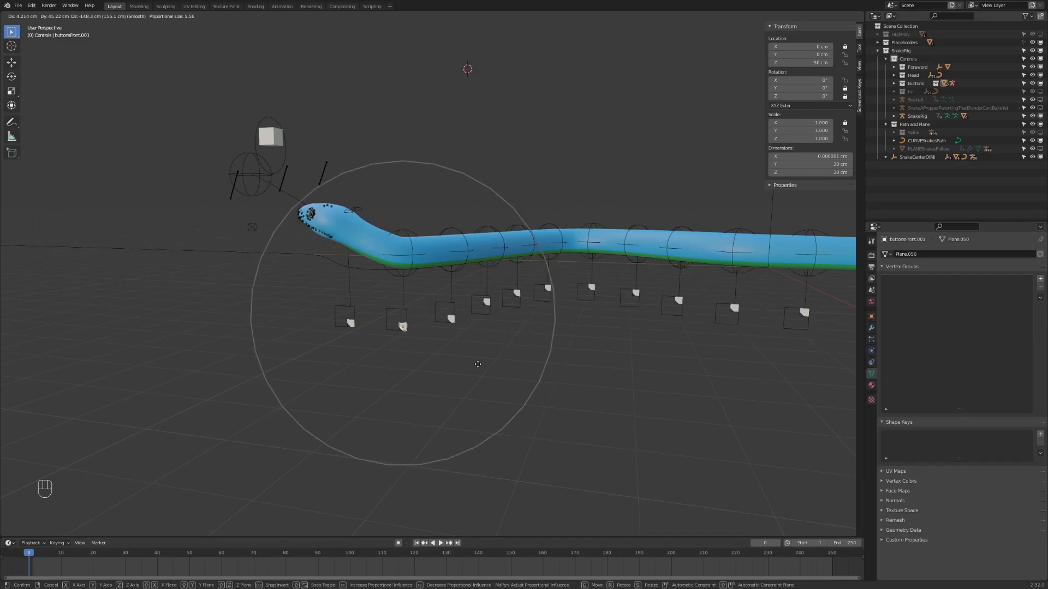
left_click(480, 368)
Lift and rotate the neck's head controller, then start bending the next controller along the neck.
left_click(415, 257)
key("g")
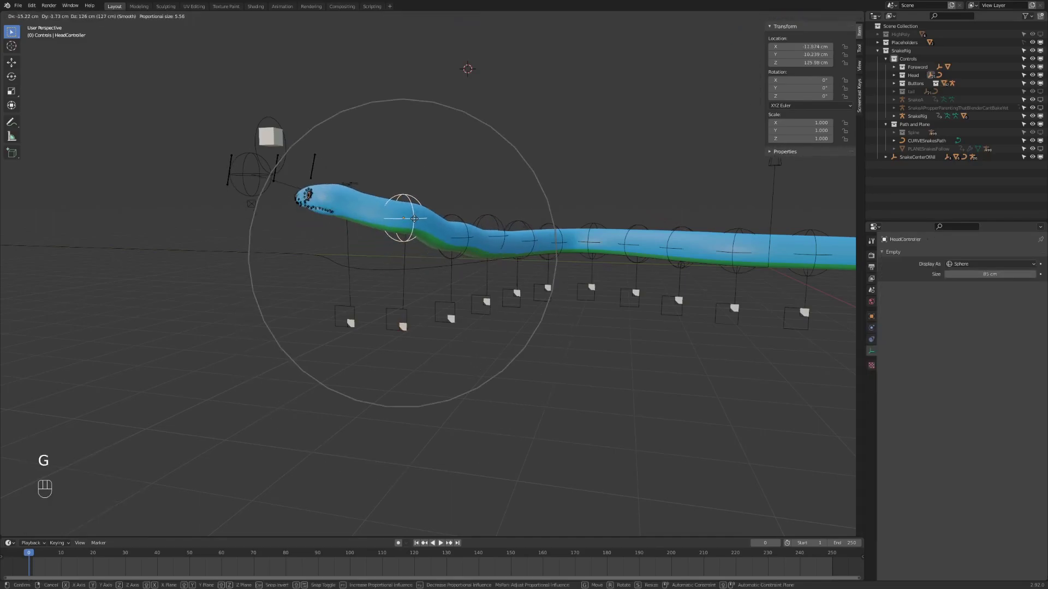
left_click(417, 222)
key("r")
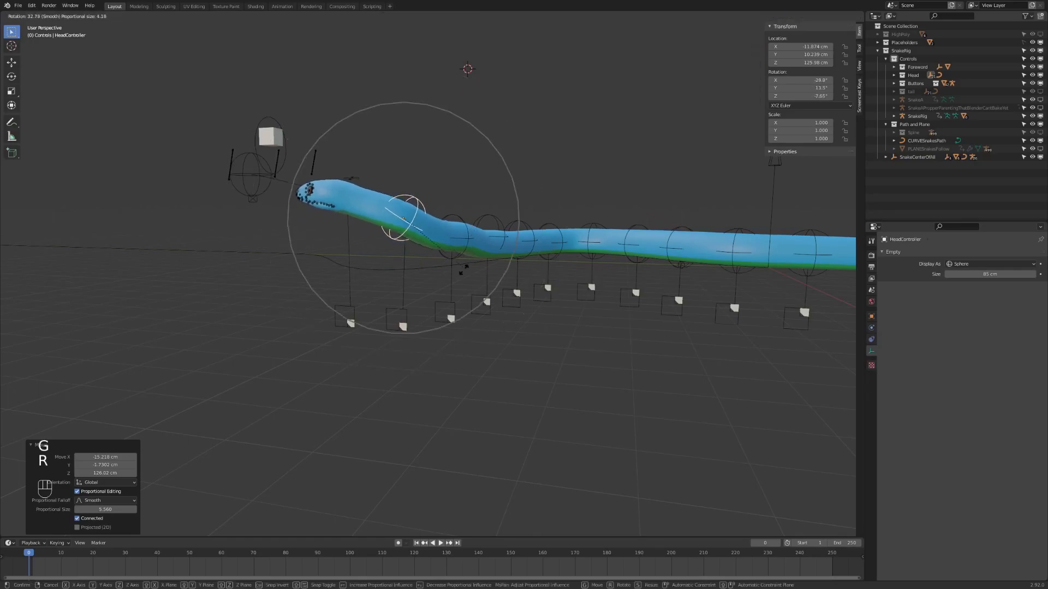
left_click(466, 266)
left_click_drag(459, 271, 442, 262)
left_click(434, 237)
key("g")
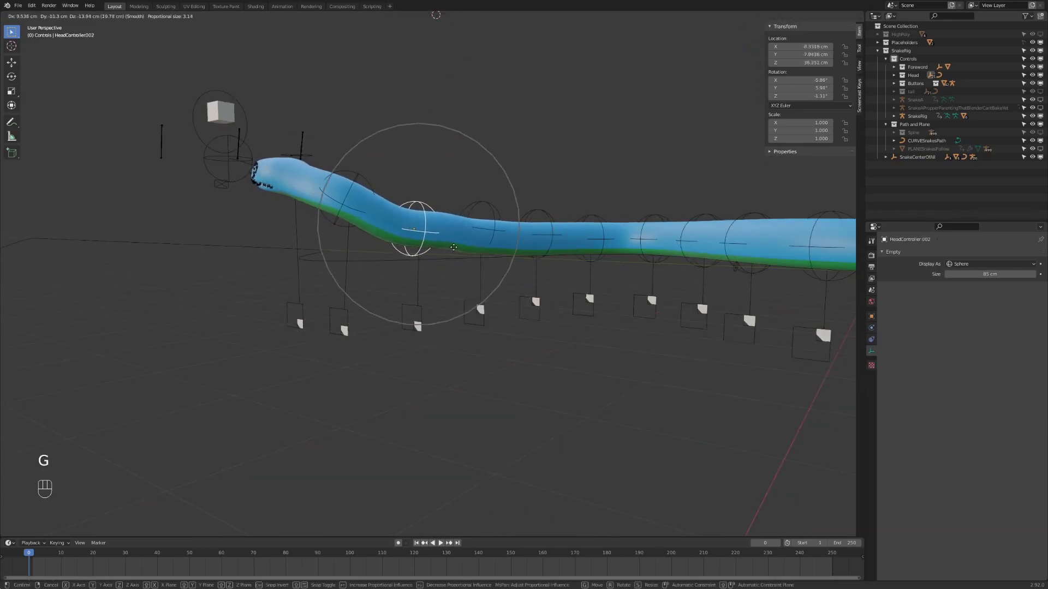
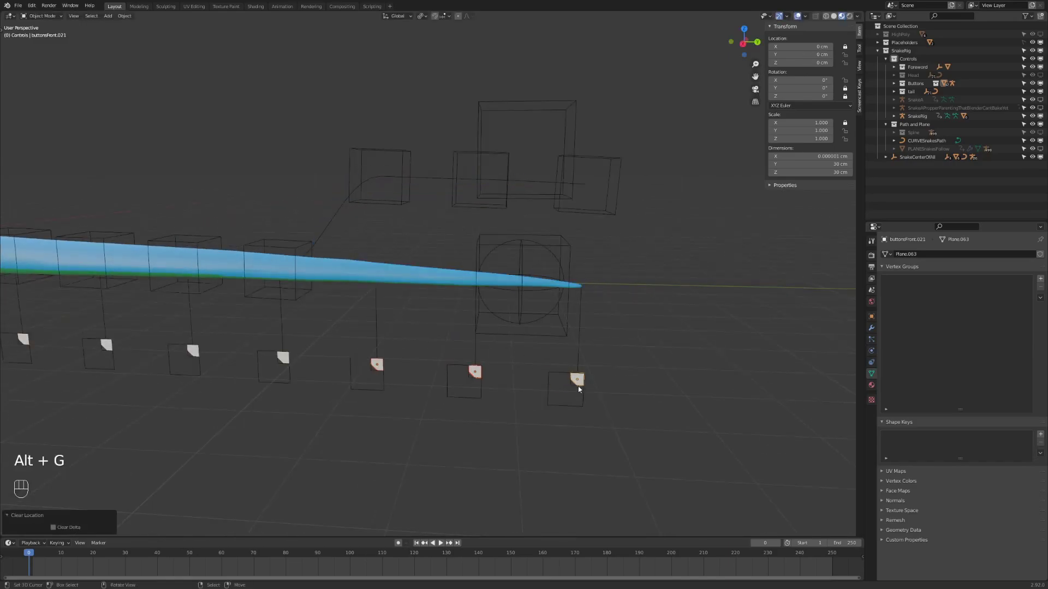
key("g")
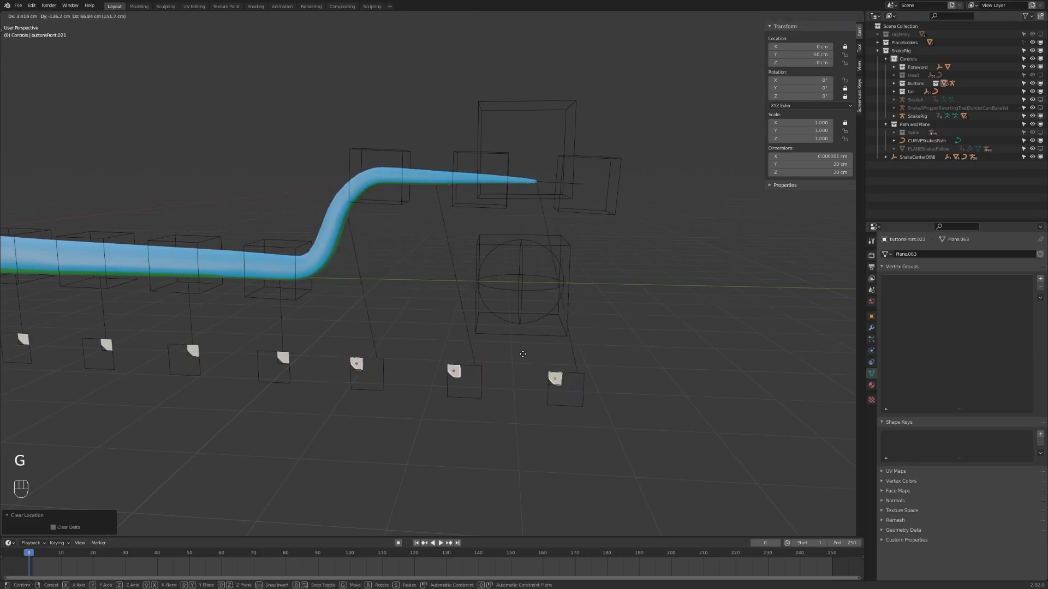
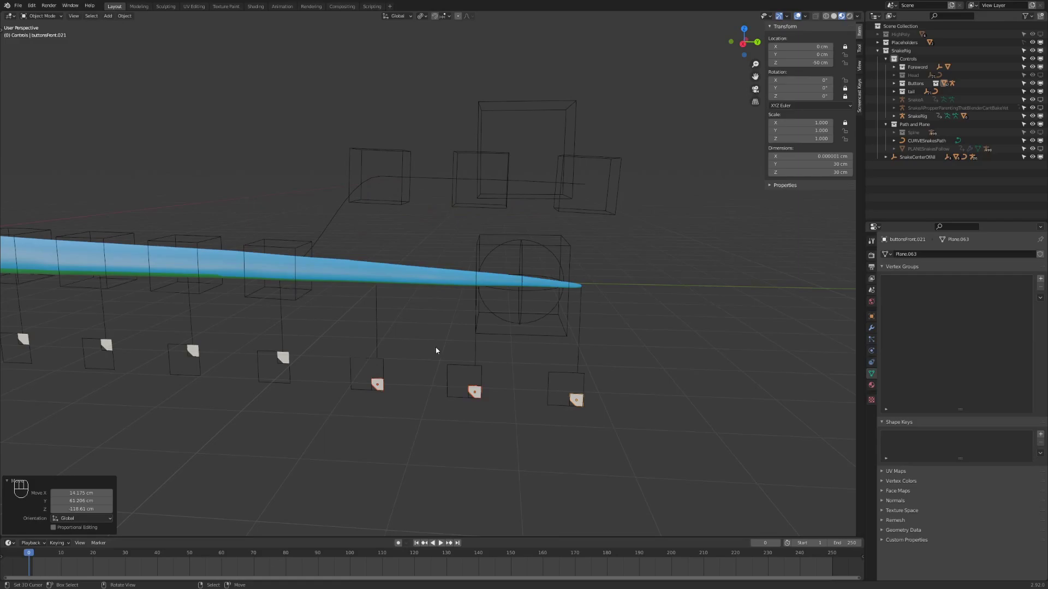
key("g")
left_click(469, 433)
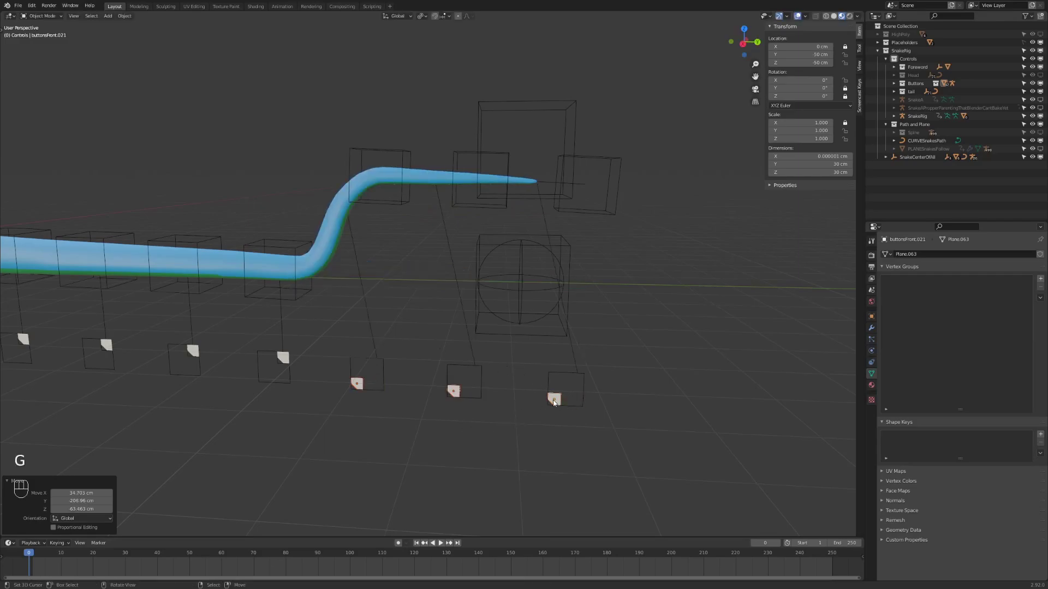
key("alt+g")
left_click(428, 368)
key("alt+g")
left_click(366, 280)
left_click(401, 283)
key("g")
left_click(401, 203)
key("r")
left_click(405, 150)
key("alt+g")
key("alt+r")
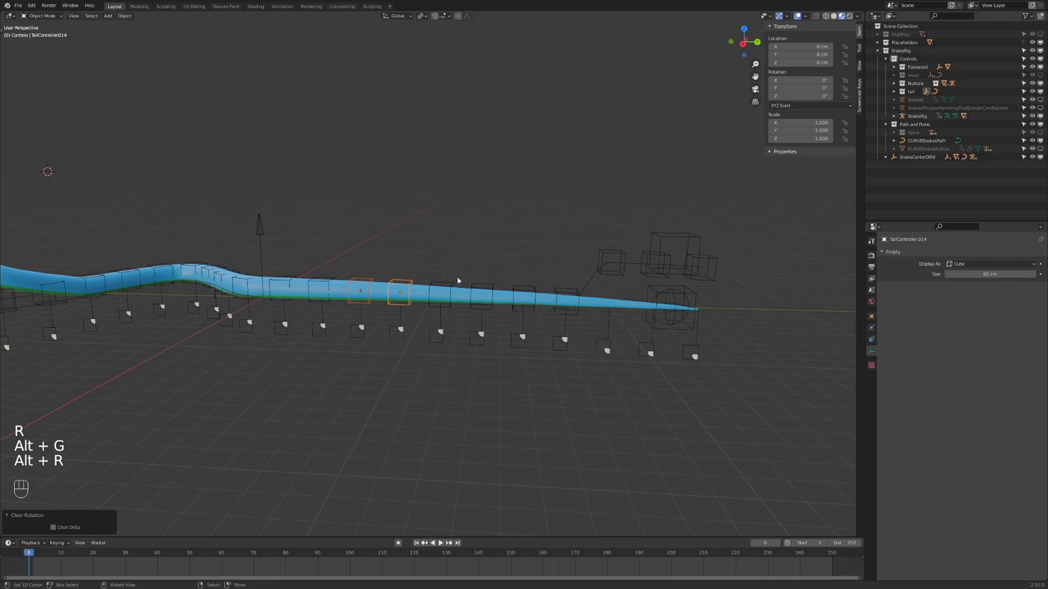
Slide the snake further along its curve by moving the Foreword empty along Z.
left_click(592, 330)
key("ctrl+Tab")
left_click_drag(499, 314, 577, 312)
left_click_drag(587, 317, 562, 324)
middle_click(390, 206)
left_click_drag(468, 348, 425, 356)
key("g")
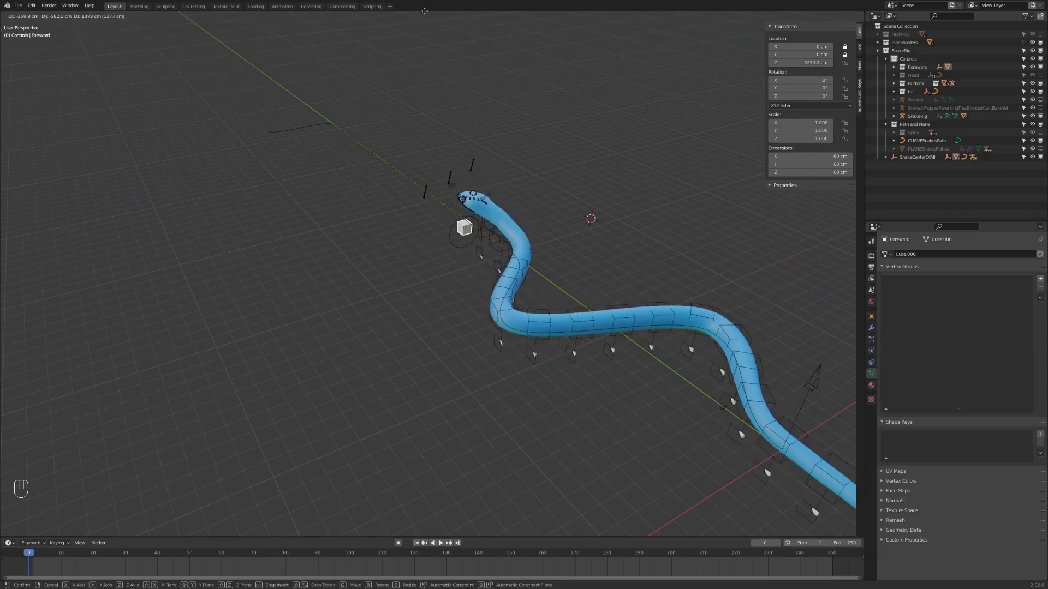
left_click(426, 534)
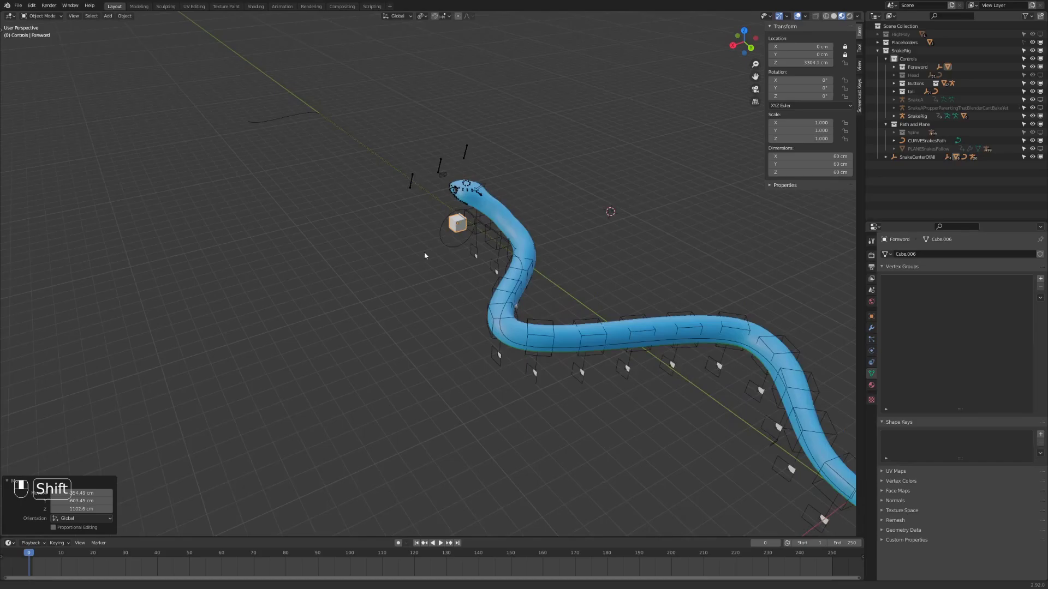
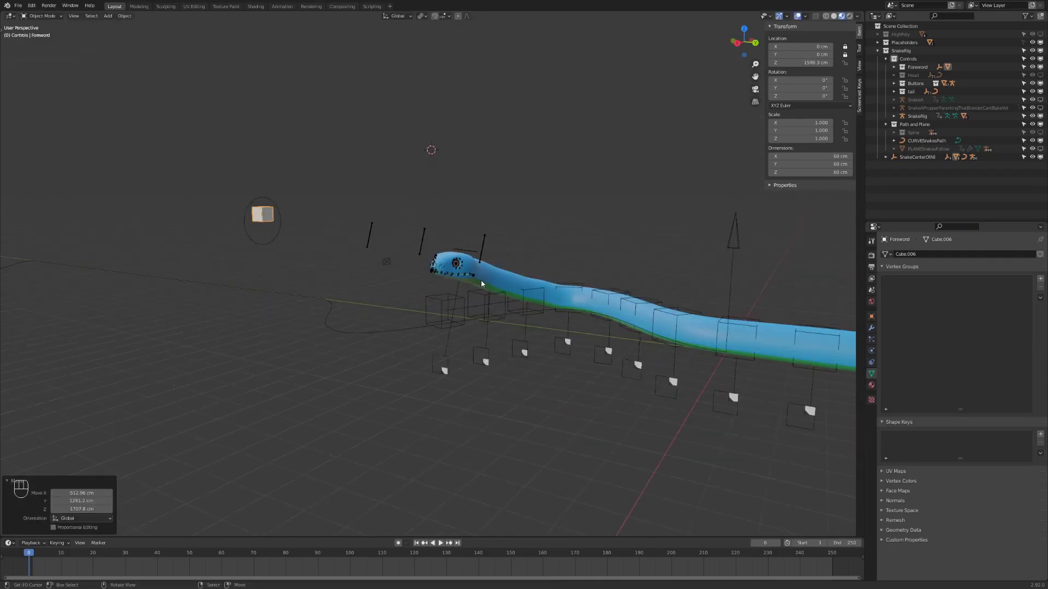
Clear the location and rotation of the posed head controls back to rest.
left_click_drag(452, 338, 484, 320)
left_click(463, 309)
left_click_drag(484, 395, 403, 375)
key("alt+a")
key("c")
left_click(426, 280)
key("alt+g")
key("alt+r")
left_click(472, 295)
Reset the remaining neck controls and shift the buttonsFront control, reading 50 cm high.
left_click(543, 237)
left_click(538, 248)
key("alt+g")
key("alt+r")
left_click_drag(494, 318, 496, 296)
left_click_drag(506, 297, 519, 297)
key("alt+a")
left_click(460, 329)
left_click(417, 347)
left_click(363, 369)
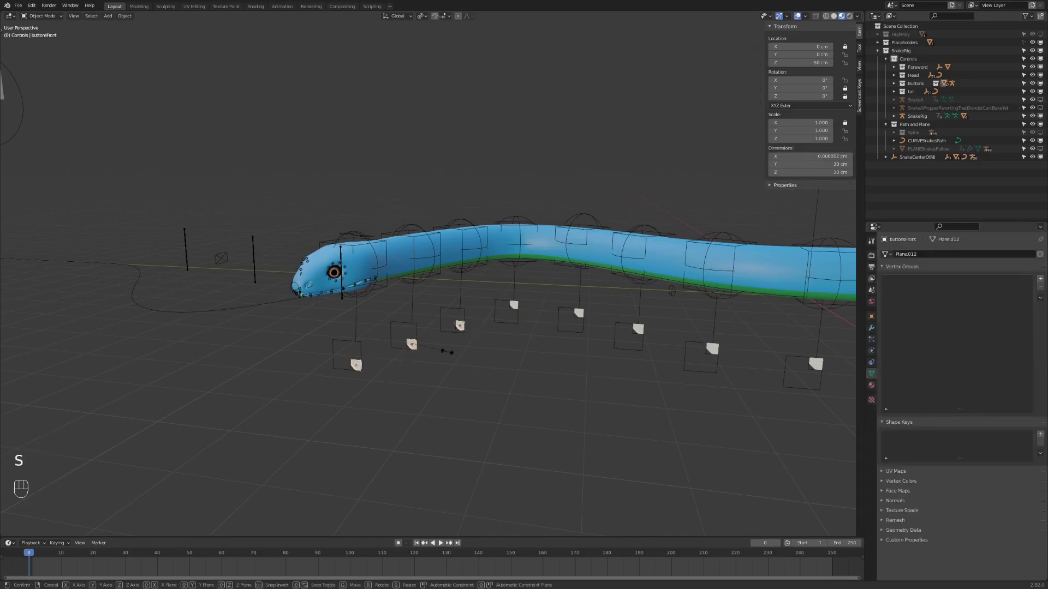
Enlarge the buttonsFront control, then reposition the HeadCustomParent empty toward the neck.
key("s")
left_click(494, 414)
left_click_drag(533, 382, 519, 343)
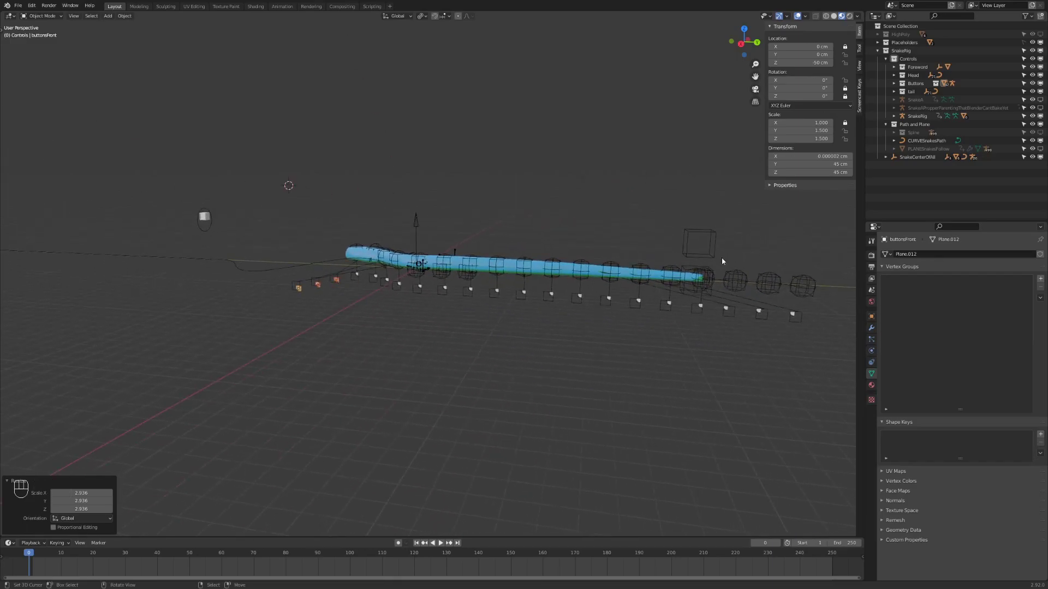
left_click(694, 270)
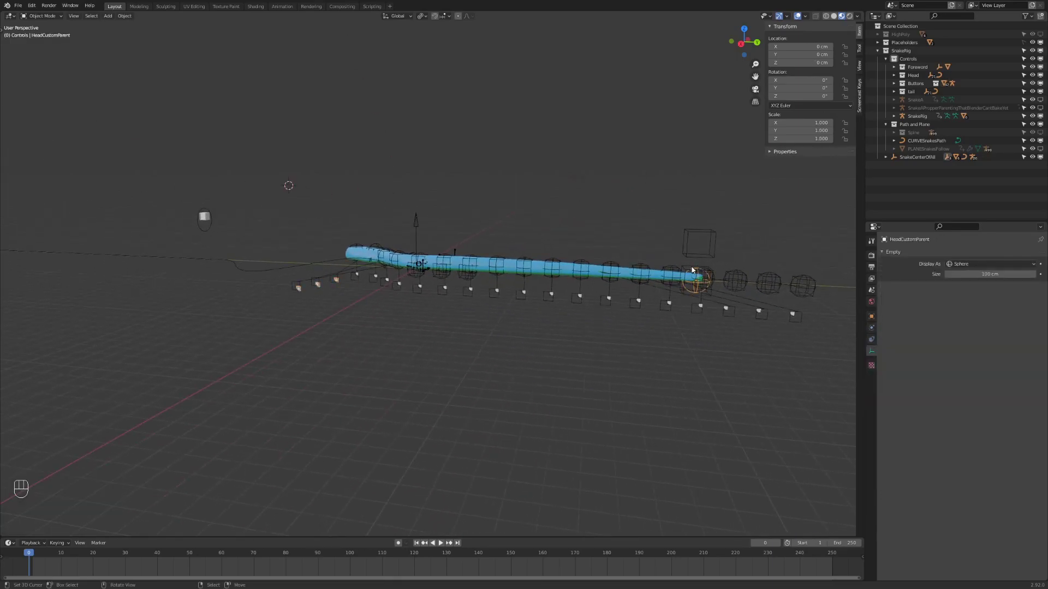
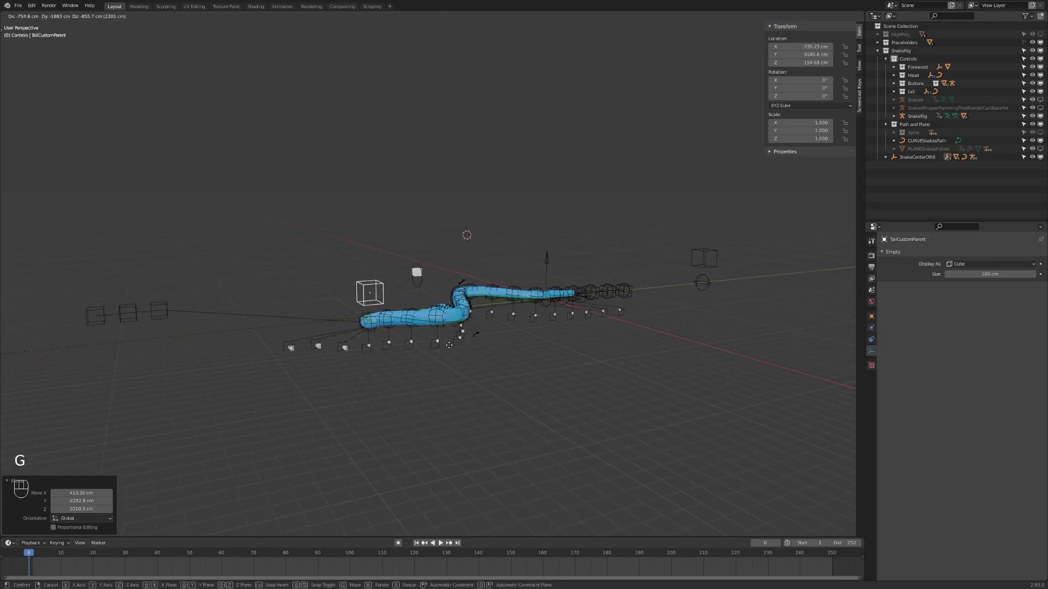
key("alt+g")
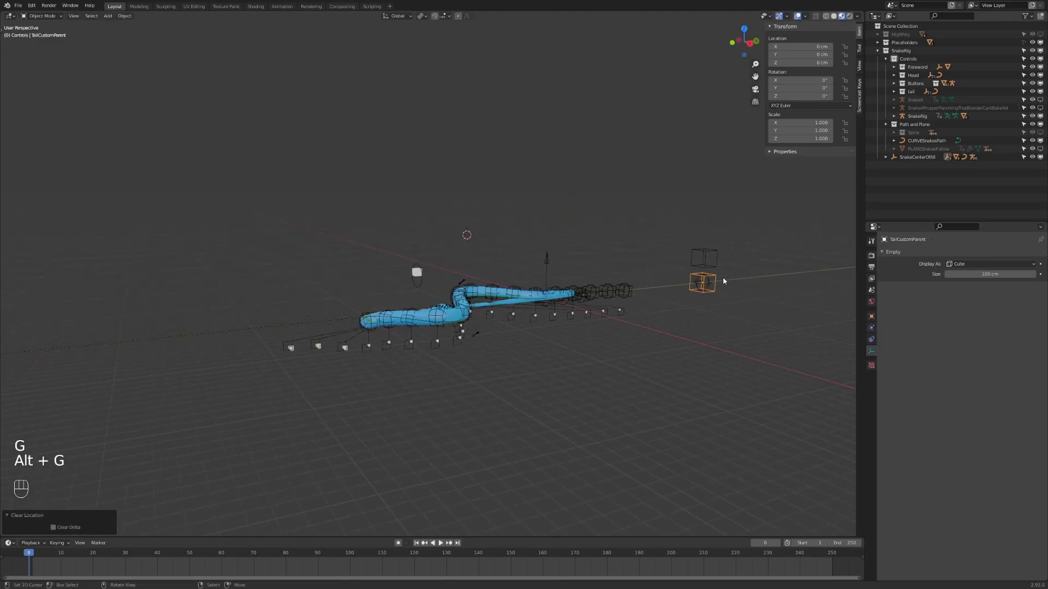
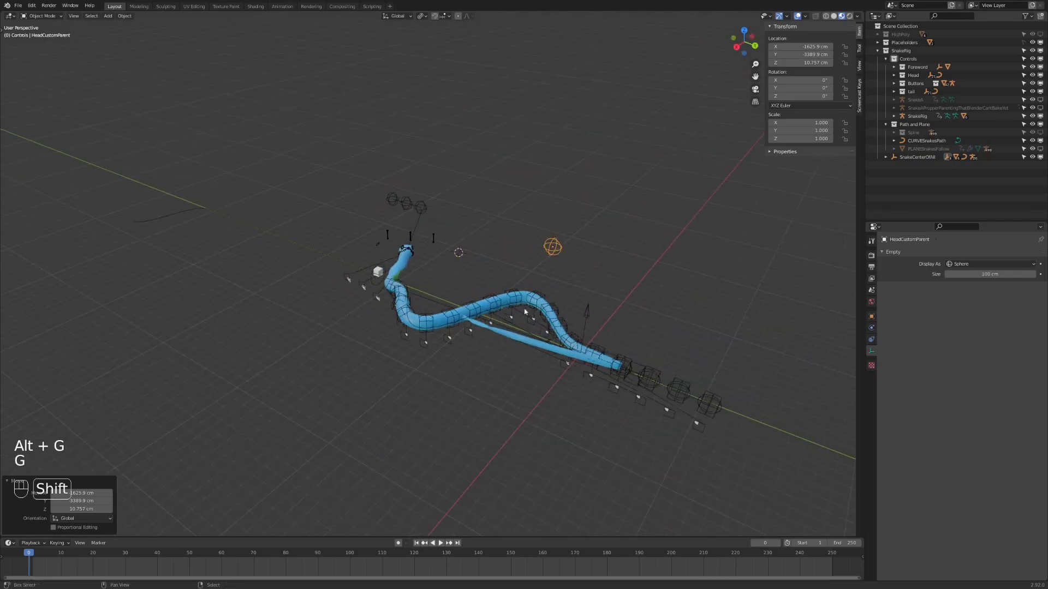
left_click_drag(605, 361, 644, 368)
key("g")
left_click(438, 414)
left_click_drag(496, 356, 568, 302)
left_click(564, 324)
Switch to wireframe and keep nudging the head and tail custom parents to reshape the snake.
key("z")
left_click_drag(432, 386, 454, 358)
left_click_drag(438, 382, 410, 403)
key("g")
left_click(461, 406)
left_click_drag(479, 347, 558, 350)
left_click_drag(562, 336, 658, 323)
key("g")
left_click(552, 279)
Settle the HeadCustomParent sphere onto the neck just behind the head.
left_click_drag(535, 292, 495, 307)
left_click_drag(636, 396, 533, 307)
left_click_drag(443, 337, 485, 359)
key("g")
left_click(424, 307)
left_click(511, 310)
key("g")
left_click(559, 300)
left_click_drag(543, 307, 506, 321)
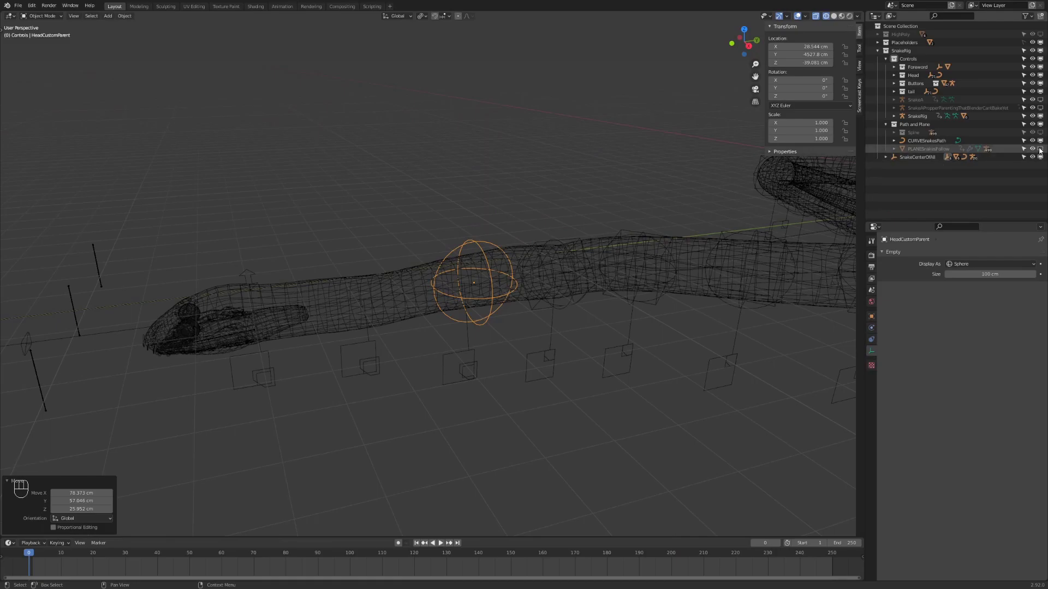
Add a Copy Location constraint to the HeadCustomParent empty, target not yet set.
left_click(1043, 136)
key("ctrl+c")
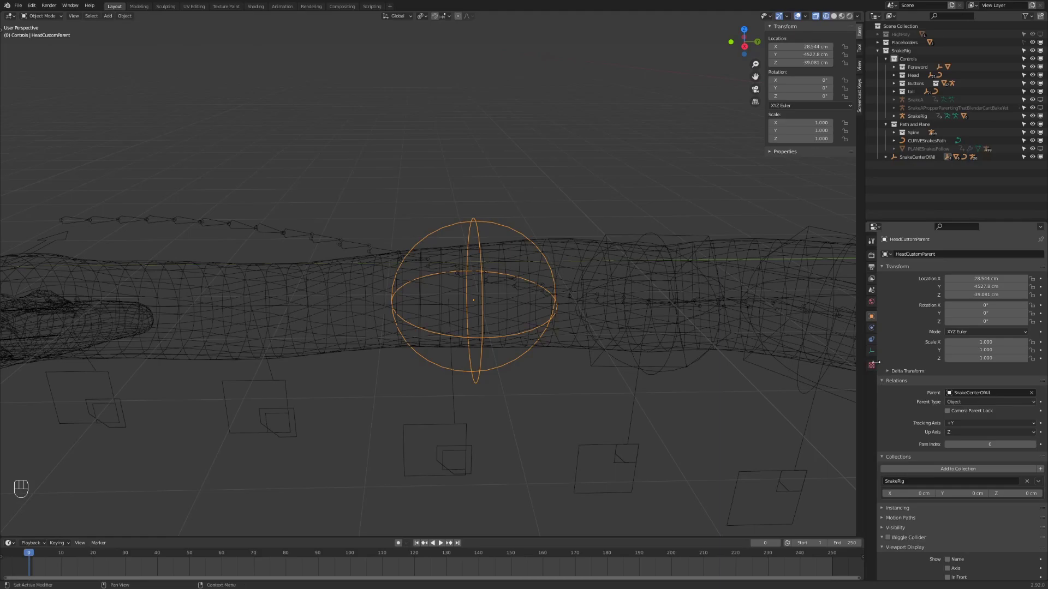
left_click(874, 340)
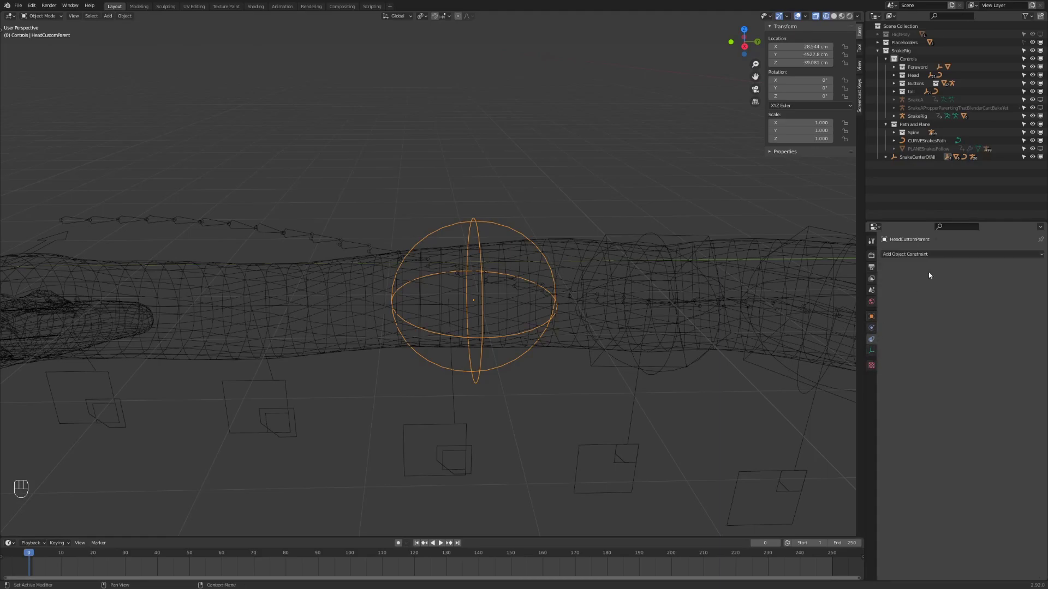
double_click(942, 261)
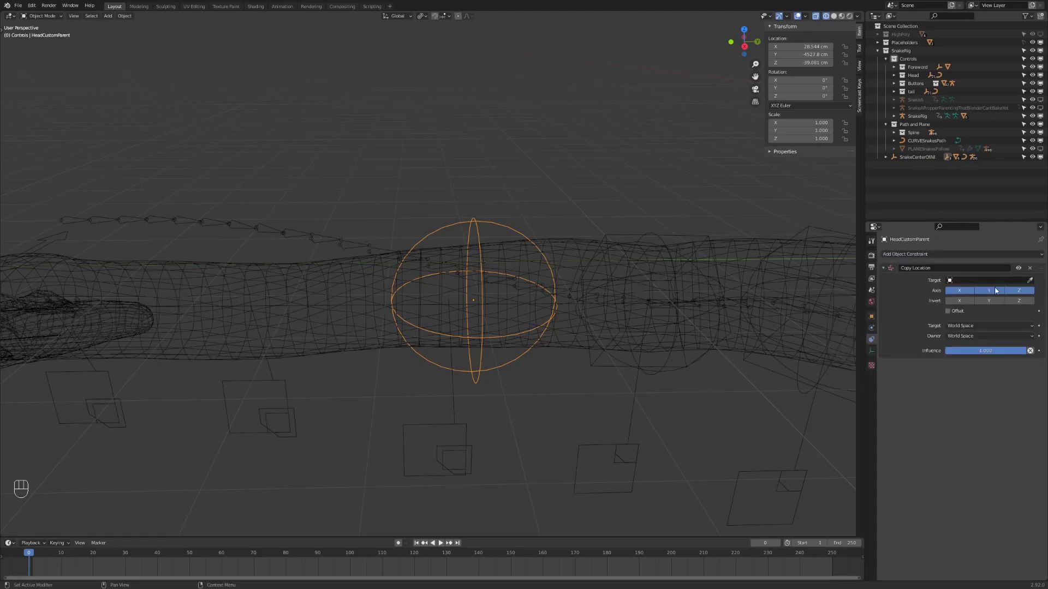
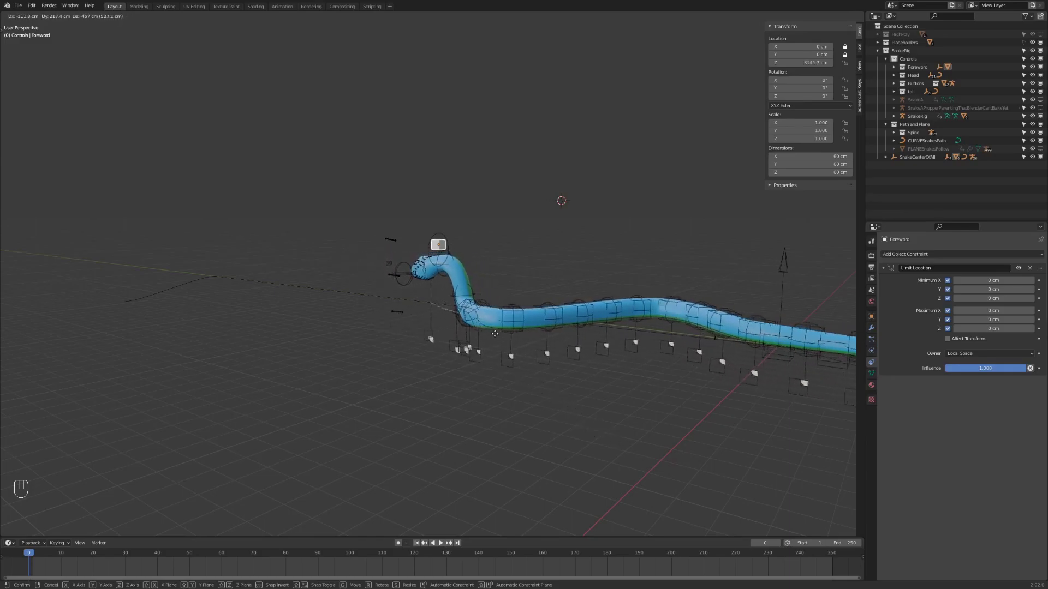
Confirm the Foreword controller's new position and look over the snake's head from several angles.
left_click(541, 407)
left_click_drag(511, 368, 598, 392)
left_click_drag(471, 380, 452, 386)
middle_click(447, 308)
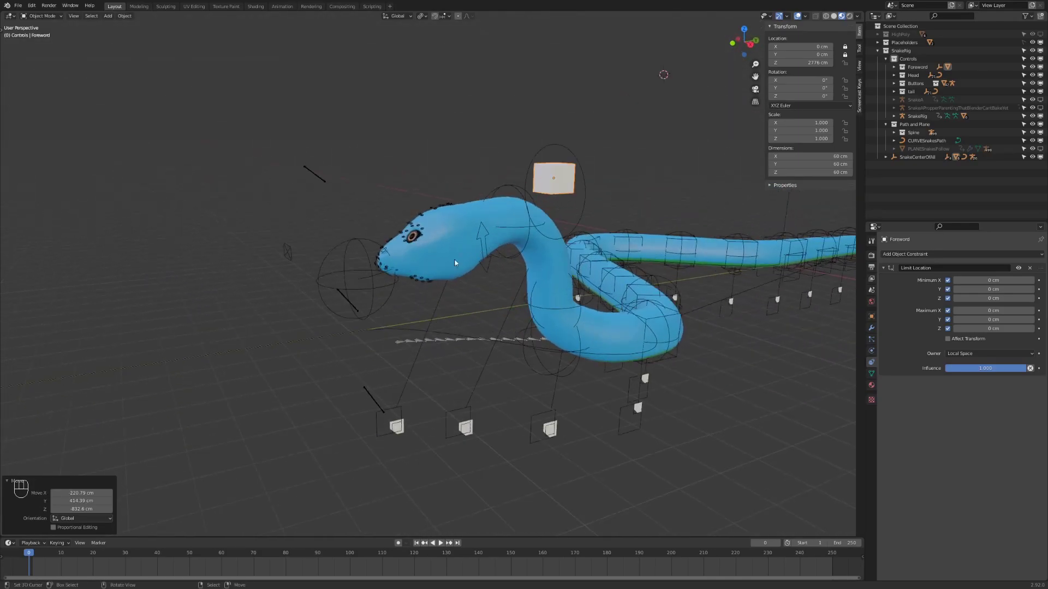
middle_click(519, 285)
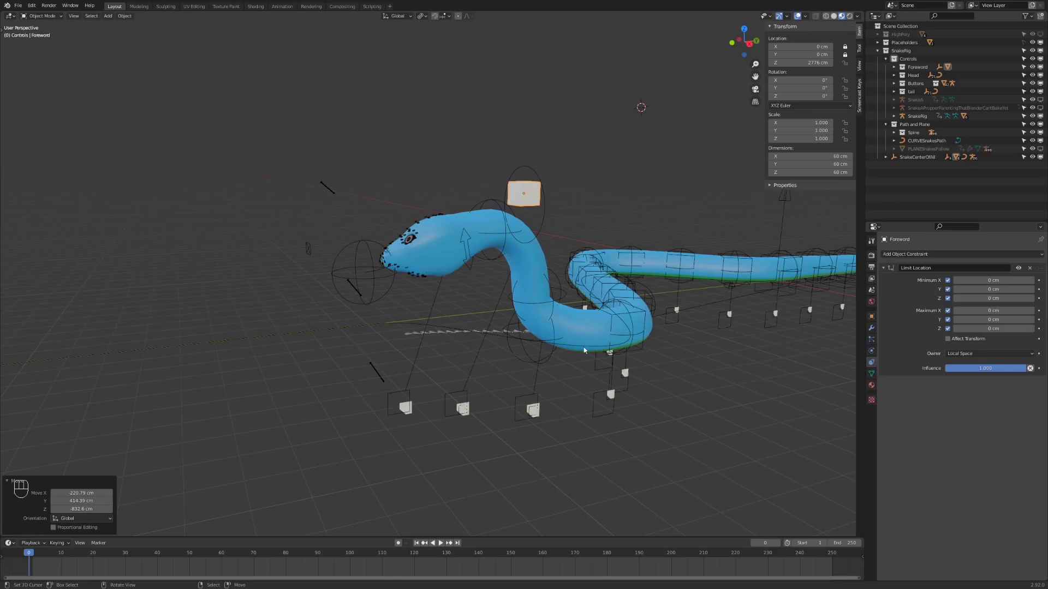
left_click_drag(468, 408, 436, 416)
key("r")
Put the SnakeRig armature into Pose Mode and show its Armature data with the spine bone layer.
left_click(539, 259)
left_click_drag(448, 268, 454, 263)
left_click(455, 263)
key("ctrl+Tab")
left_click(872, 358)
left_click(887, 306)
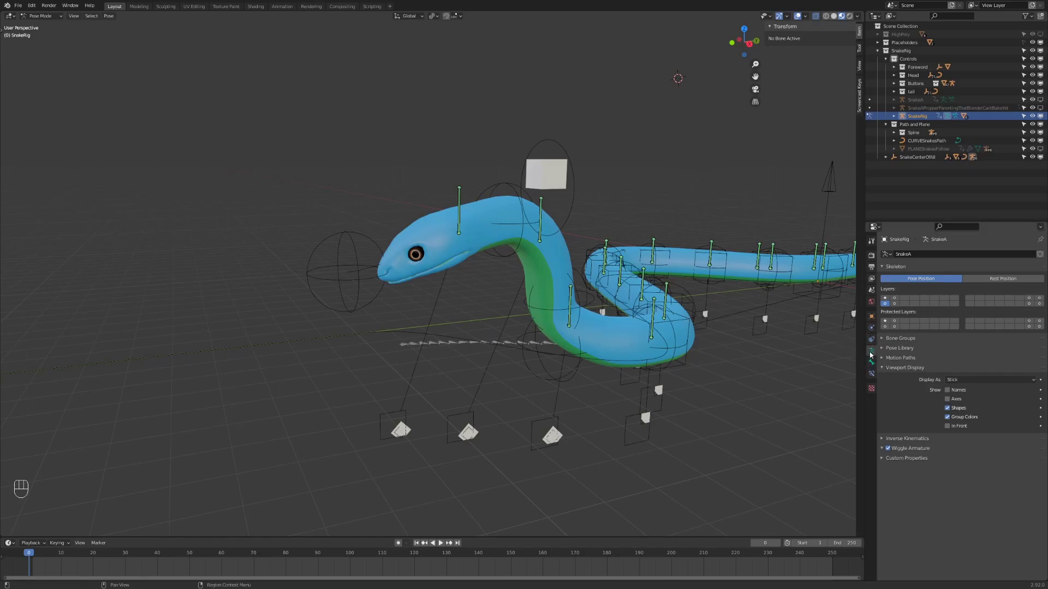
Display the rig's bones as octahedrons and rotate the spine bones into a coil.
left_click_drag(873, 369, 875, 353)
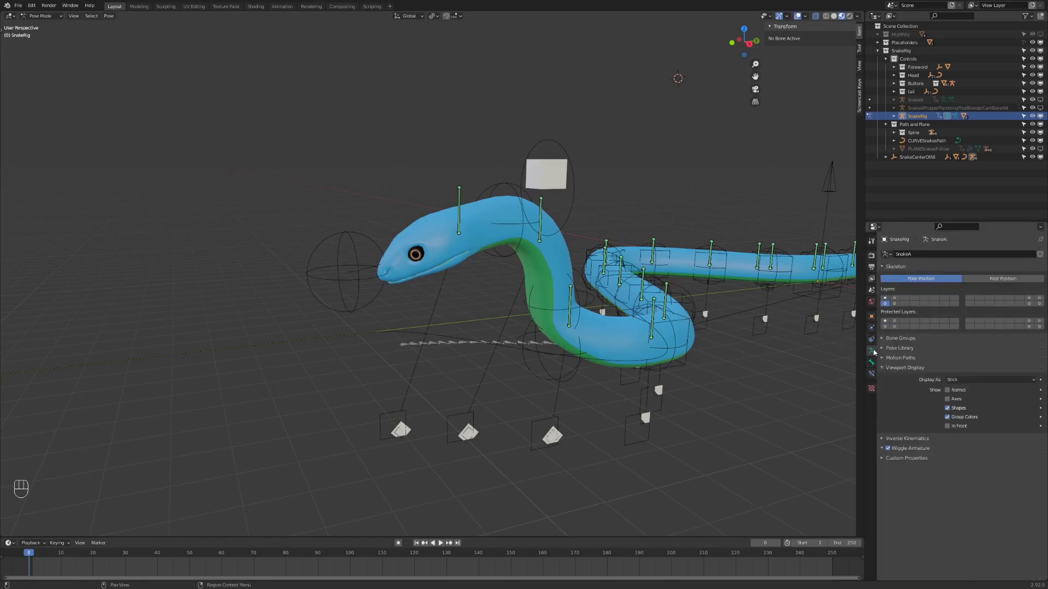
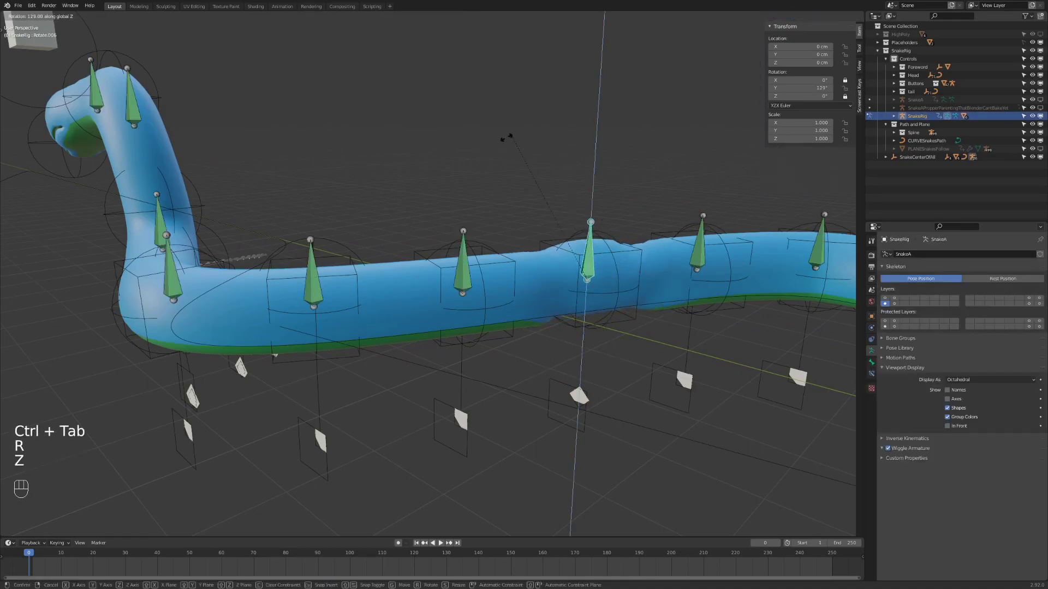
key("s")
left_click(562, 312)
left_click(287, 227)
left_click(276, 234)
Lift the snake's head into a raised pose with HeadController001.
key("g")
left_click(305, 300)
left_click_drag(391, 286, 434, 287)
left_click(467, 287)
Lower the head controller back in front of the snake and reveal another SnakeRig bone layer.
key("g")
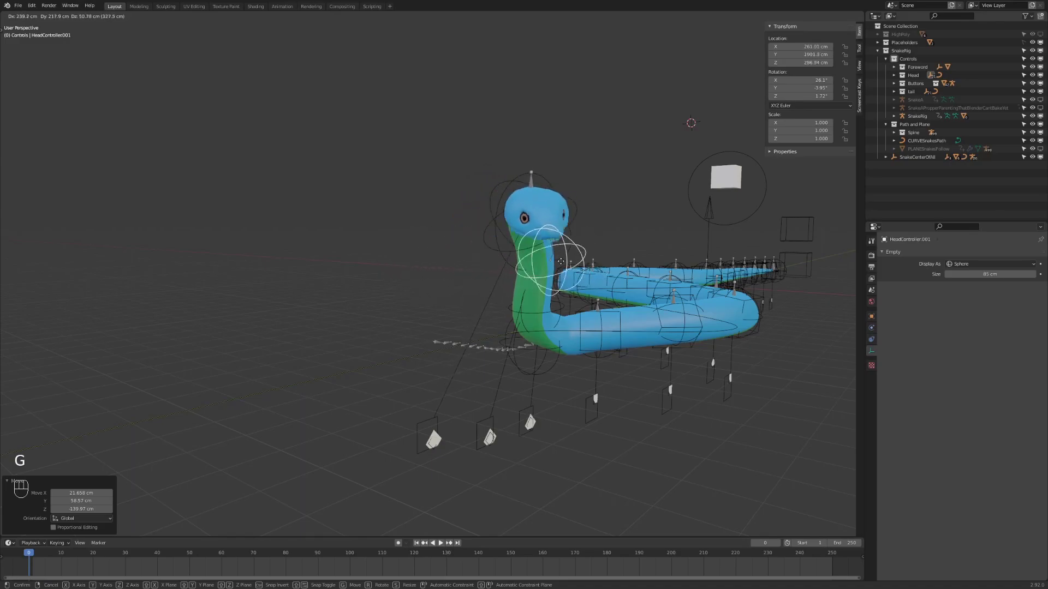
left_click_drag(407, 279, 424, 272)
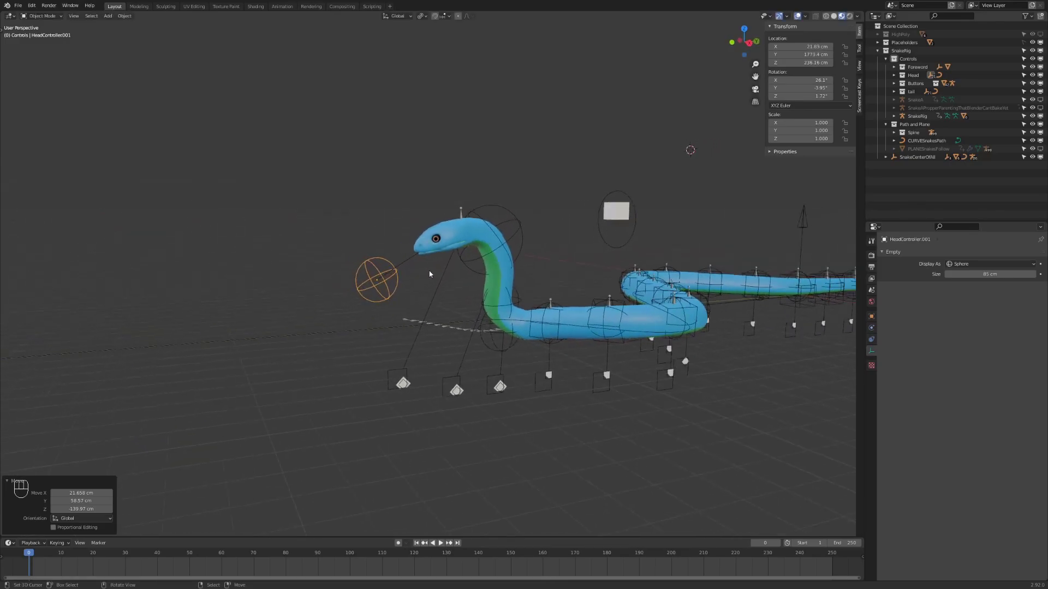
left_click_drag(429, 291, 465, 299)
left_click(487, 291)
left_click(506, 201)
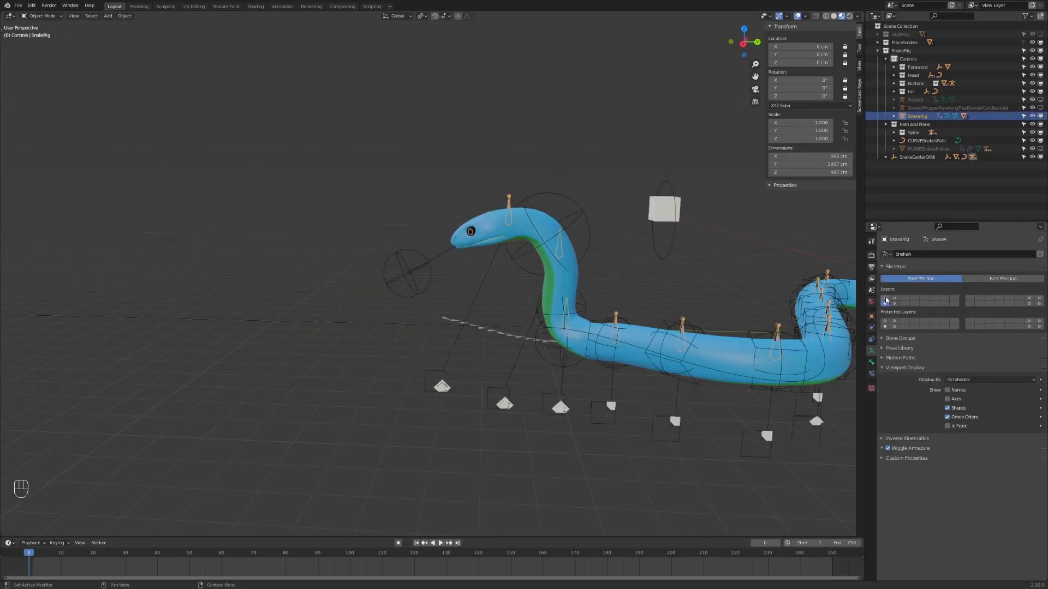
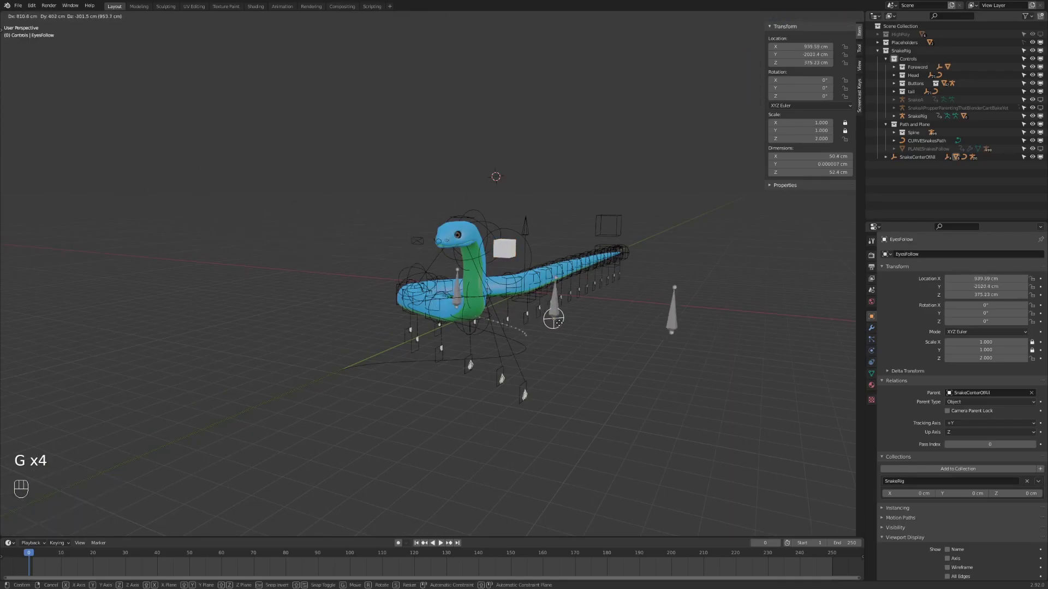
Enable the facial bone layer in Pose Mode and pick the Head.002 bone.
left_click(539, 322)
left_click(871, 355)
left_click(896, 300)
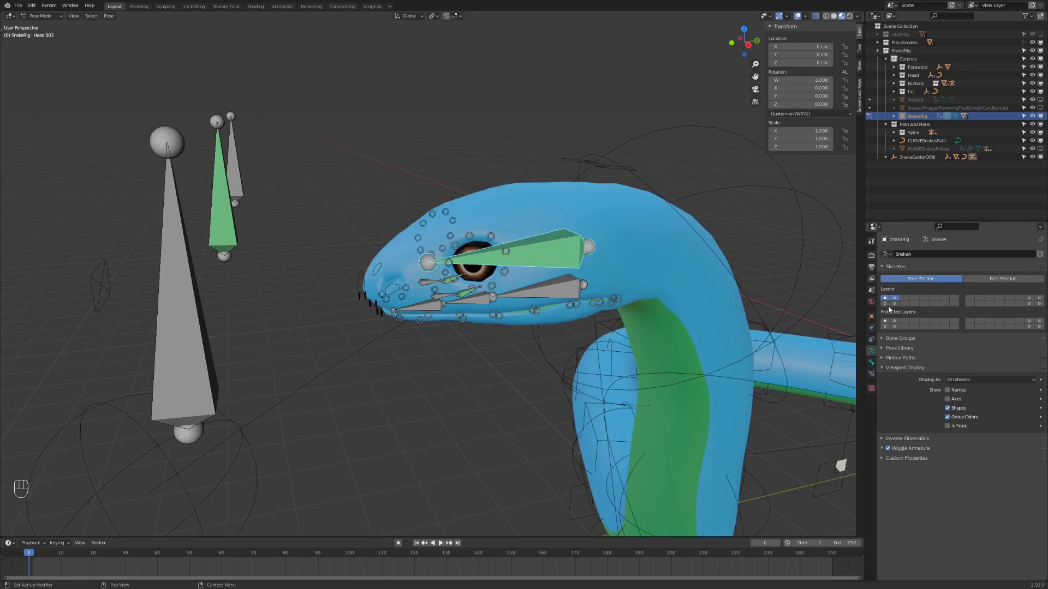
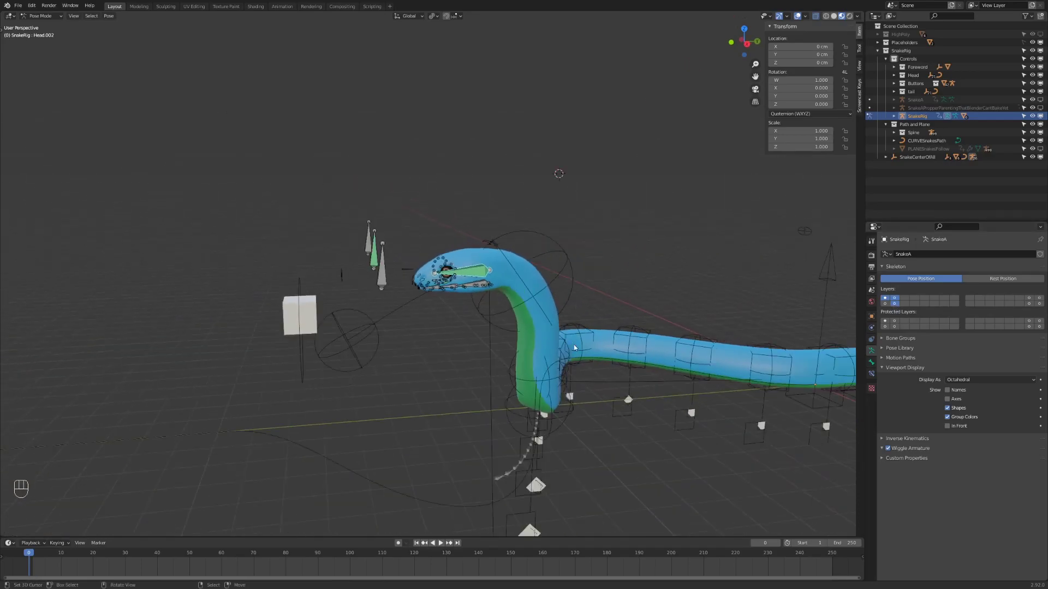
left_click(615, 350)
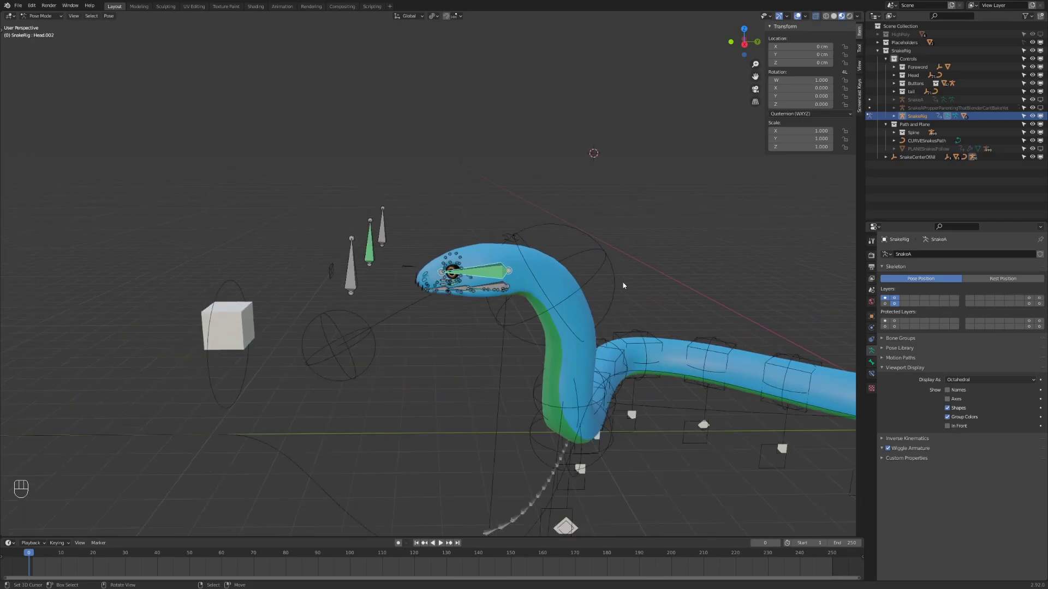
left_click_drag(611, 448, 590, 453)
left_click(492, 302)
Trackball-rotate Head.002 to turn the snake's head.
left_click_drag(480, 290, 506, 296)
left_click_drag(514, 296, 526, 294)
key("r")
key("r")
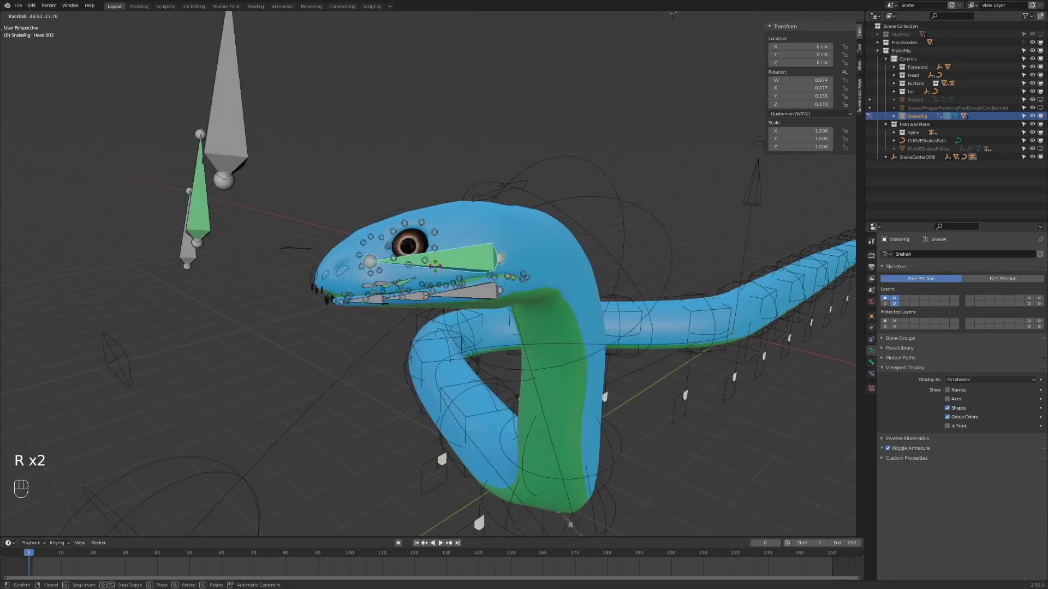
left_click(456, 291)
left_click_drag(459, 312, 430, 314)
Rotate the jaw003 bone about X to open the mouth wide.
key("g")
left_click(315, 267)
left_click_drag(505, 306, 461, 296)
key("r")
key("x")
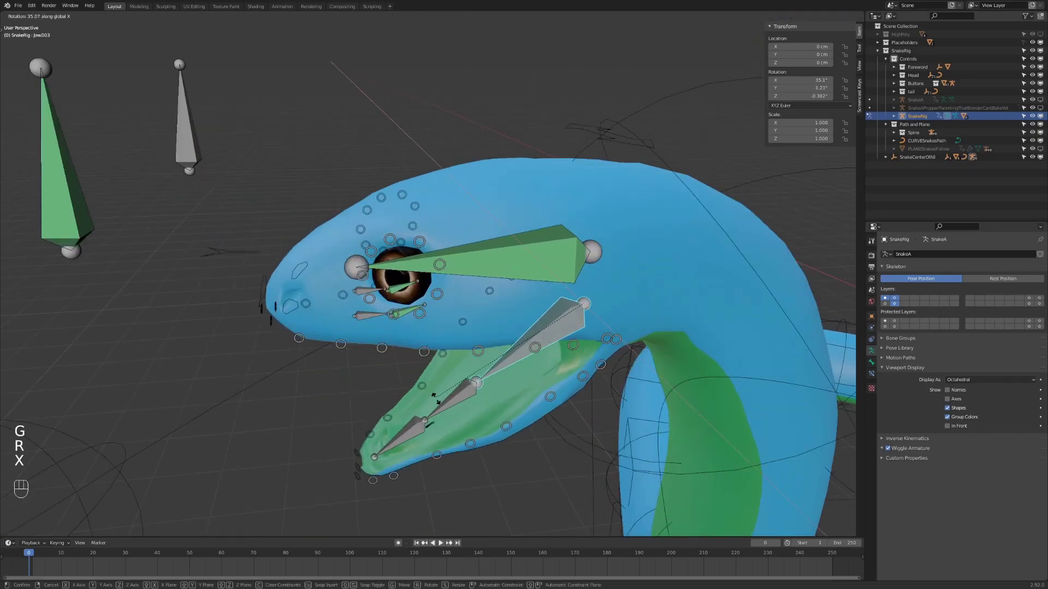
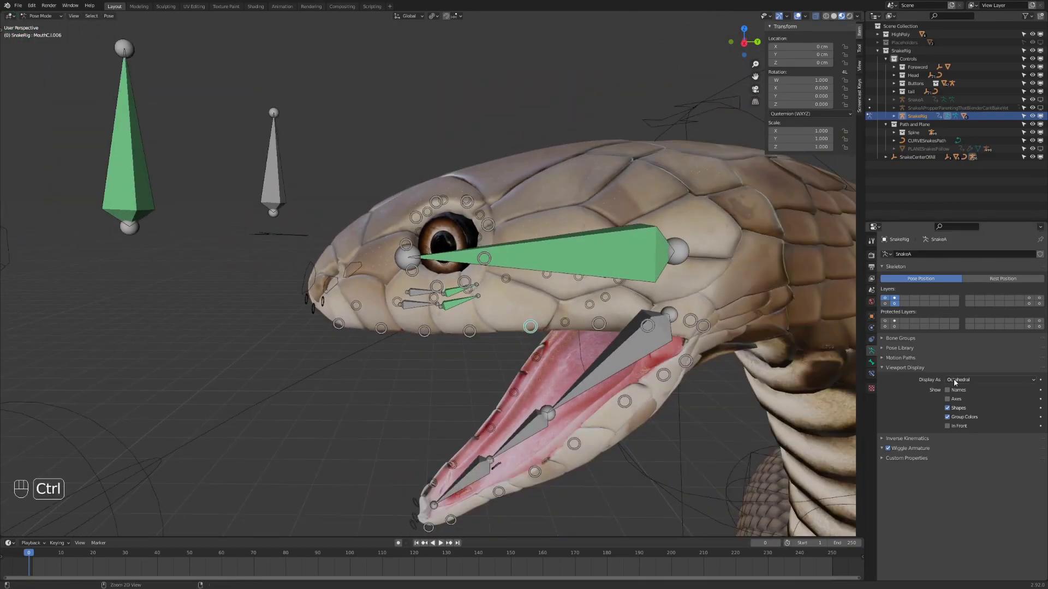
Show the scaly texture with stick bones and start freely rotating Nose.001.
left_click_drag(319, 298, 378, 286)
key("r")
key("r")
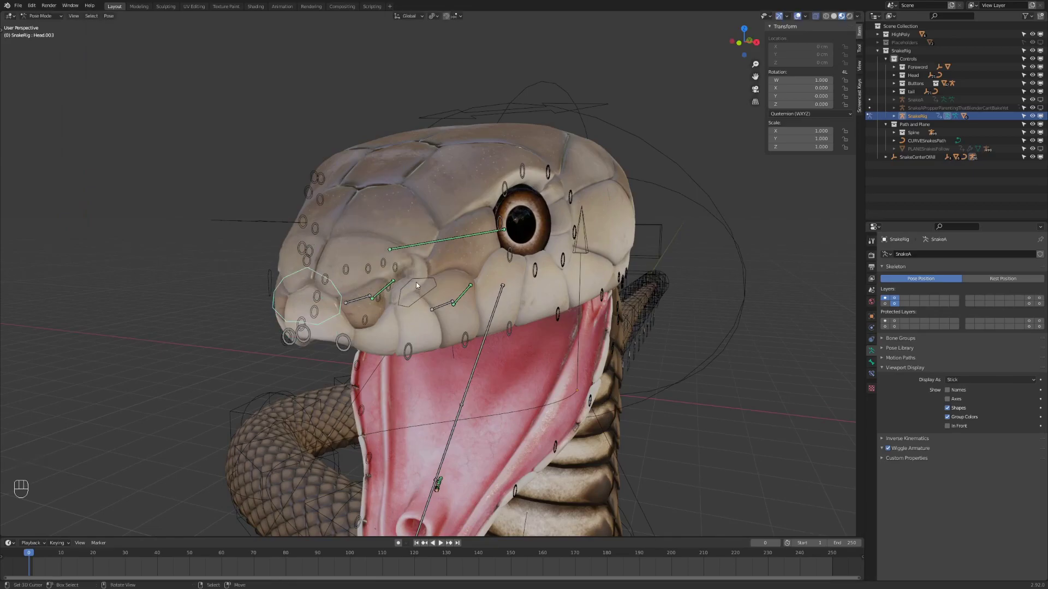
left_click_drag(418, 285, 439, 294)
key("r")
key("r")
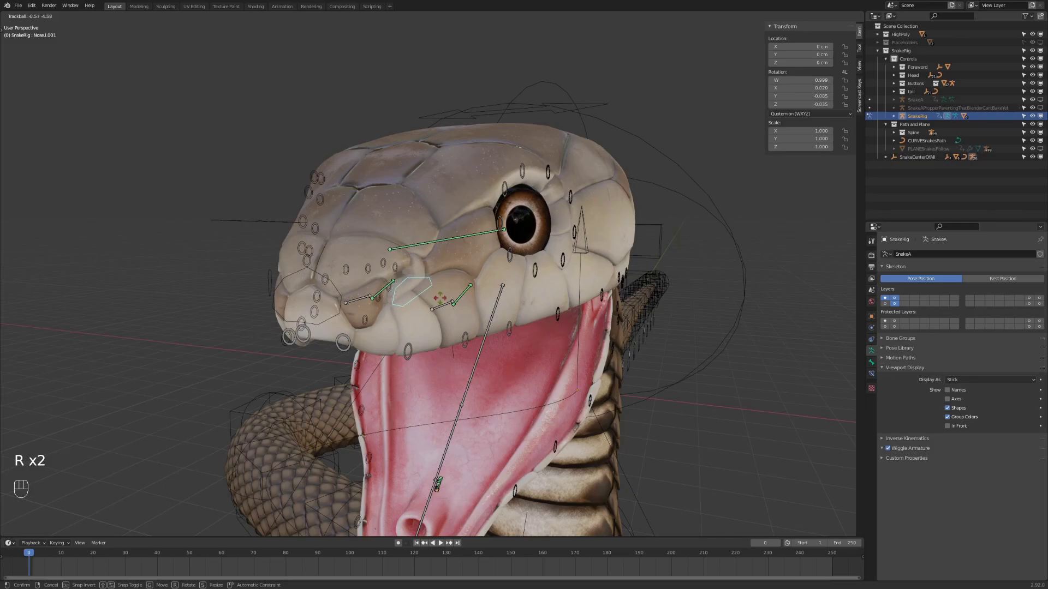
Settle the nose bone's new angle and pick the jaw003 bone.
left_click_drag(496, 304, 463, 321)
left_click_drag(519, 399, 451, 292)
left_click_drag(487, 293, 511, 288)
left_click(508, 288)
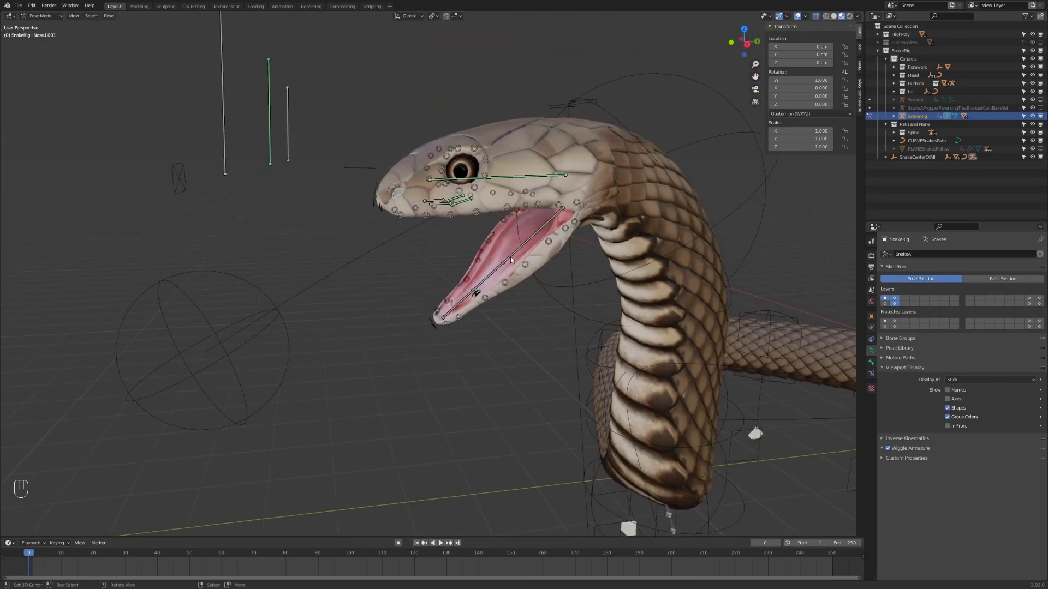
left_click(519, 255)
Close the mouth with Alt+R and slide the tongue control out along Y, back in Solid shading.
key("alt+r")
left_click_drag(494, 247, 546, 286)
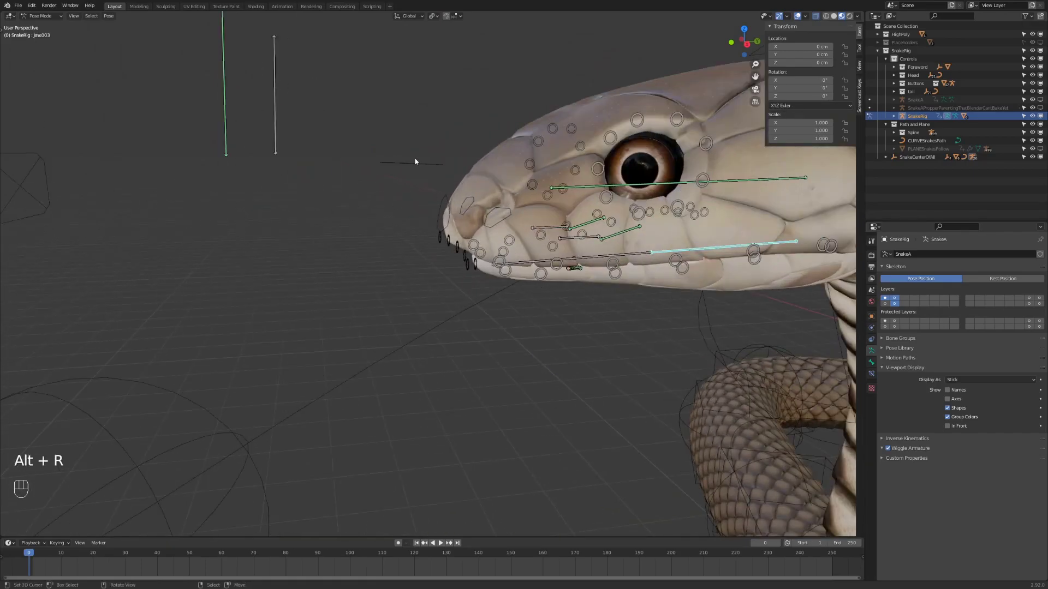
left_click_drag(429, 176, 407, 247)
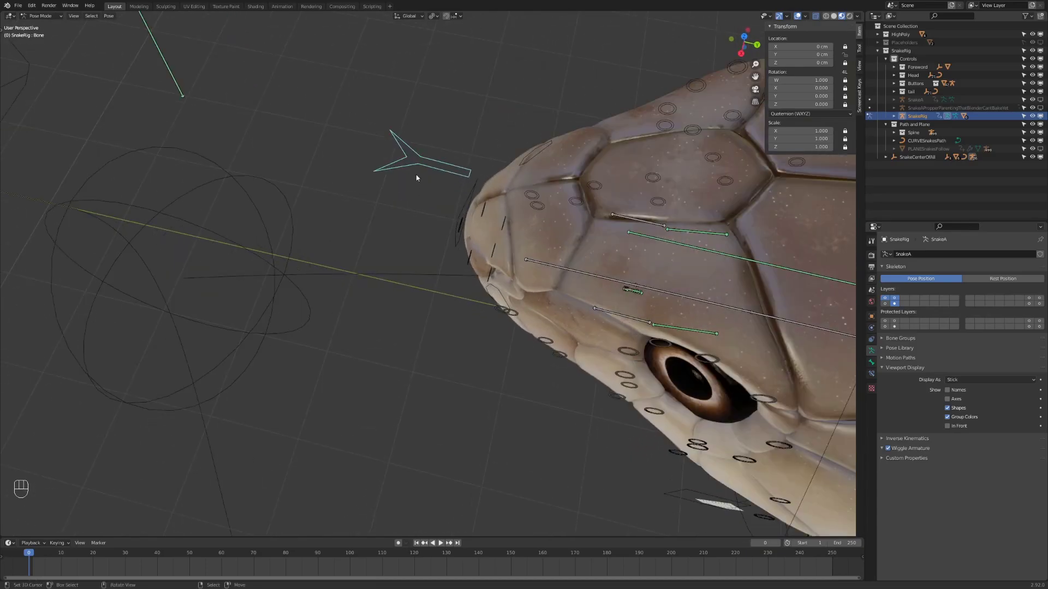
left_click_drag(506, 257, 532, 217)
key("g")
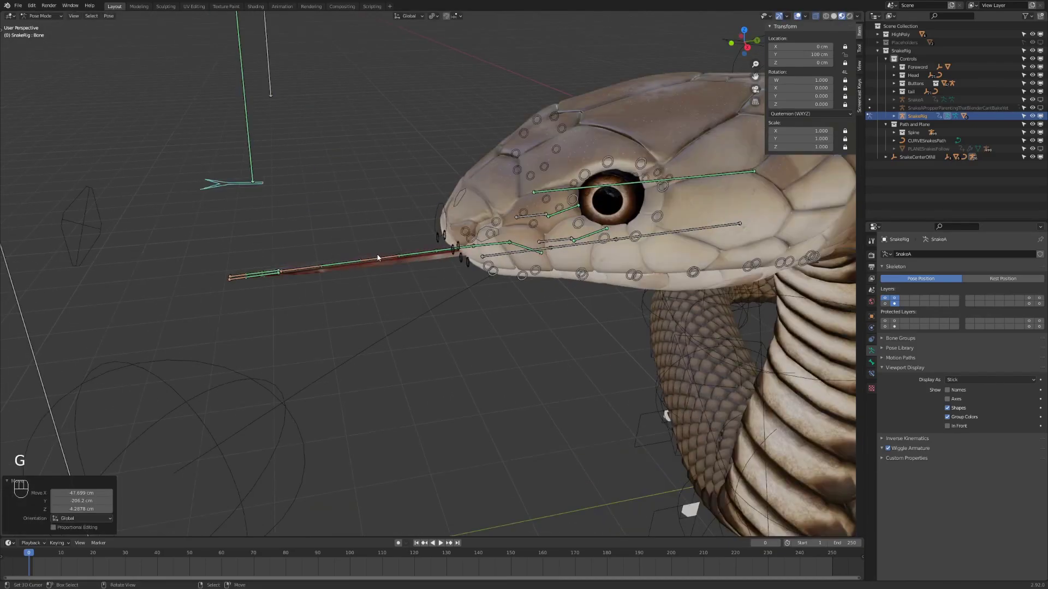
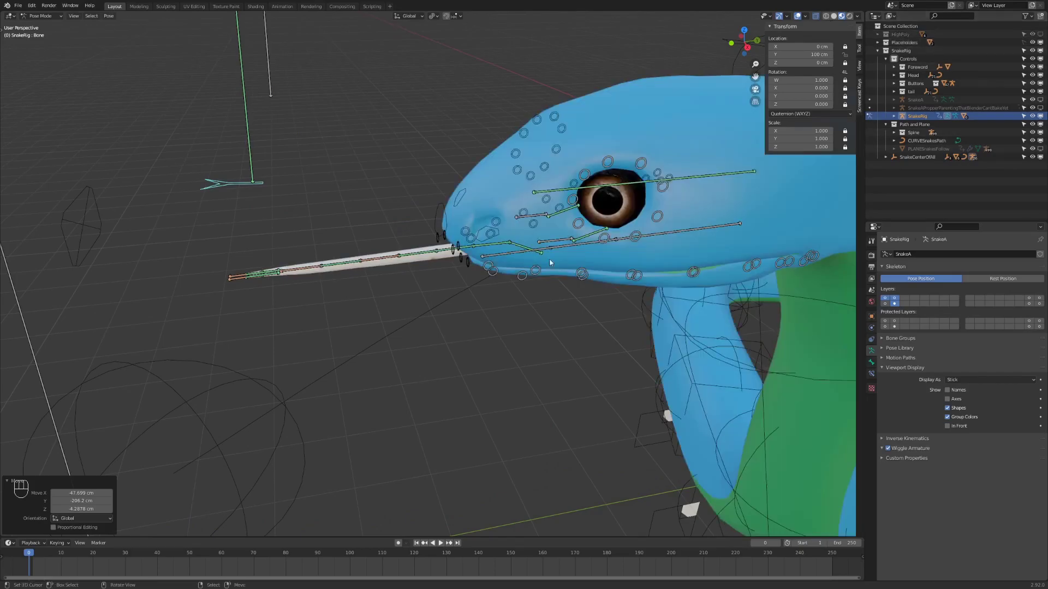
key("g")
left_click_drag(407, 226, 444, 214)
key("g")
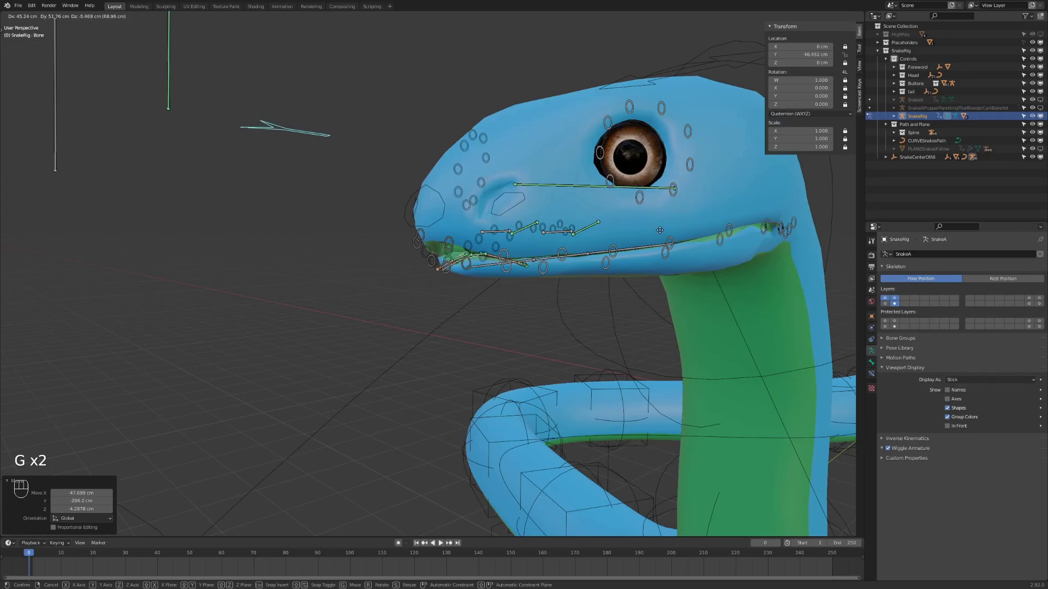
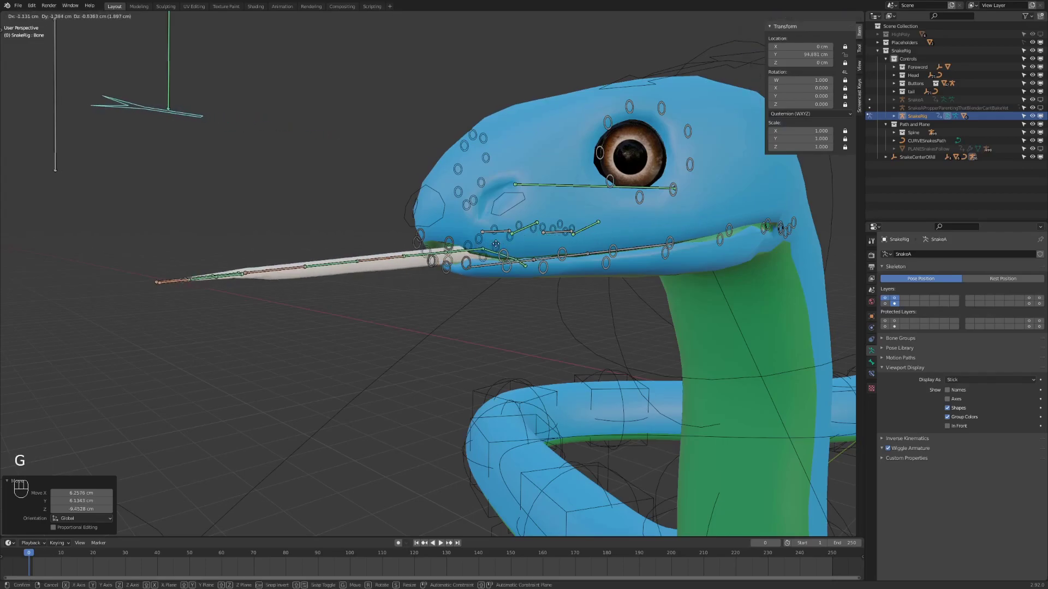
left_click(458, 250)
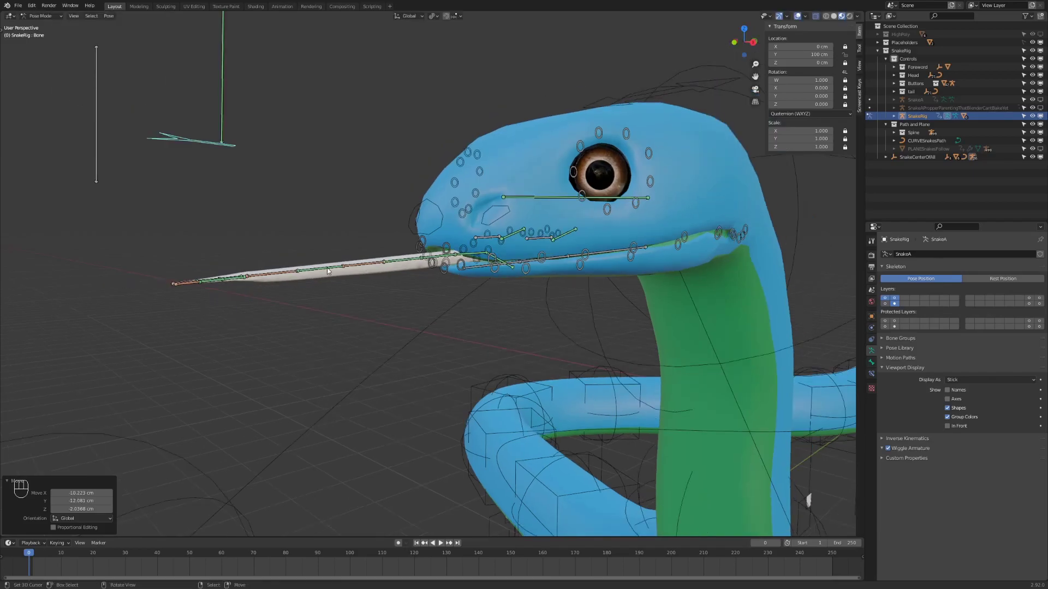
Nudge the tongue control until the forked tongue extends about 67 cm past the snout.
key("g")
left_click(168, 322)
left_click(318, 297)
key("g")
left_click(416, 288)
left_click(421, 286)
key("g")
left_click(407, 290)
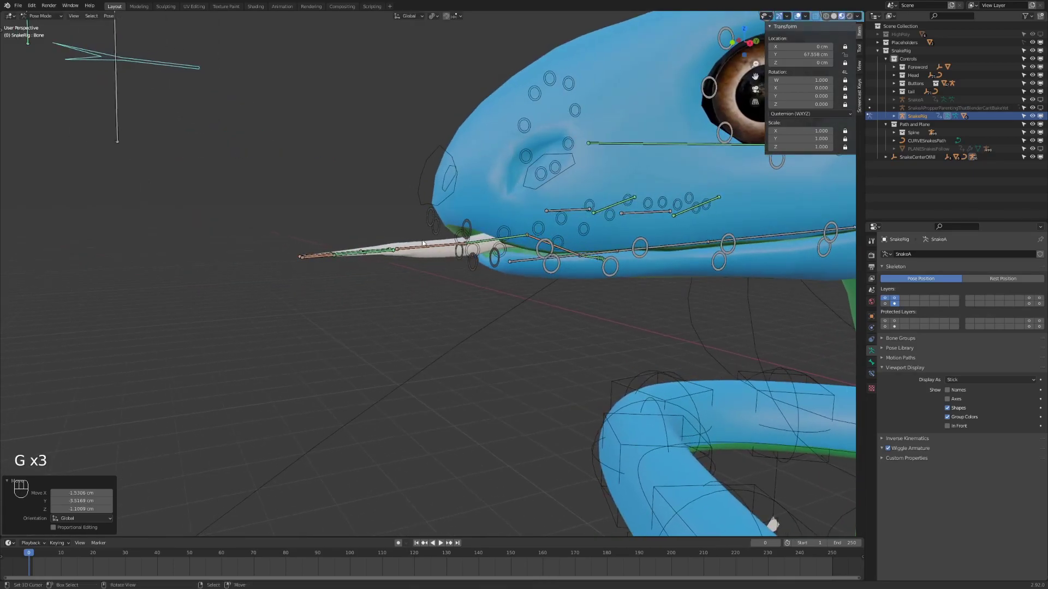
Inspect the tongue bone's constraints and reset all bones before stretching the tongue out.
left_click(872, 377)
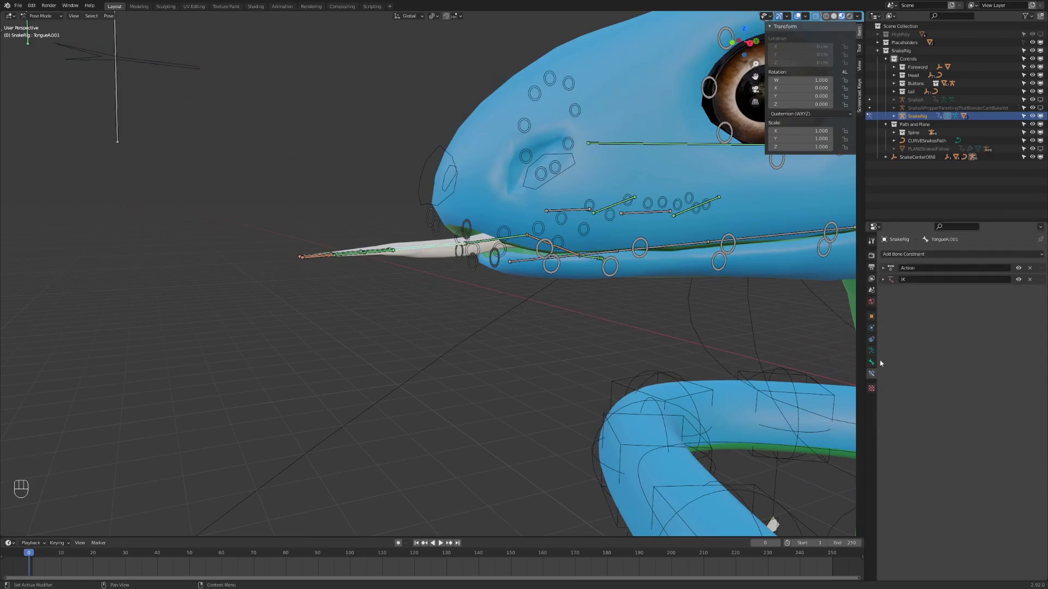
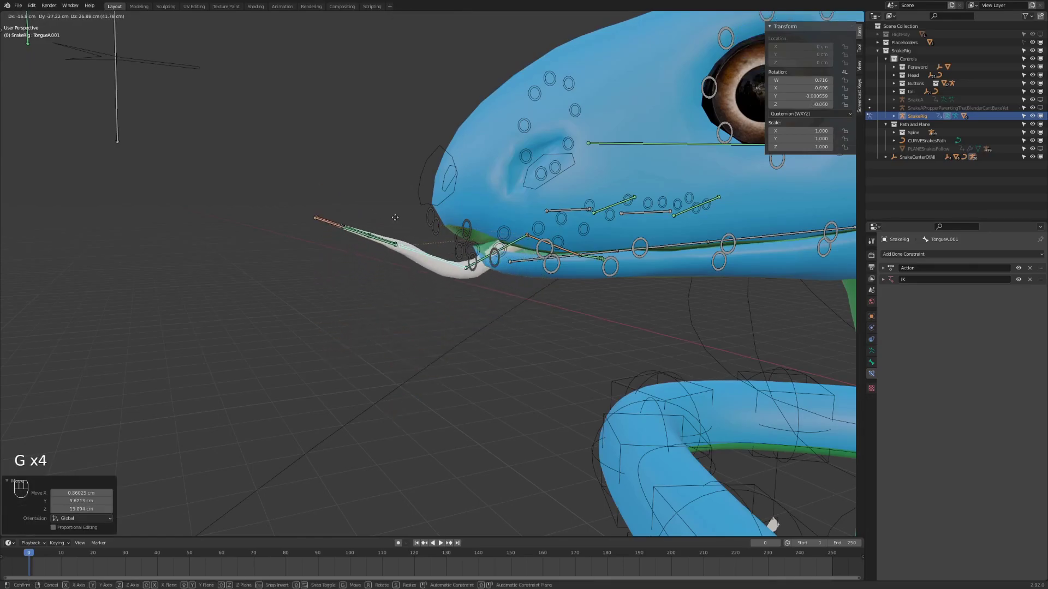
left_click(406, 203)
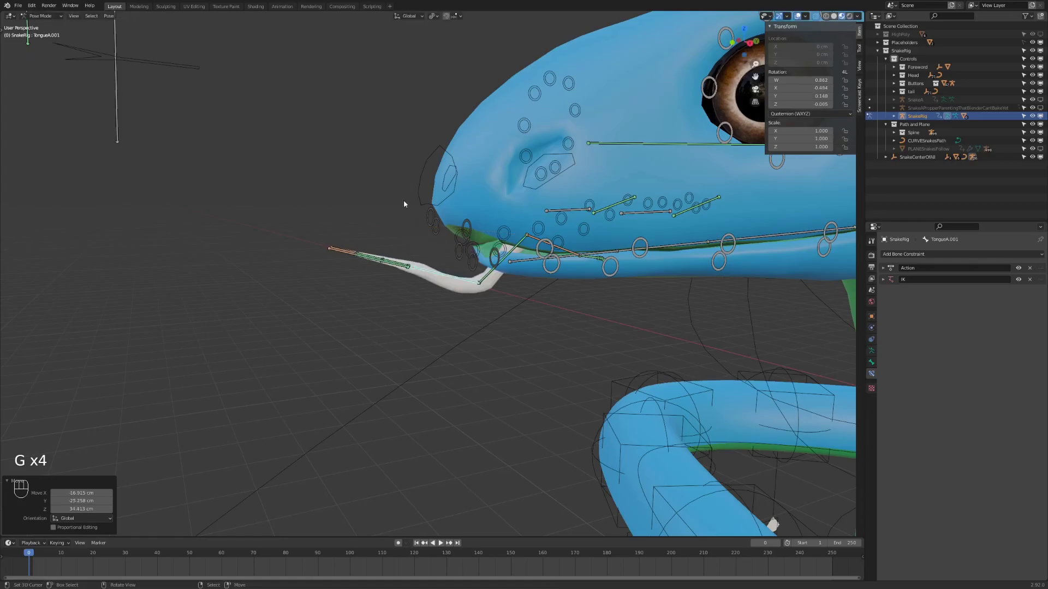
key("a")
key("alt+g")
key("alt+r")
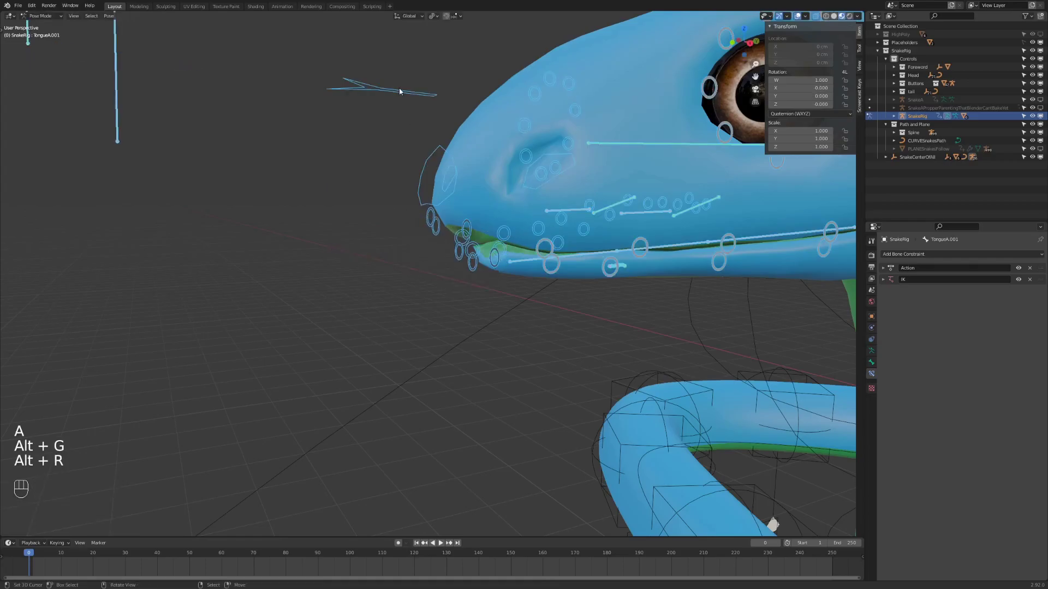
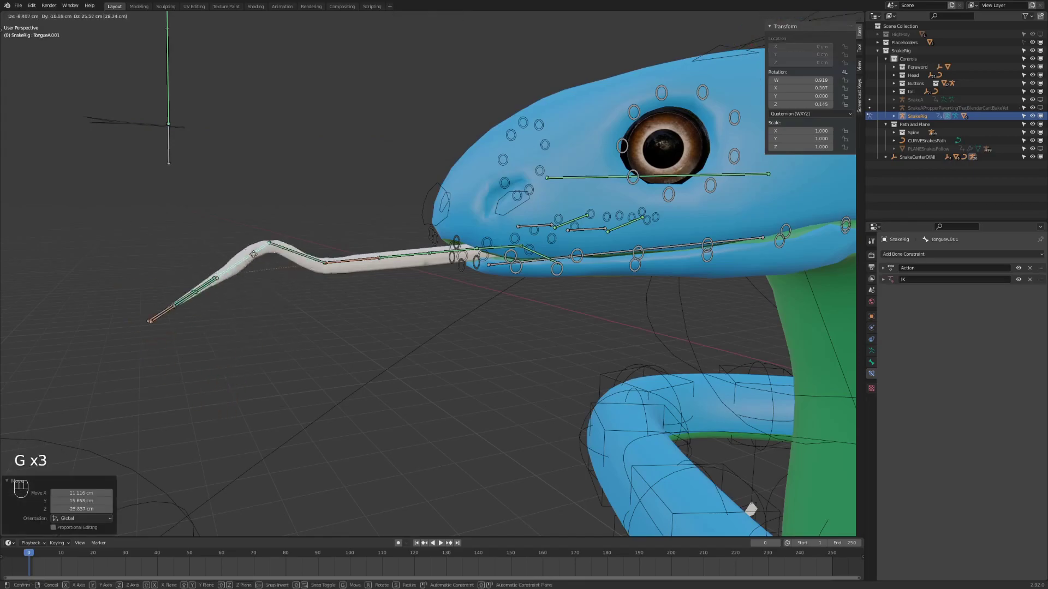
key("alt+g")
Clear the pose again and swing the jaw bone open.
key("alt+r")
key("a")
key("alt+g")
key("alt+r")
left_click_drag(606, 259, 553, 244)
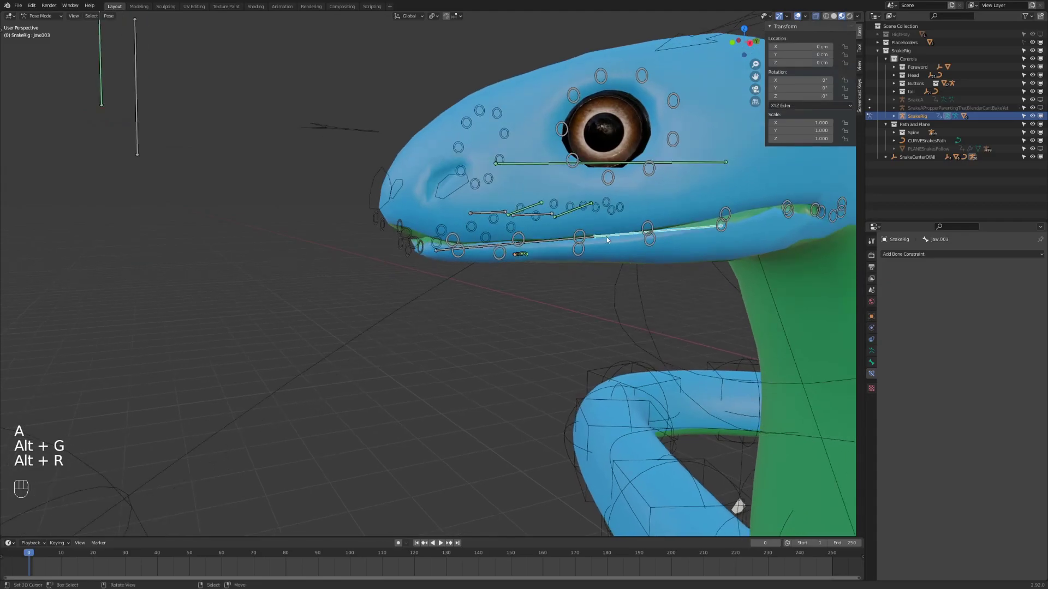
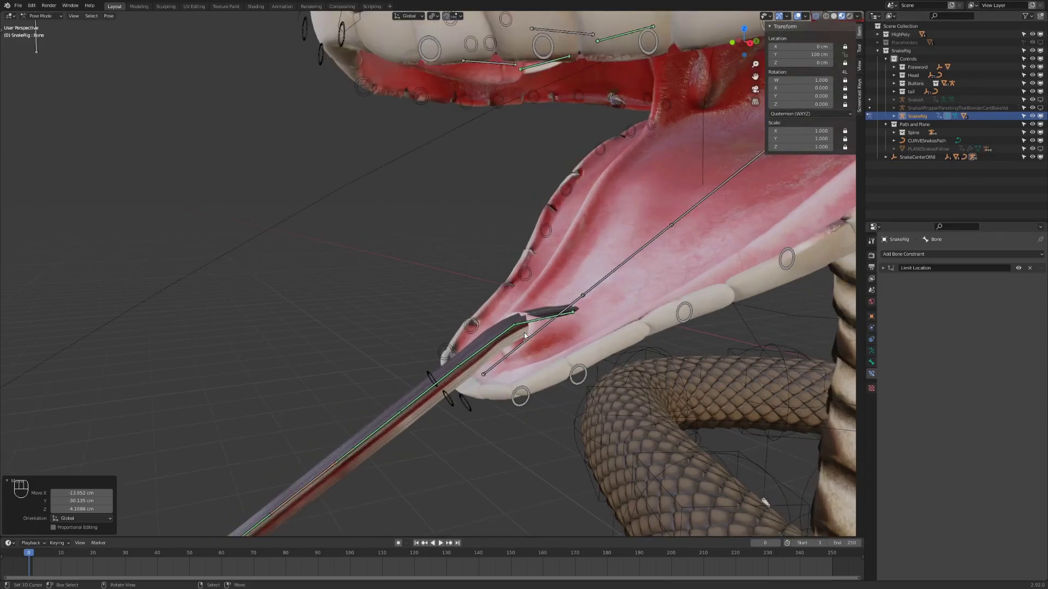
Clear rotation and location on all bones so the mouth closes.
key("g")
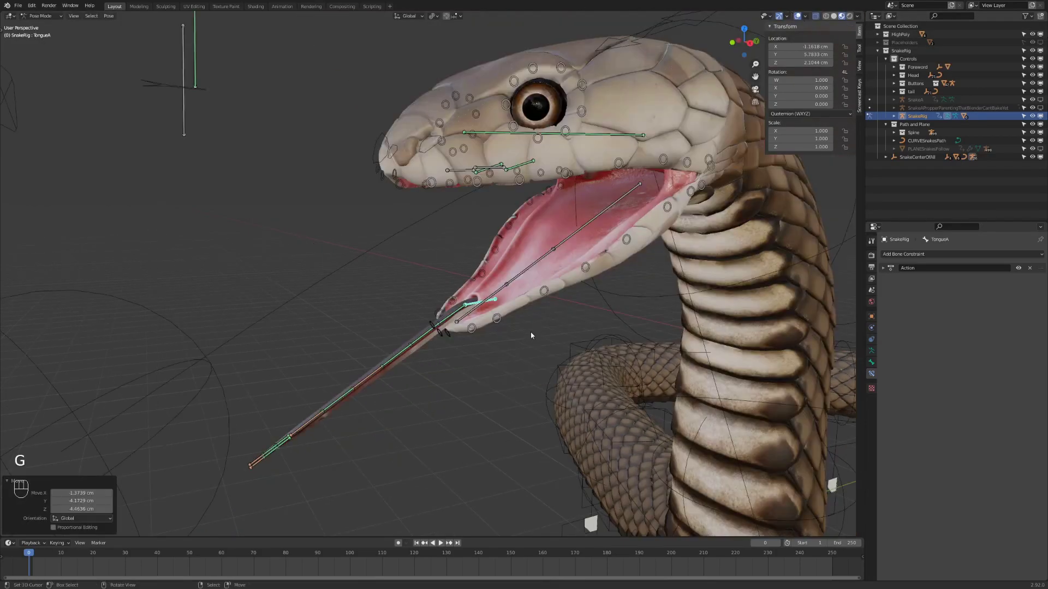
key("a")
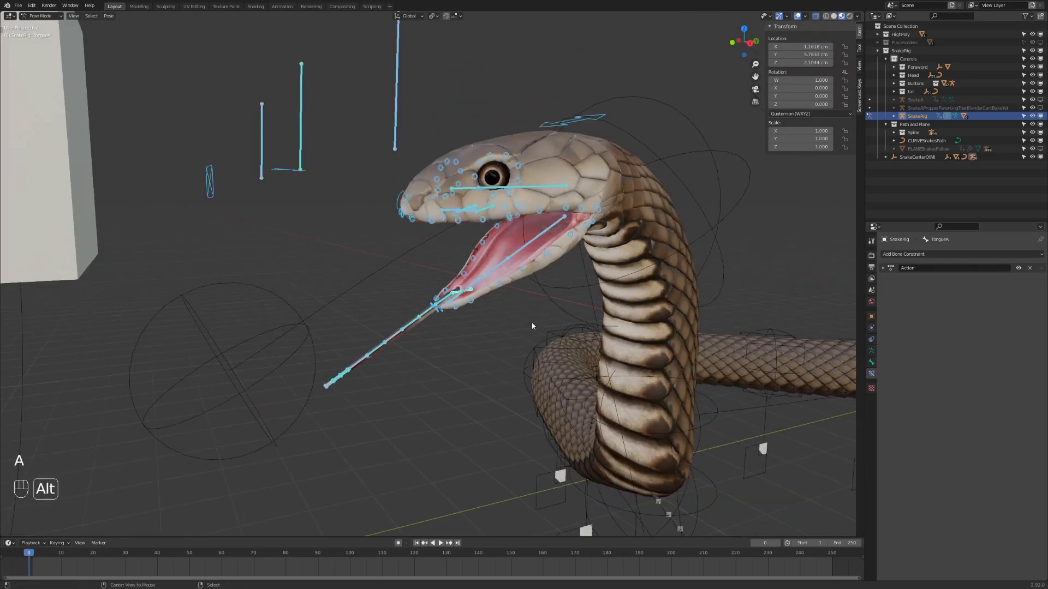
key("alt+g")
key("alt+r")
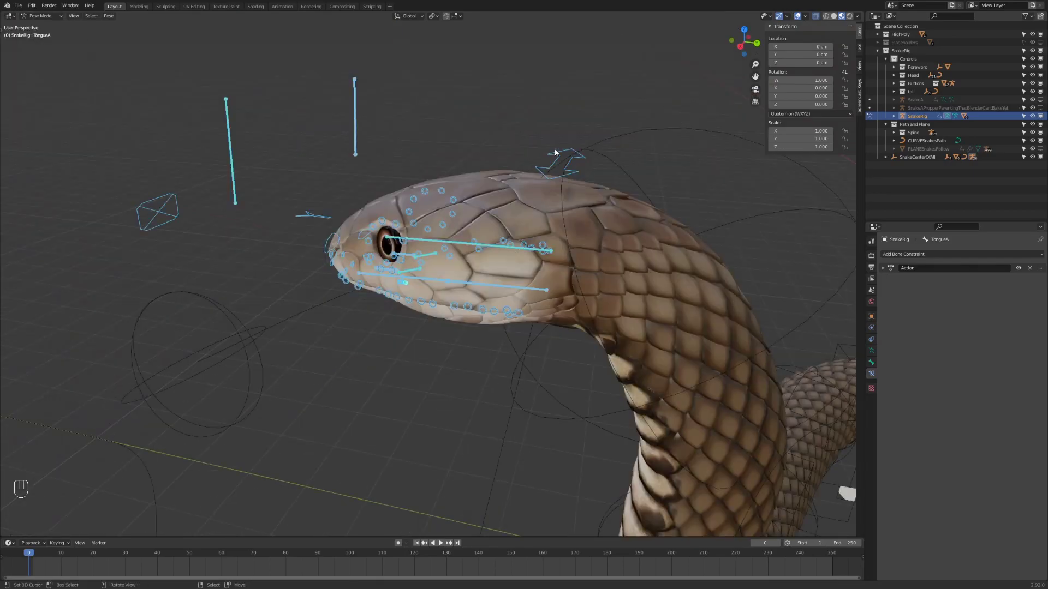
left_click_drag(583, 190, 596, 182)
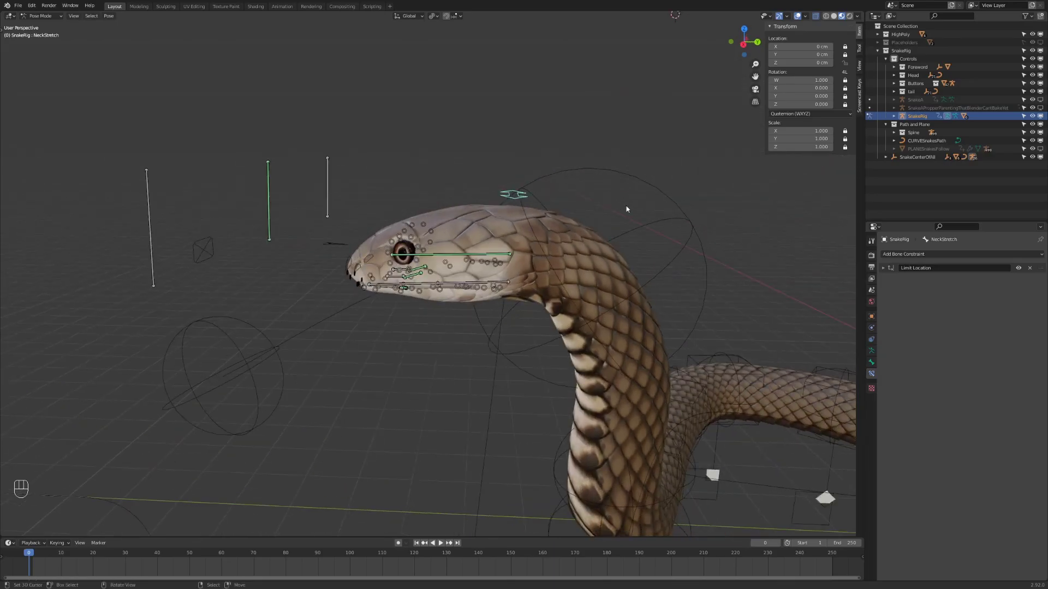
Raise the NeckStretch control so the snake's hood flares out.
key("g")
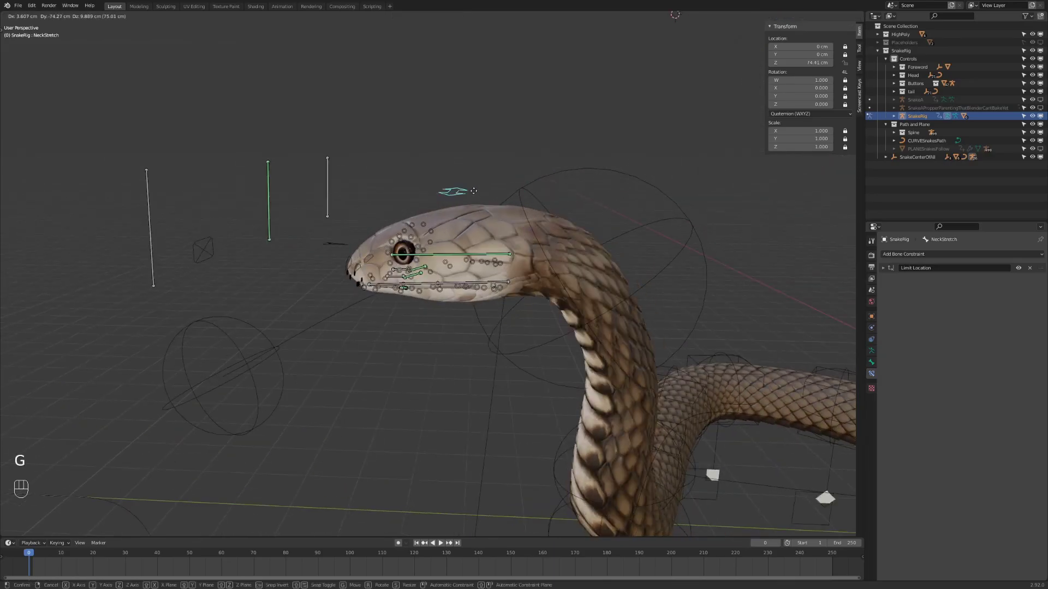
left_click_drag(519, 210, 548, 186)
left_click_drag(574, 309, 508, 250)
key("alt+g")
key("g")
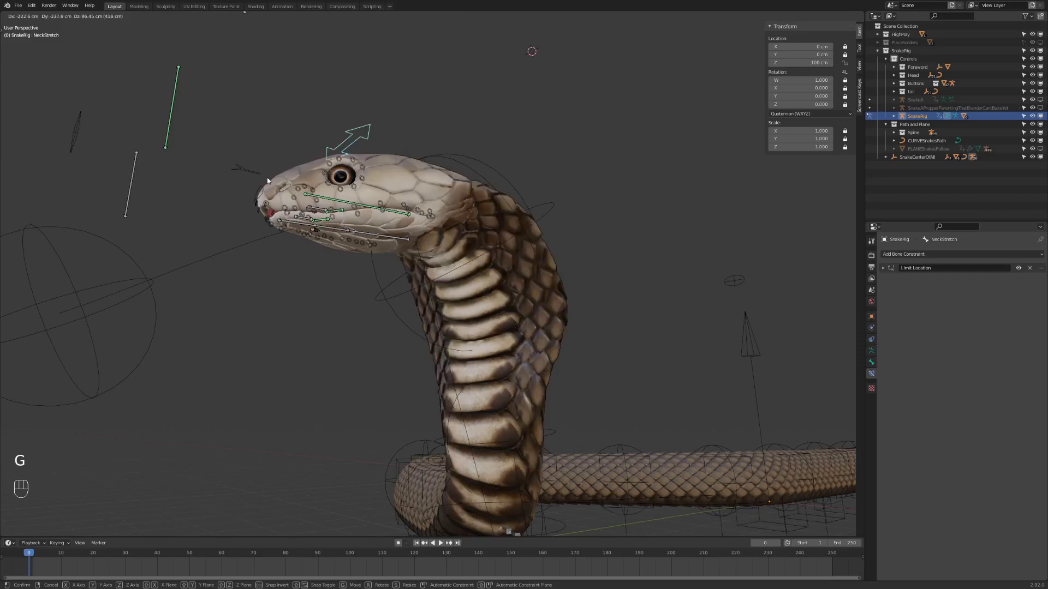
left_click_drag(500, 233, 532, 258)
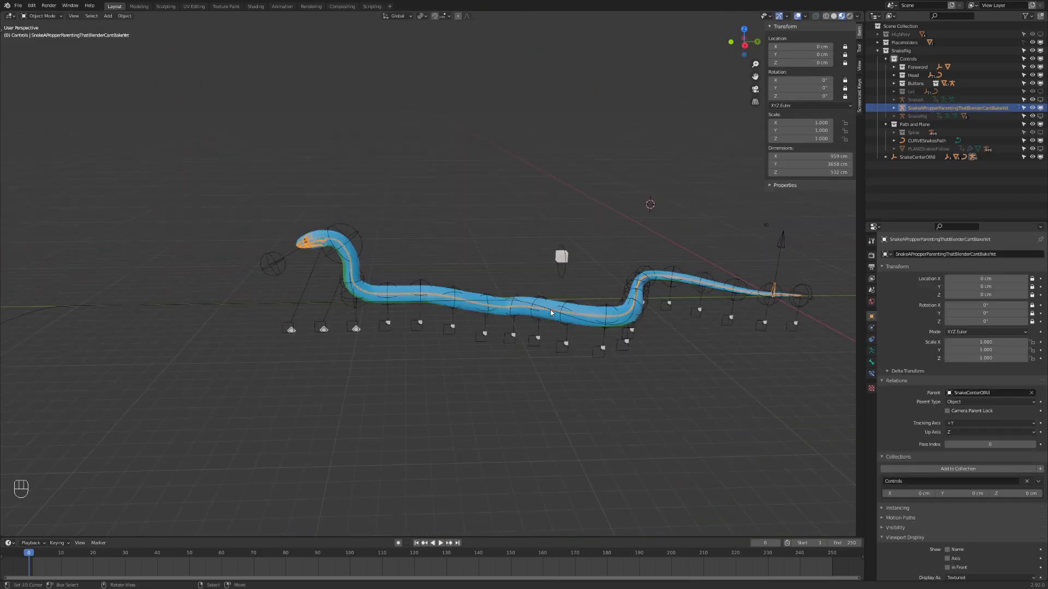
Edit CURVESnakesPath's control points so the body coils into new loops.
left_click(553, 313)
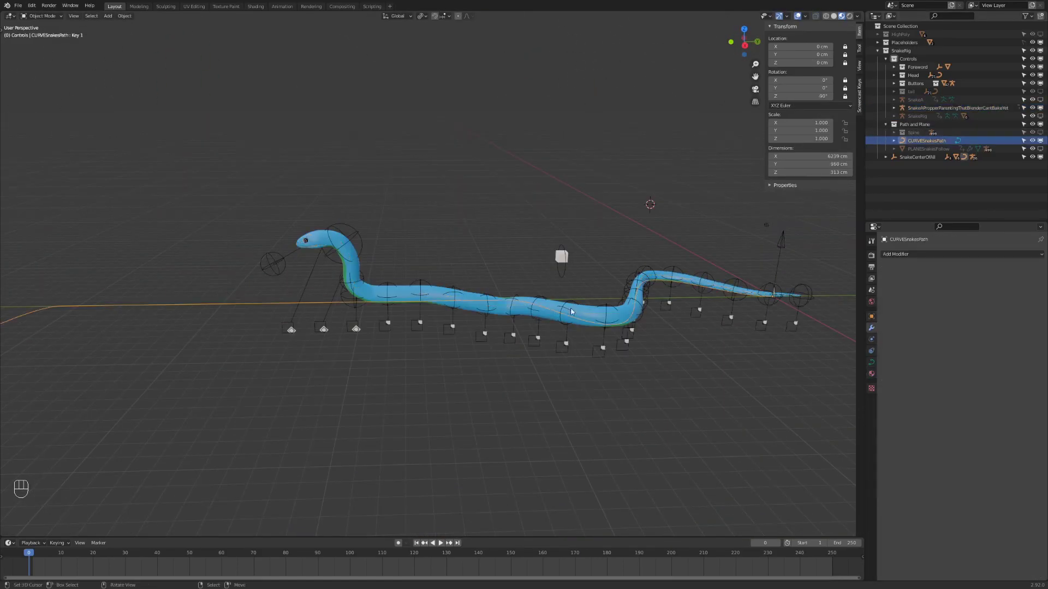
key("ctrl+Tab")
key("Tab")
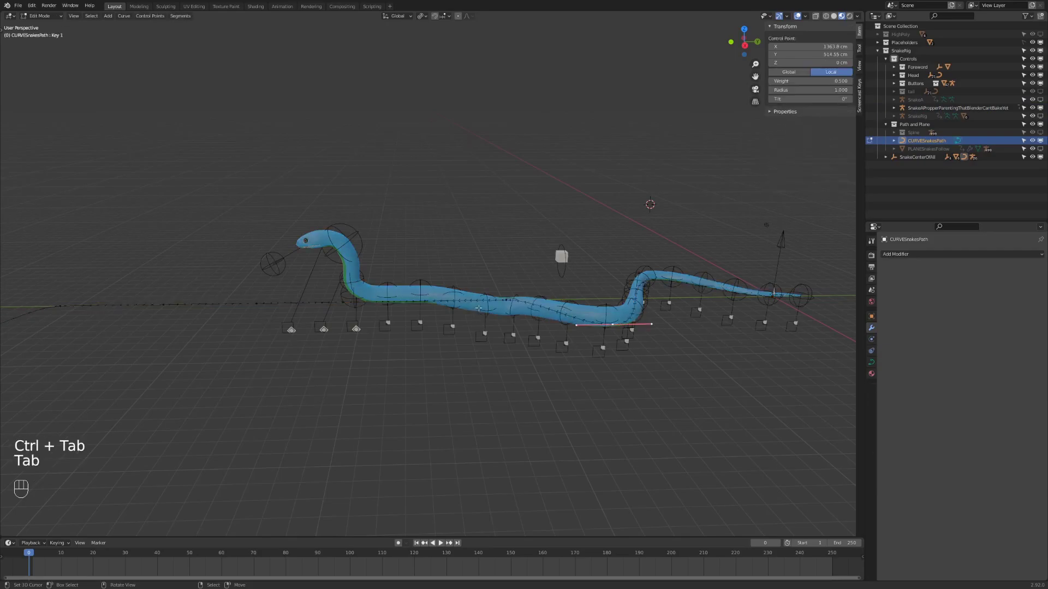
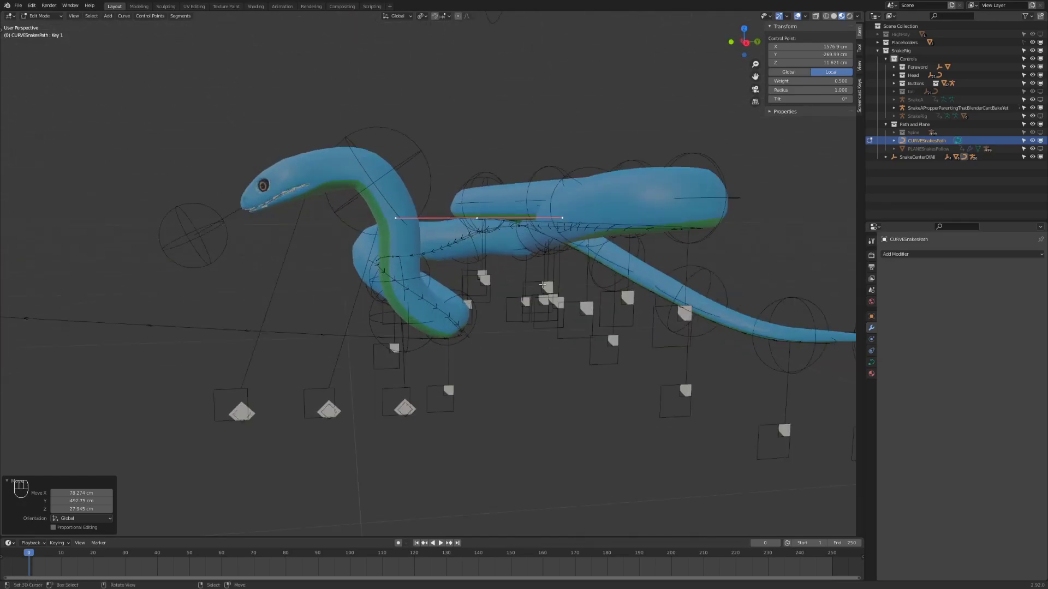
key("ctrl+Tab")
Move the button guide cube above the snake and scale it 1.5 along X.
left_click(534, 298)
left_click_drag(647, 281, 559, 310)
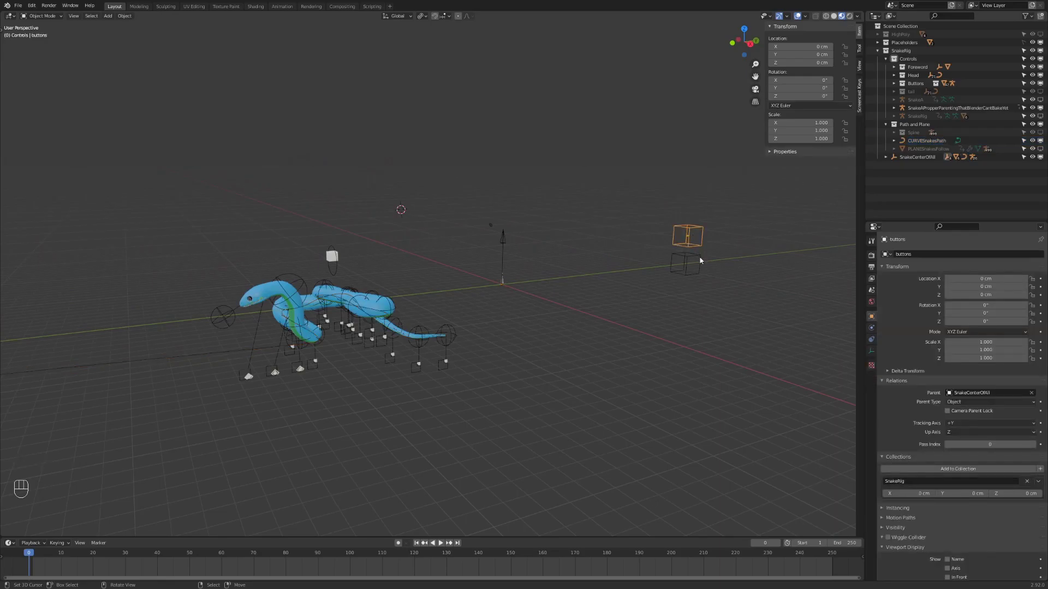
key("g")
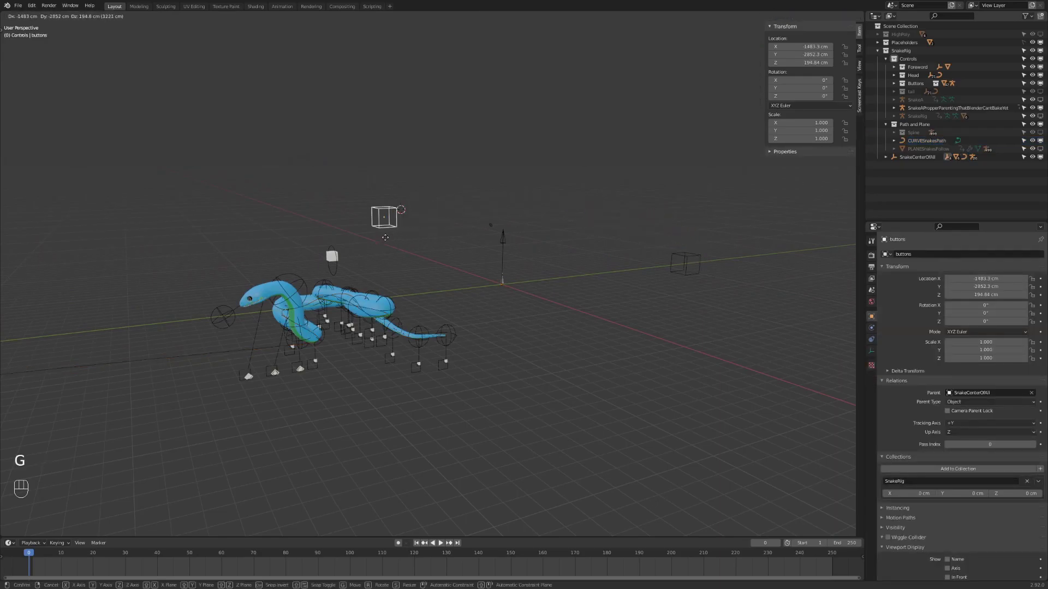
left_click(377, 238)
key("s")
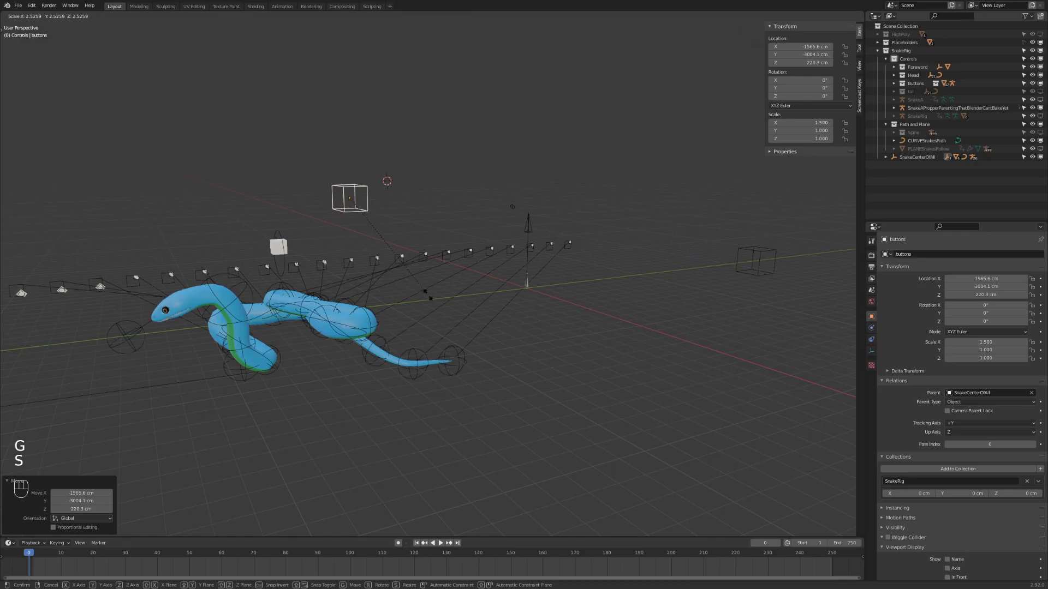
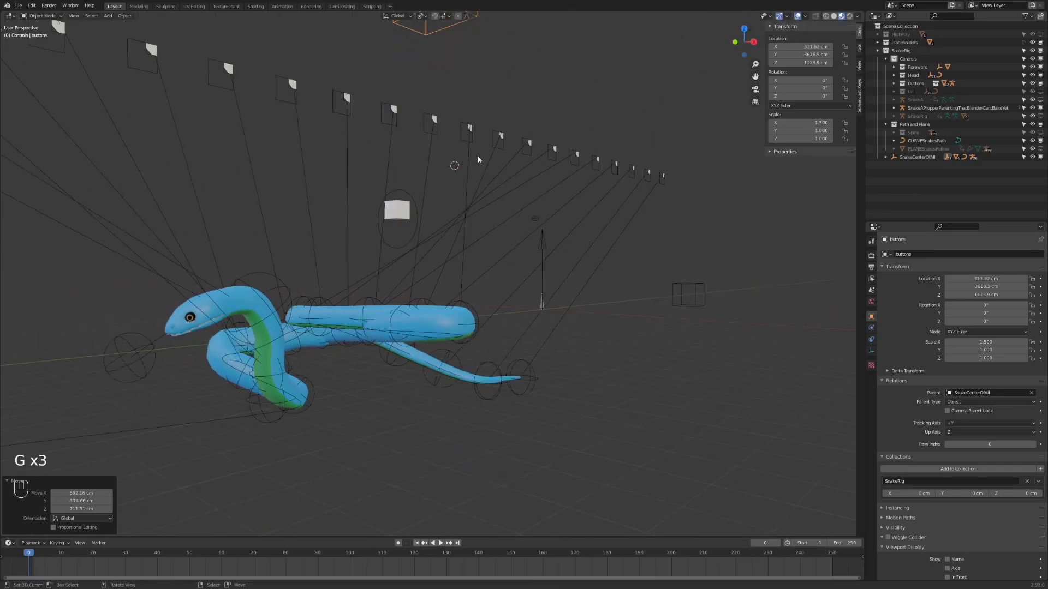
left_click_drag(484, 177, 414, 284)
left_click(406, 283)
left_click(474, 273)
left_click_drag(487, 287, 500, 291)
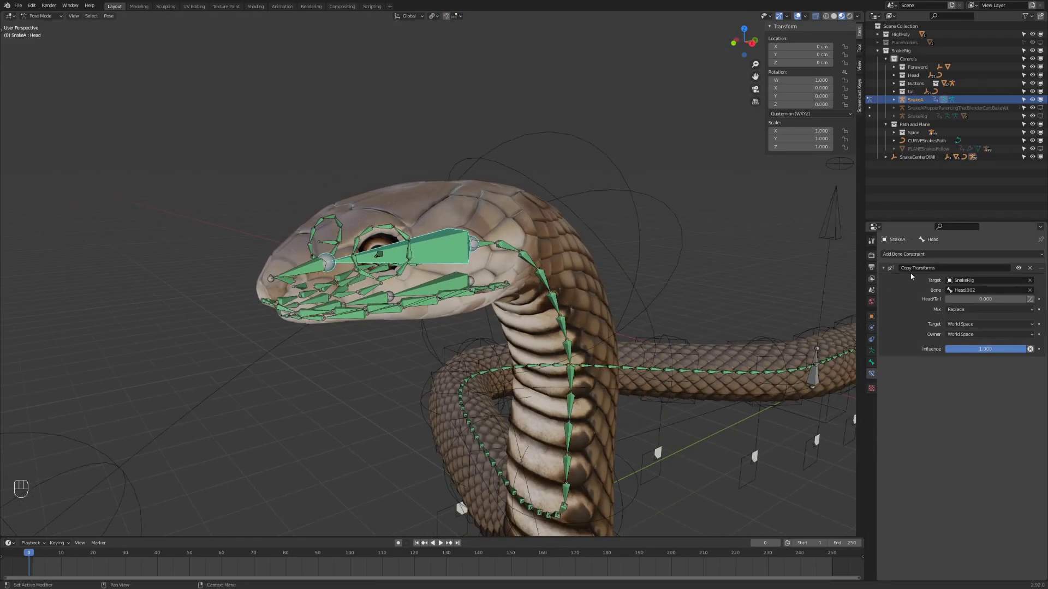
left_click_drag(674, 303, 664, 326)
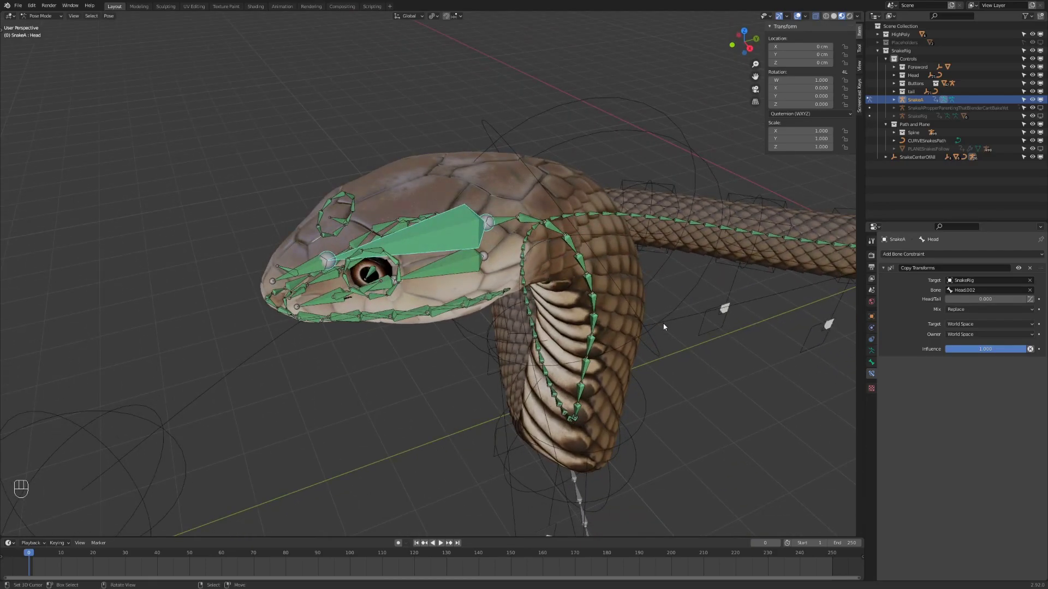
left_click_drag(665, 326, 653, 317)
key("a")
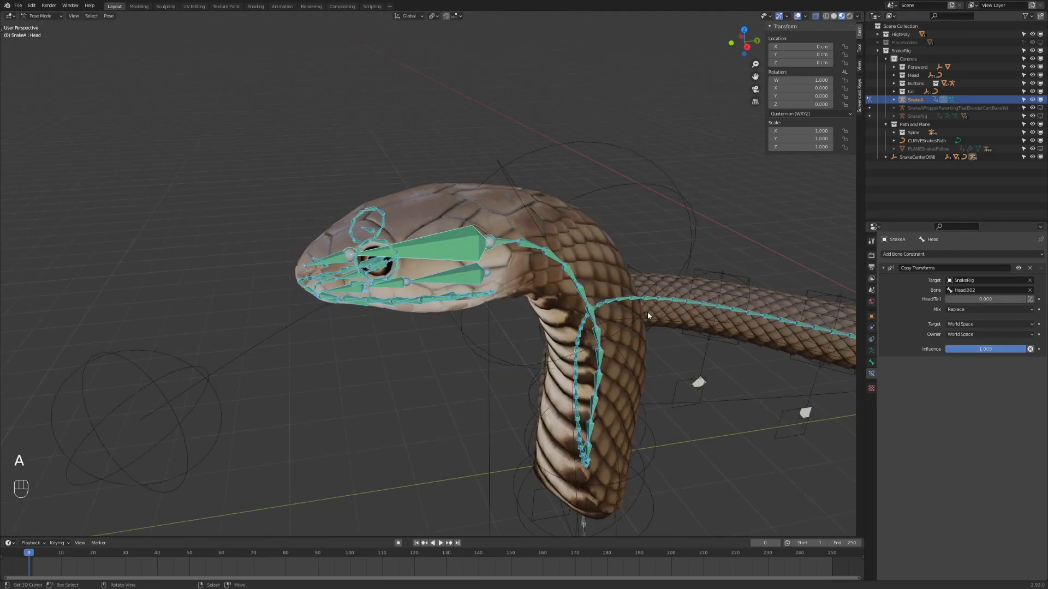
left_click(646, 314)
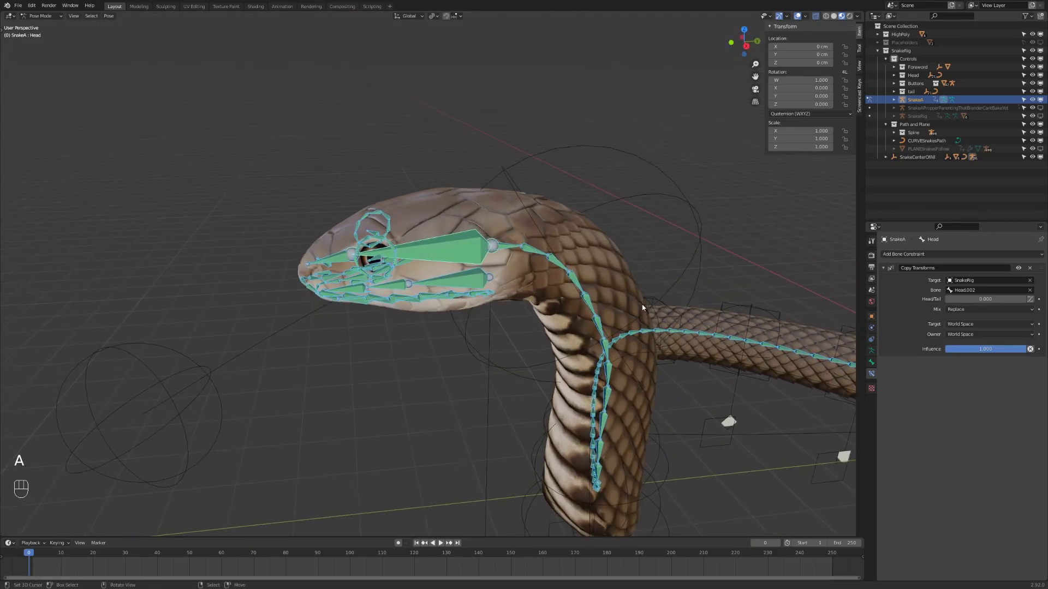
left_click_drag(616, 312, 629, 308)
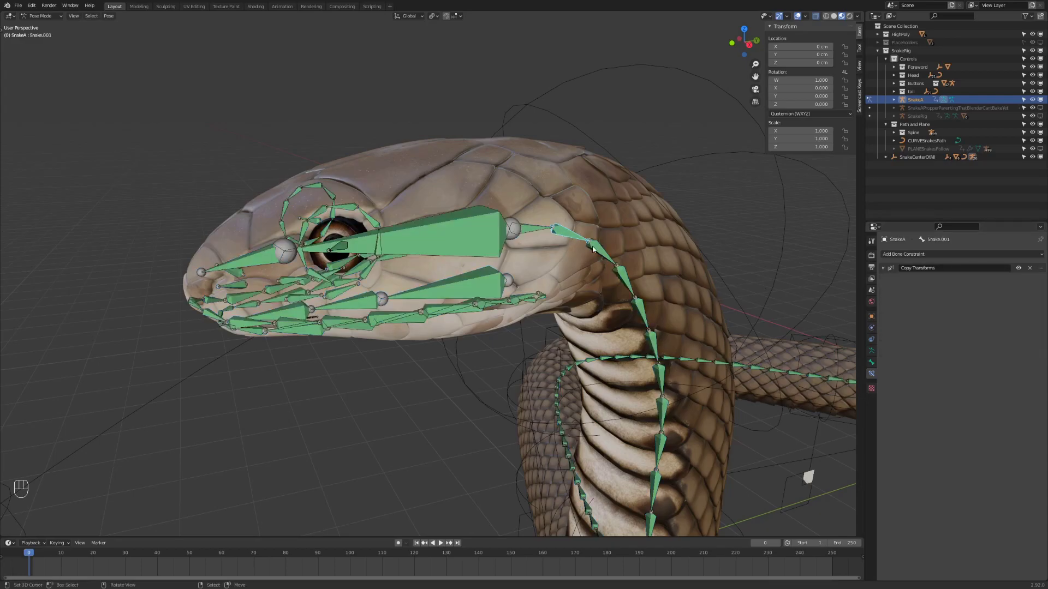
left_click_drag(646, 278, 618, 272)
left_click_drag(1019, 273, 683, 318)
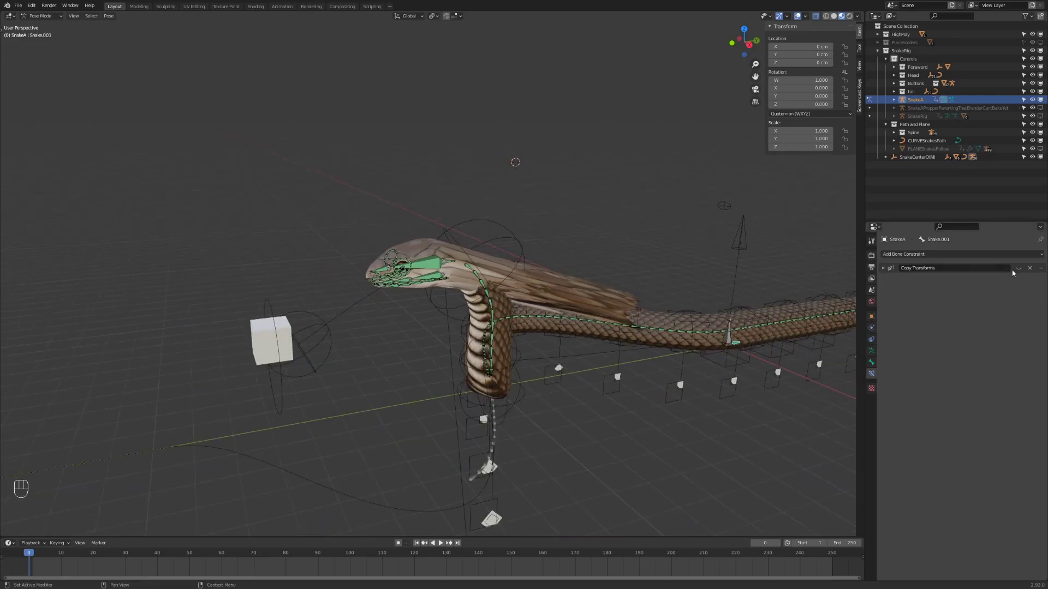
left_click(1017, 272)
left_click_drag(565, 316, 545, 316)
left_click_drag(536, 316, 492, 319)
key("alt+a")
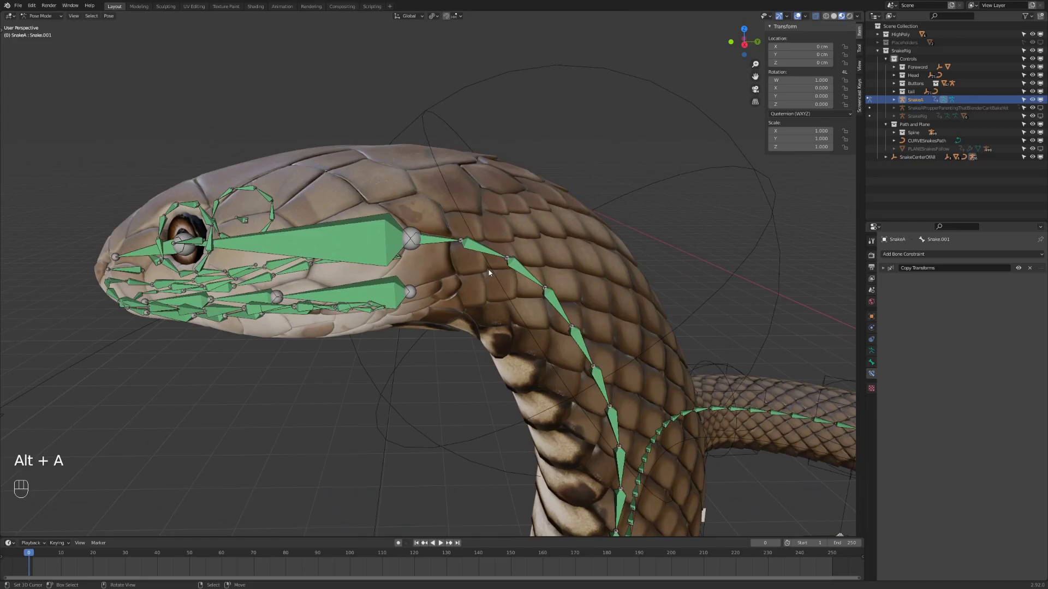
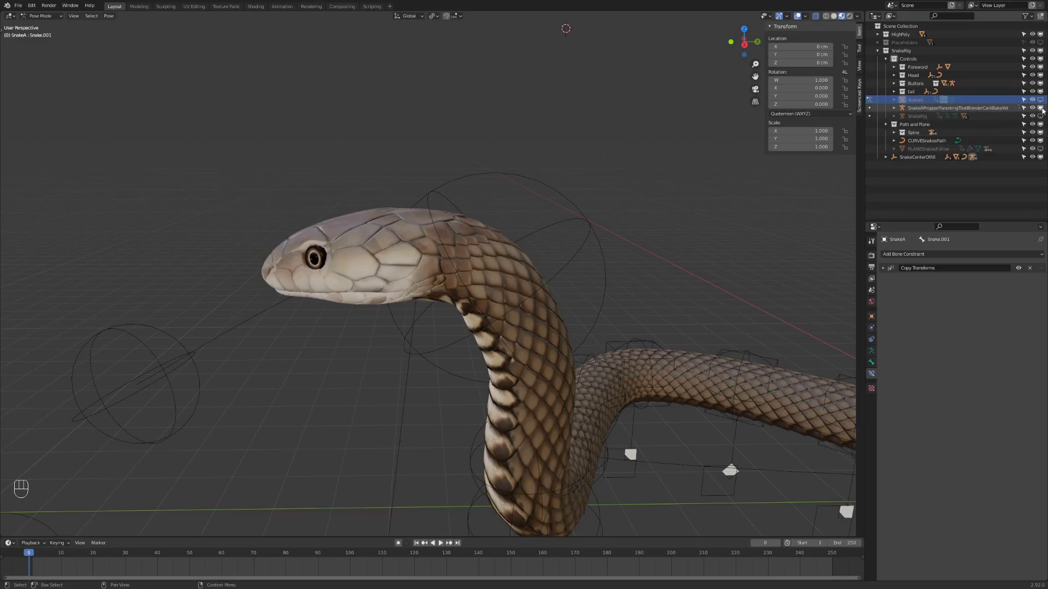
Confirm BodyS's Armature modifier targets SnakeA, then resume posing SnakeRig.
left_click(368, 292)
key("ctrl+Tab")
key("a")
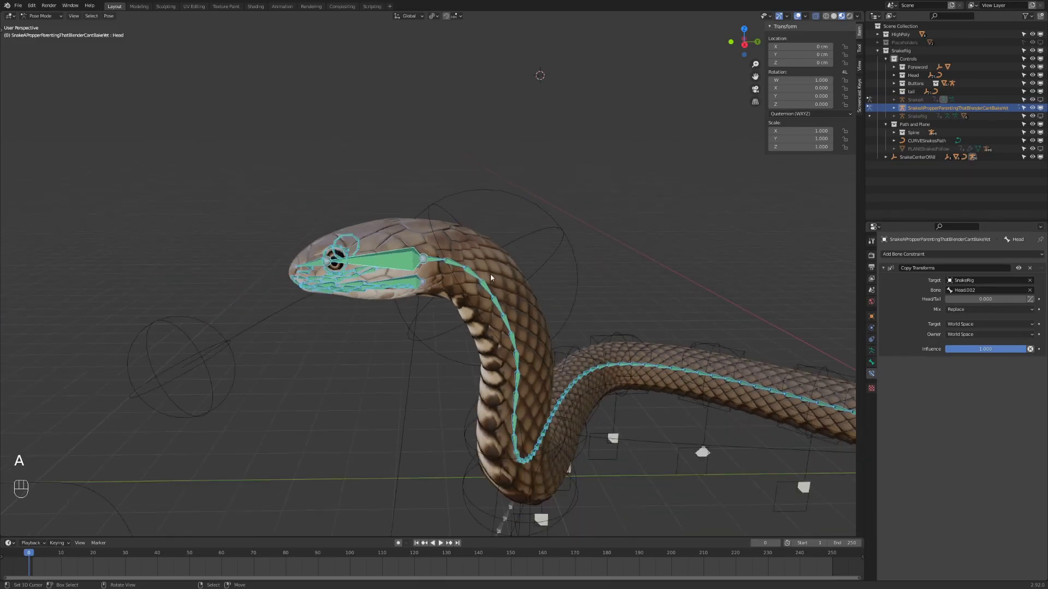
left_click_drag(489, 251, 478, 253)
key("ctrl+Tab")
left_click_drag(479, 253, 875, 334)
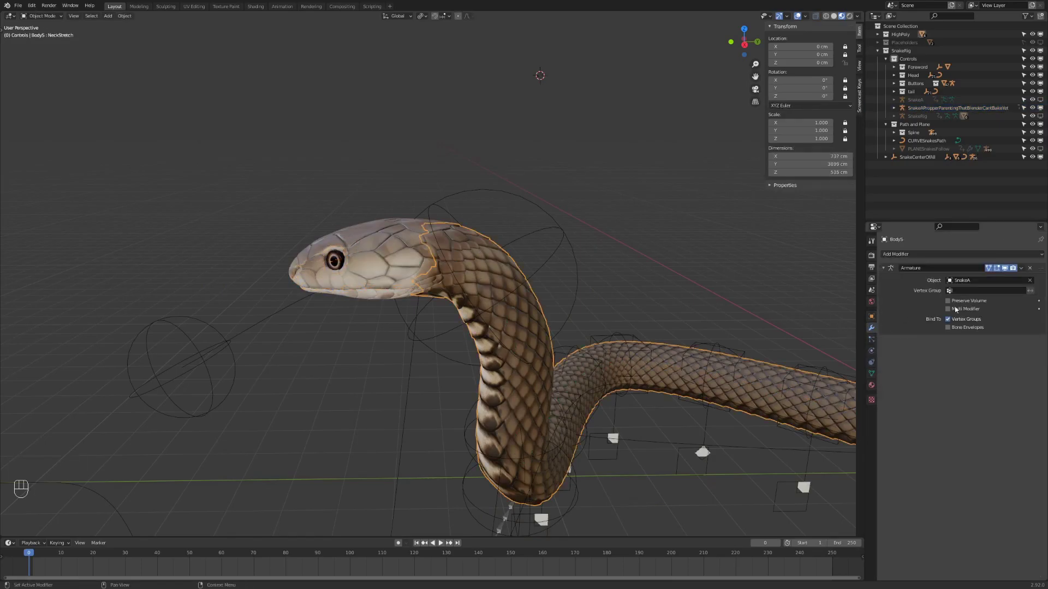